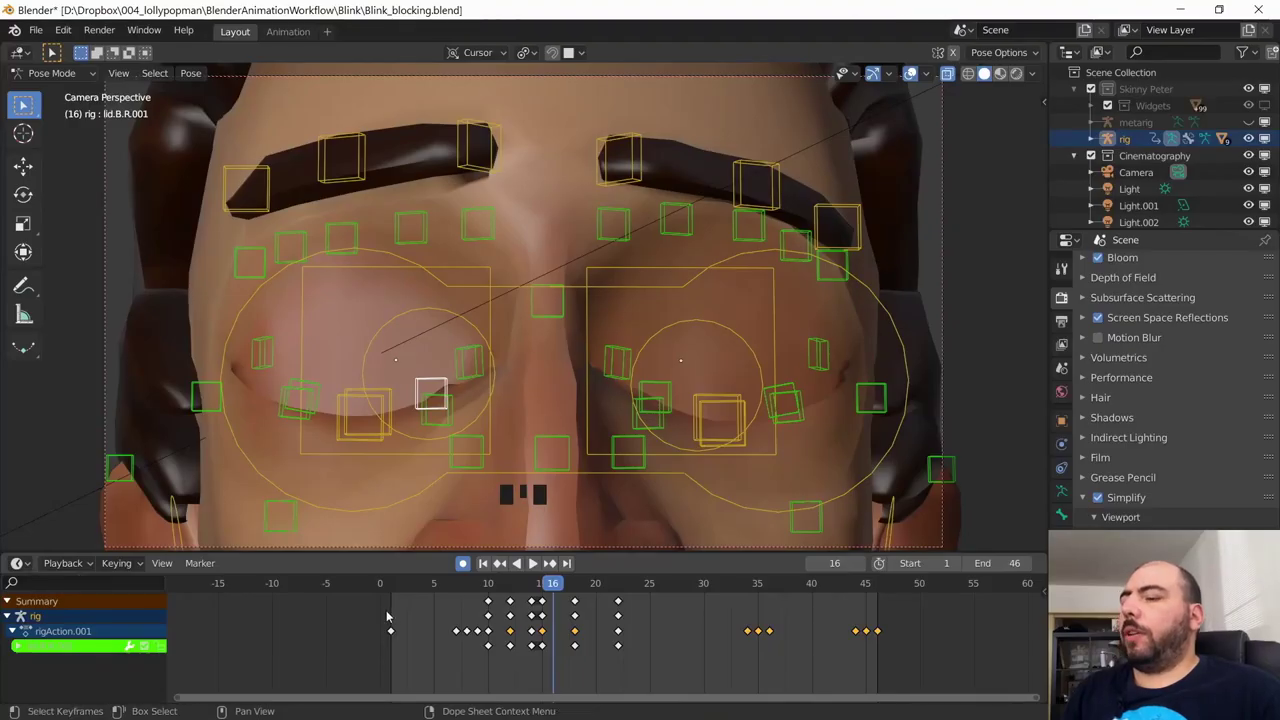
Step: Switch the Dope Sheet to the Graph Editor to see the face controls' curves
key(ctrl+Tab)
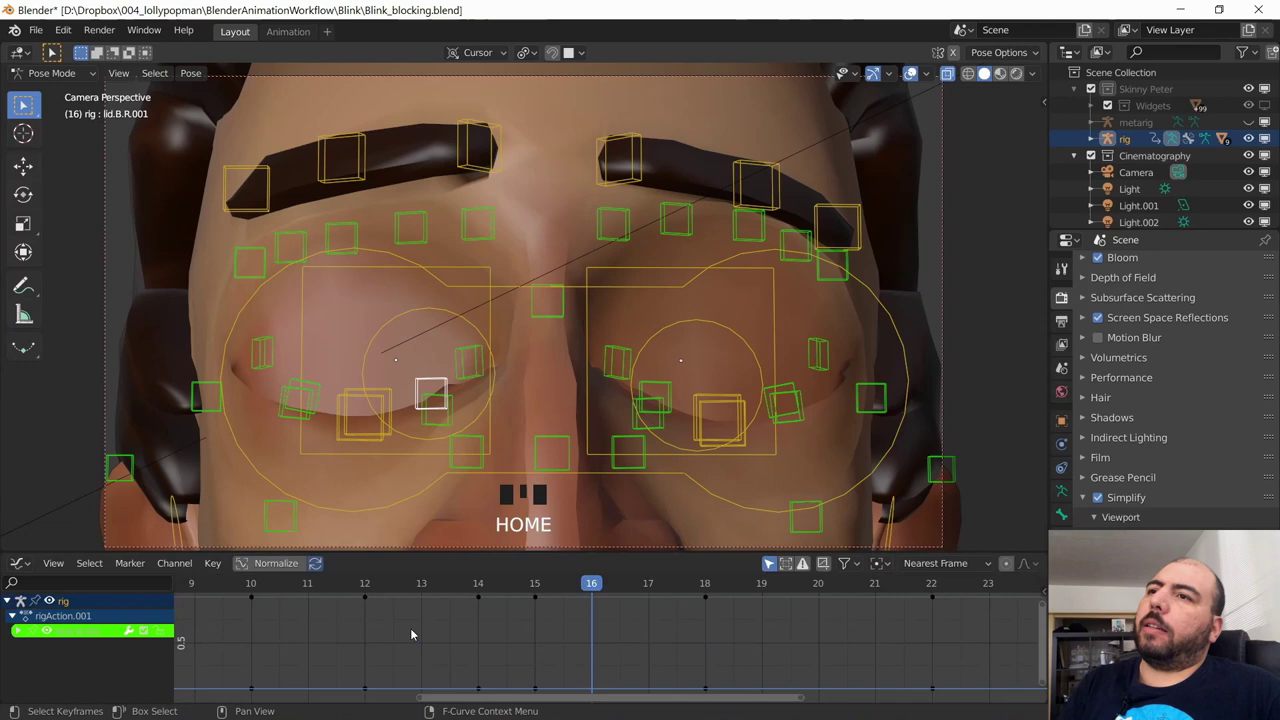
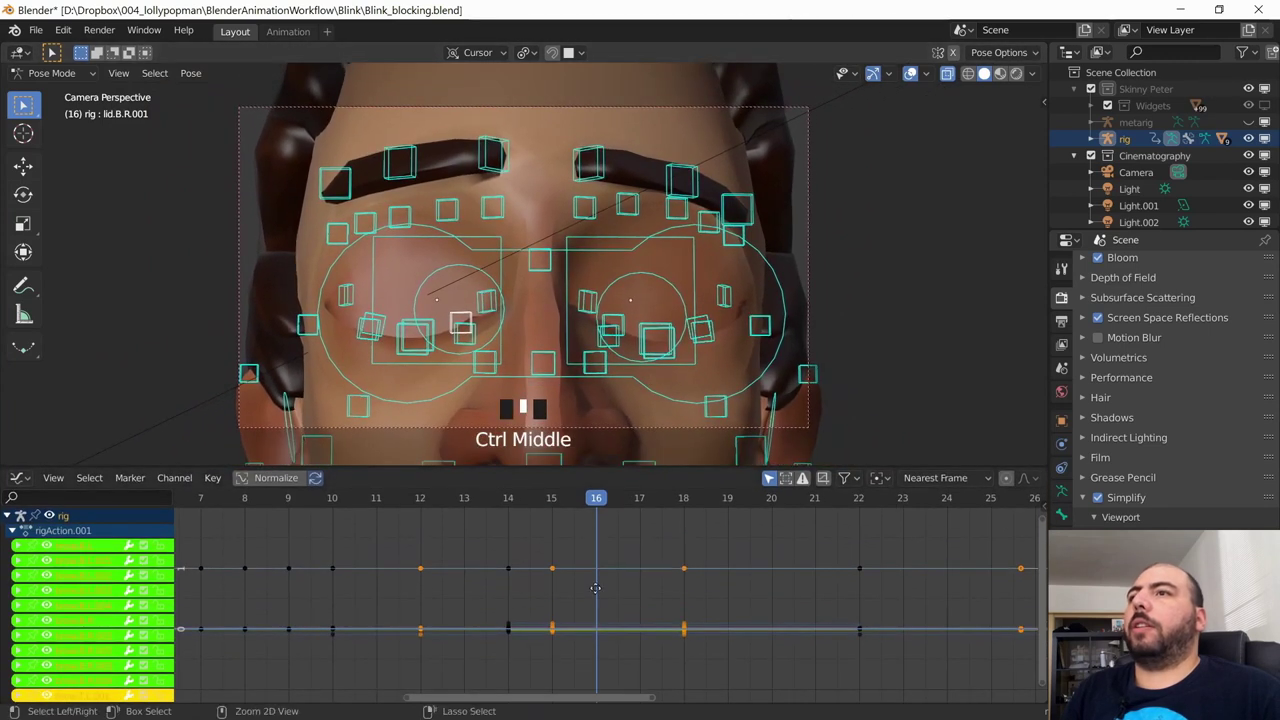
Step: Select every blink keyframe and set its interpolation to constant
key(a)
key(a)
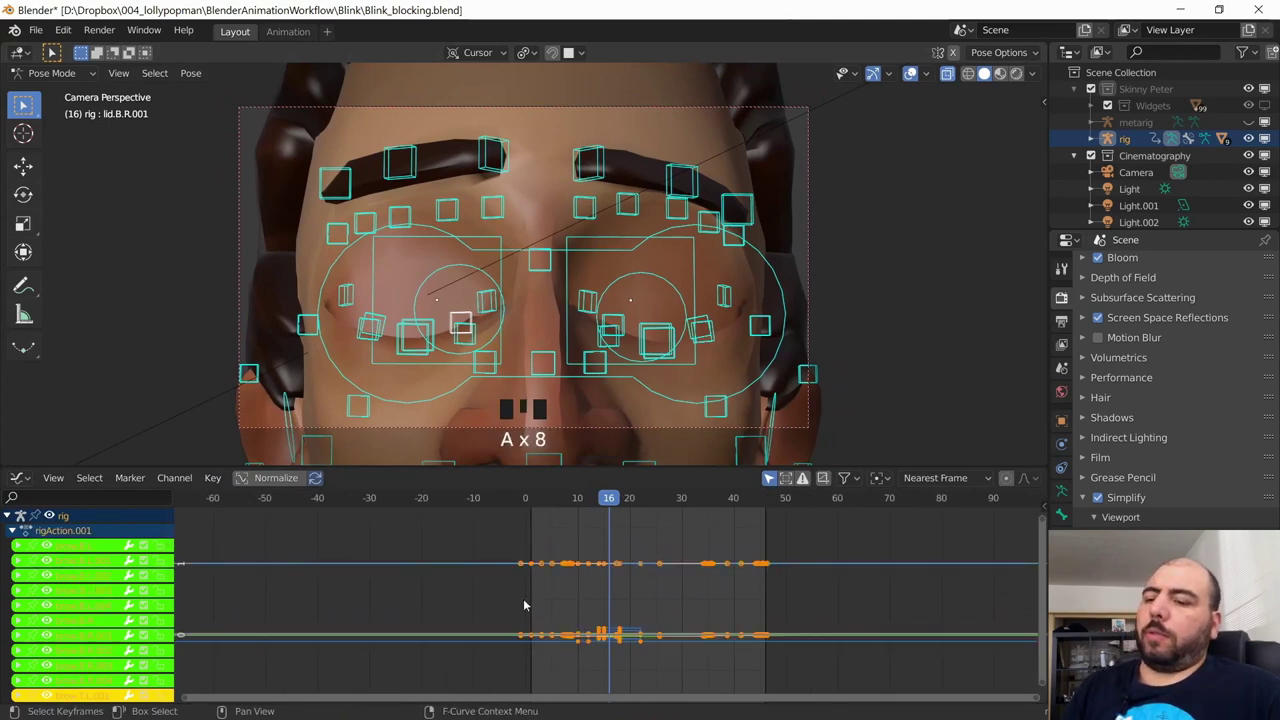
key(t)
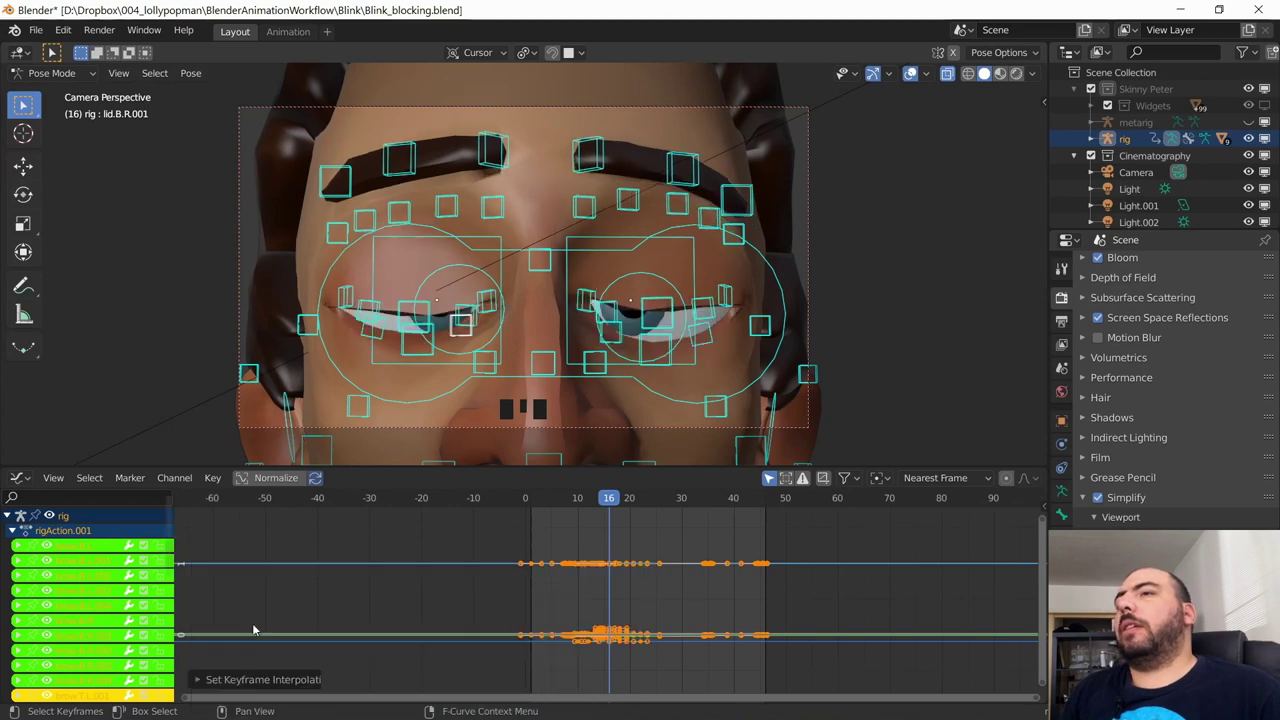
Step: Scrub through the blink and play it back to check the stepped motion
drag(597, 501, 523, 519)
key(space)
key(space)
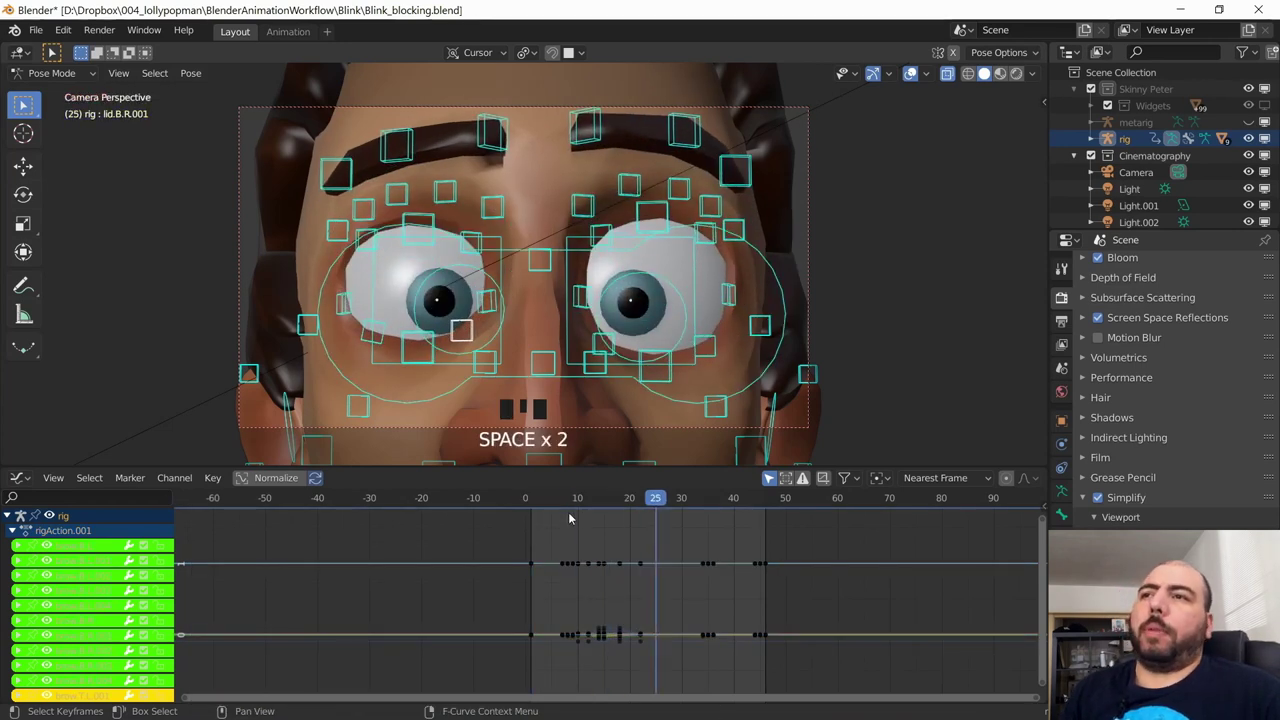
drag(633, 500, 529, 514)
key(space)
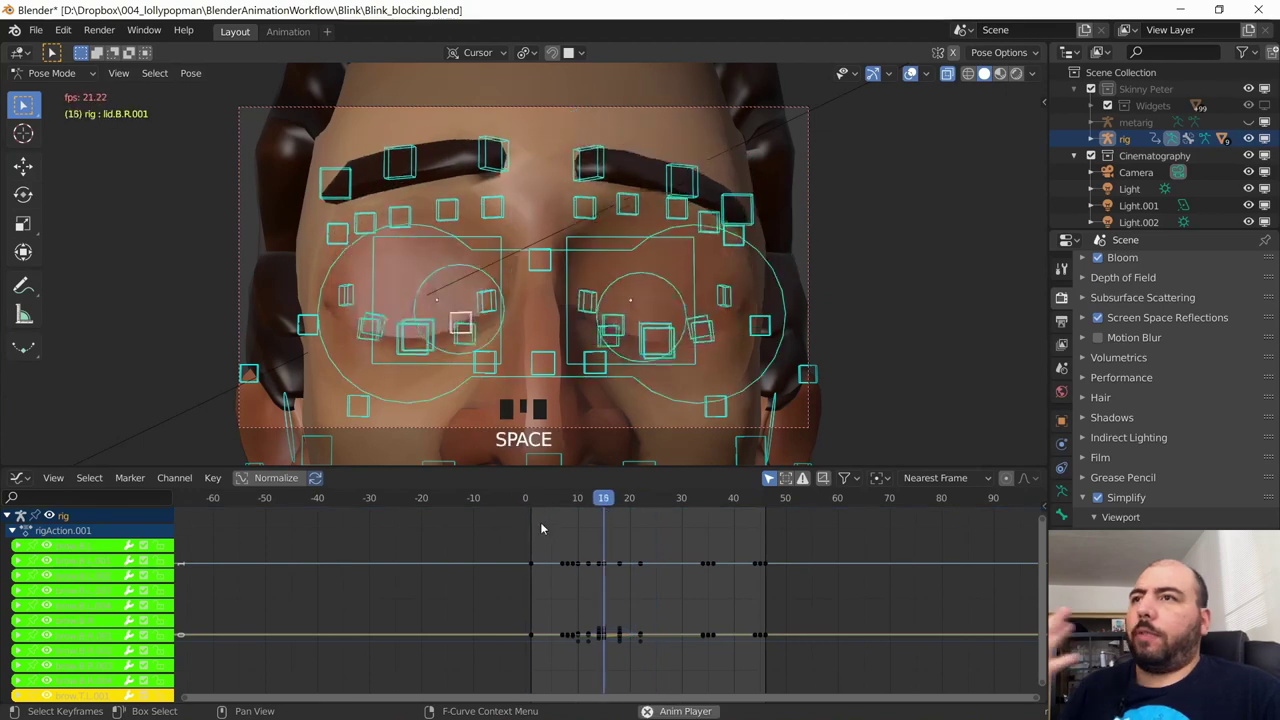
key(space)
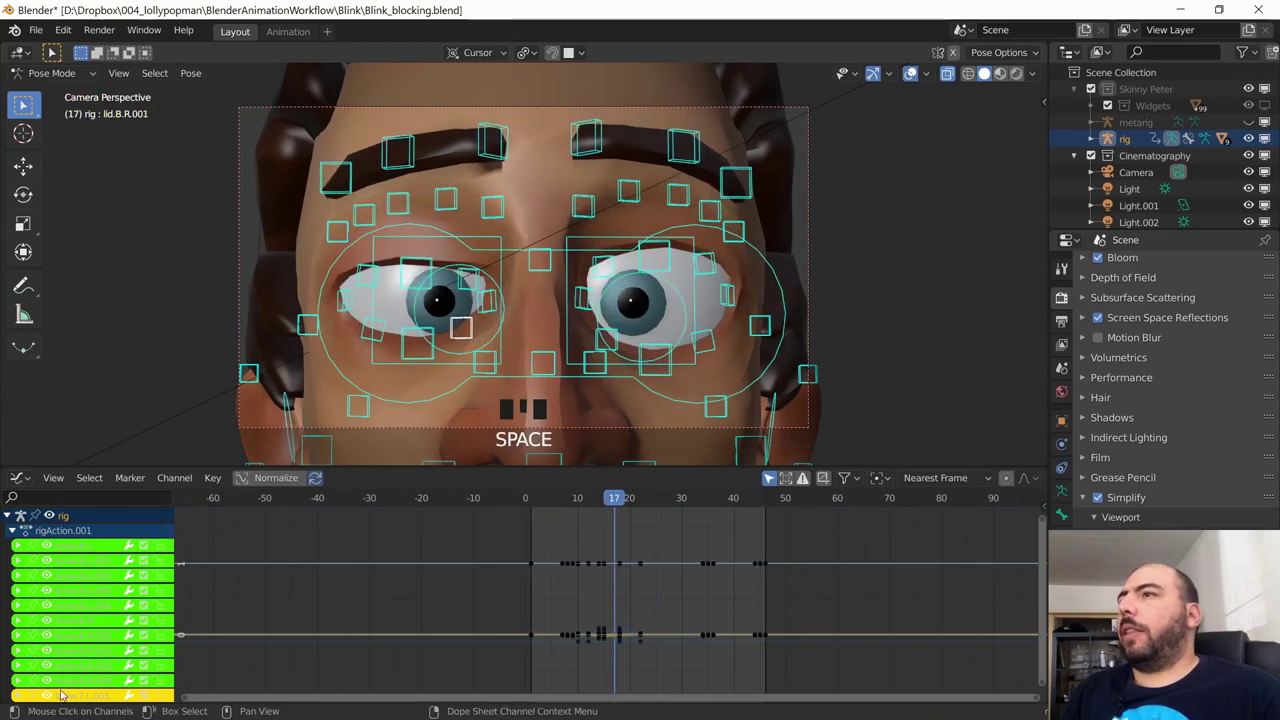
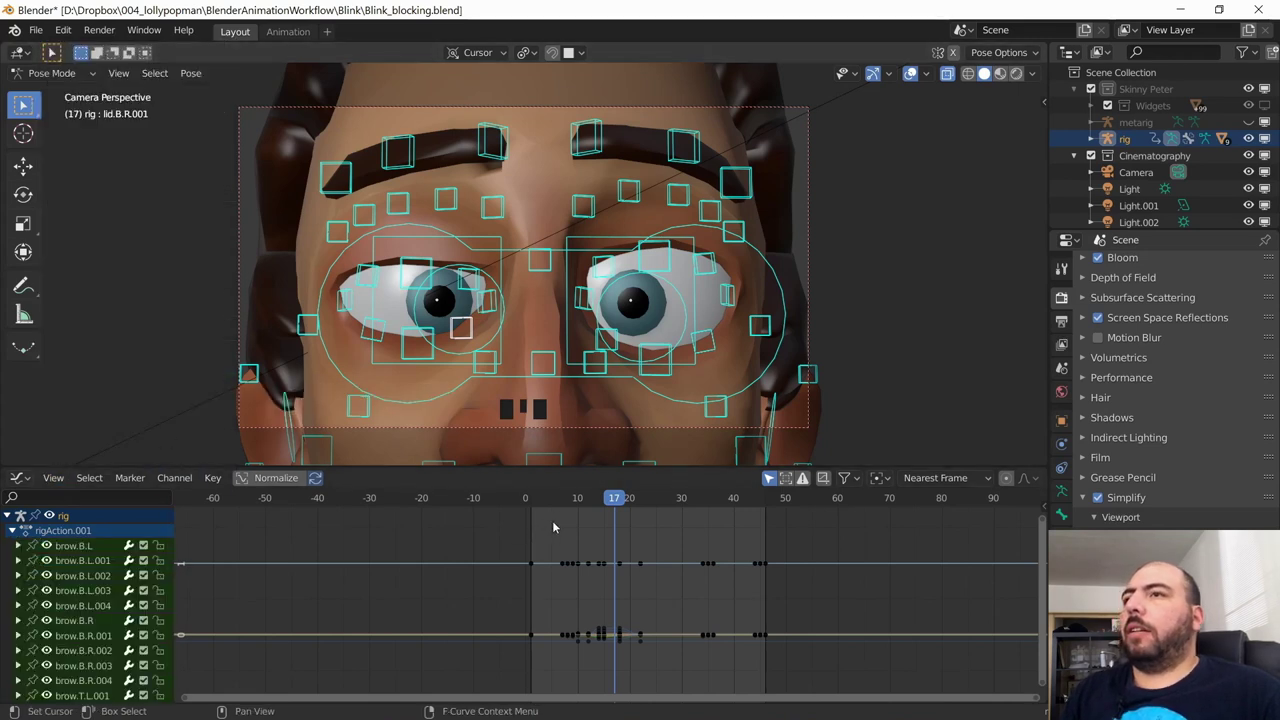
Step: Zoom the graph to the blink's 0–45 frame range and play it
click(600, 537)
drag(581, 501, 549, 551)
key(Home)
key(space)
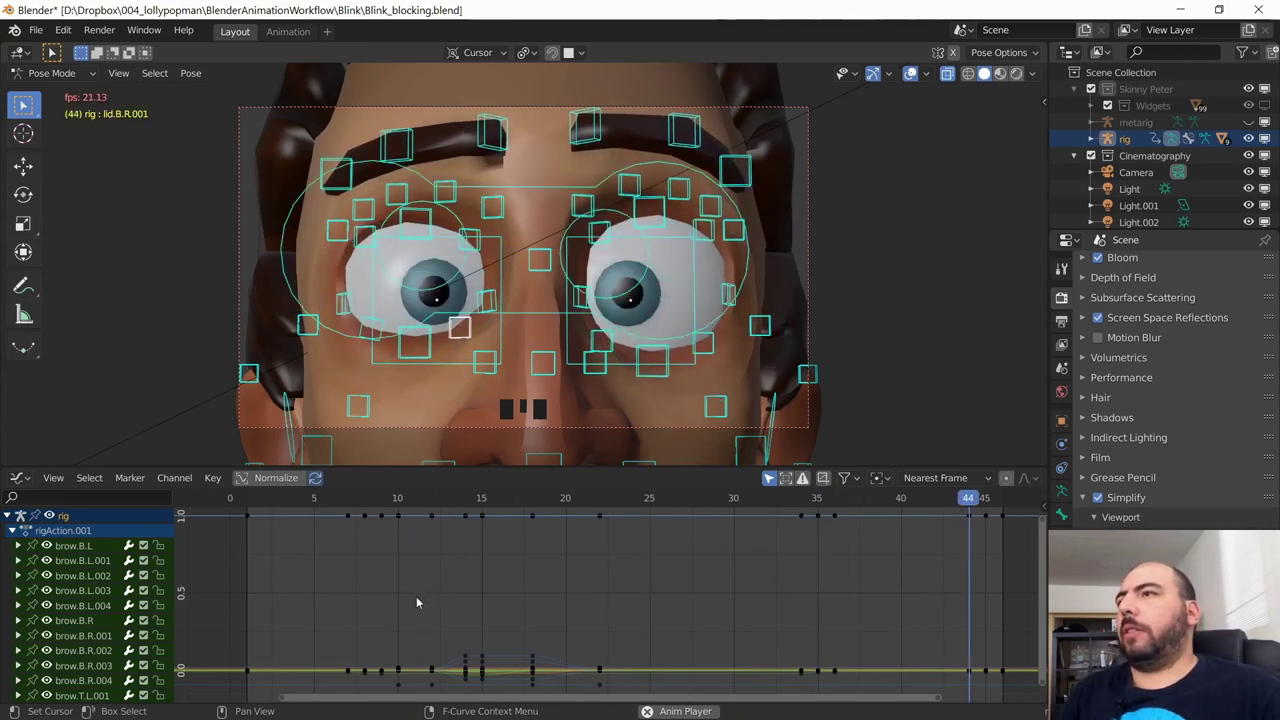
Step: Hide the rig control overlays to watch the face blink, then show them again
key(space)
key(shift+alt+z)
key(space)
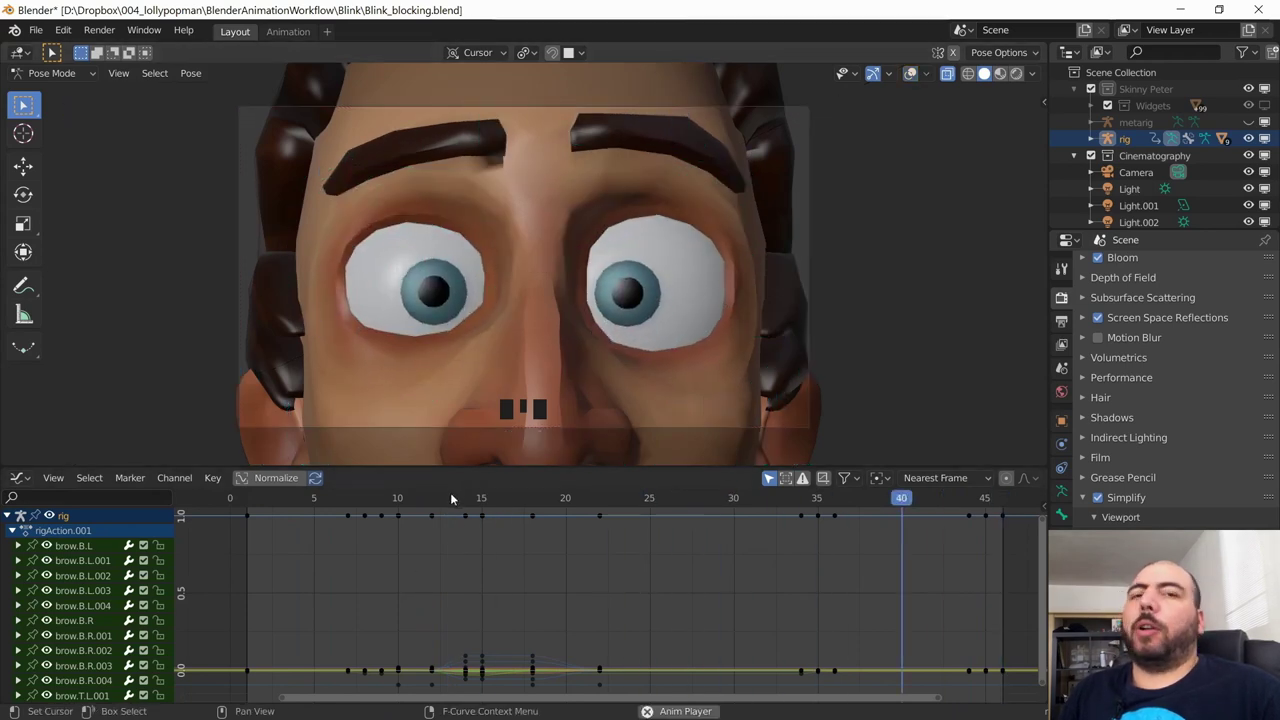
key(space)
Step: Try selecting single eyelid controls and all face controls, removing the large eye circles
click(323, 216)
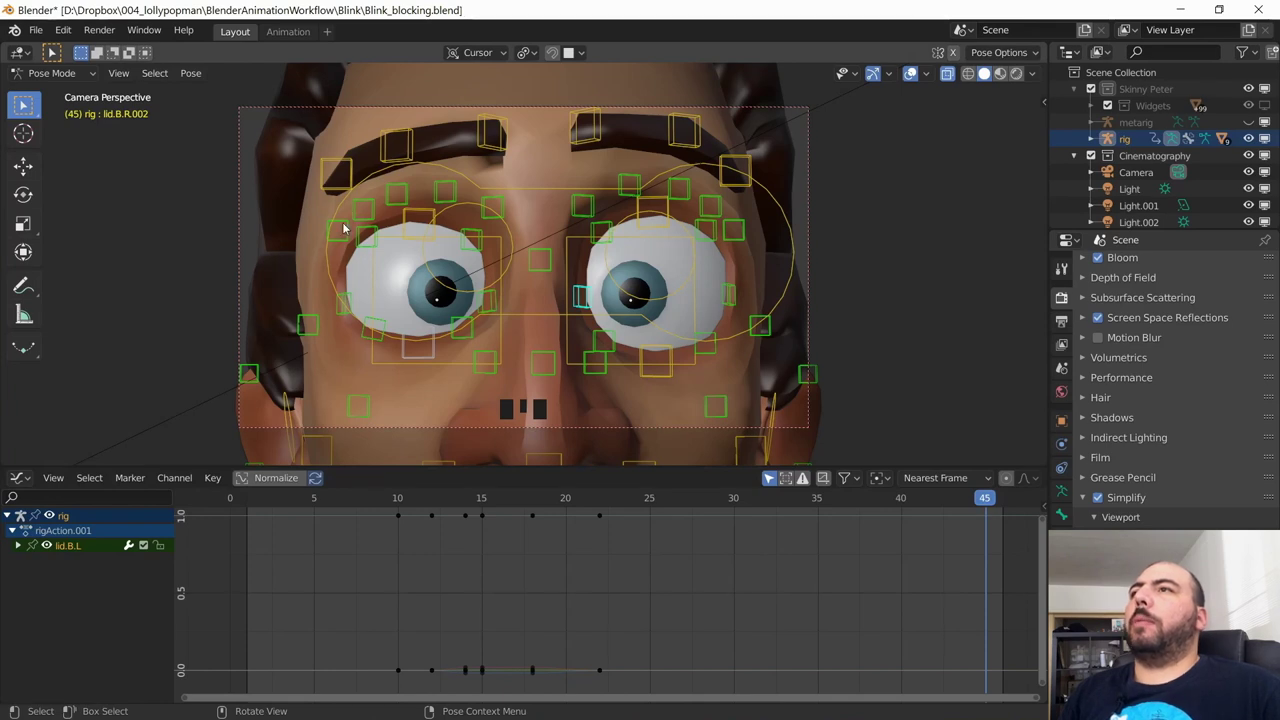
click(341, 127)
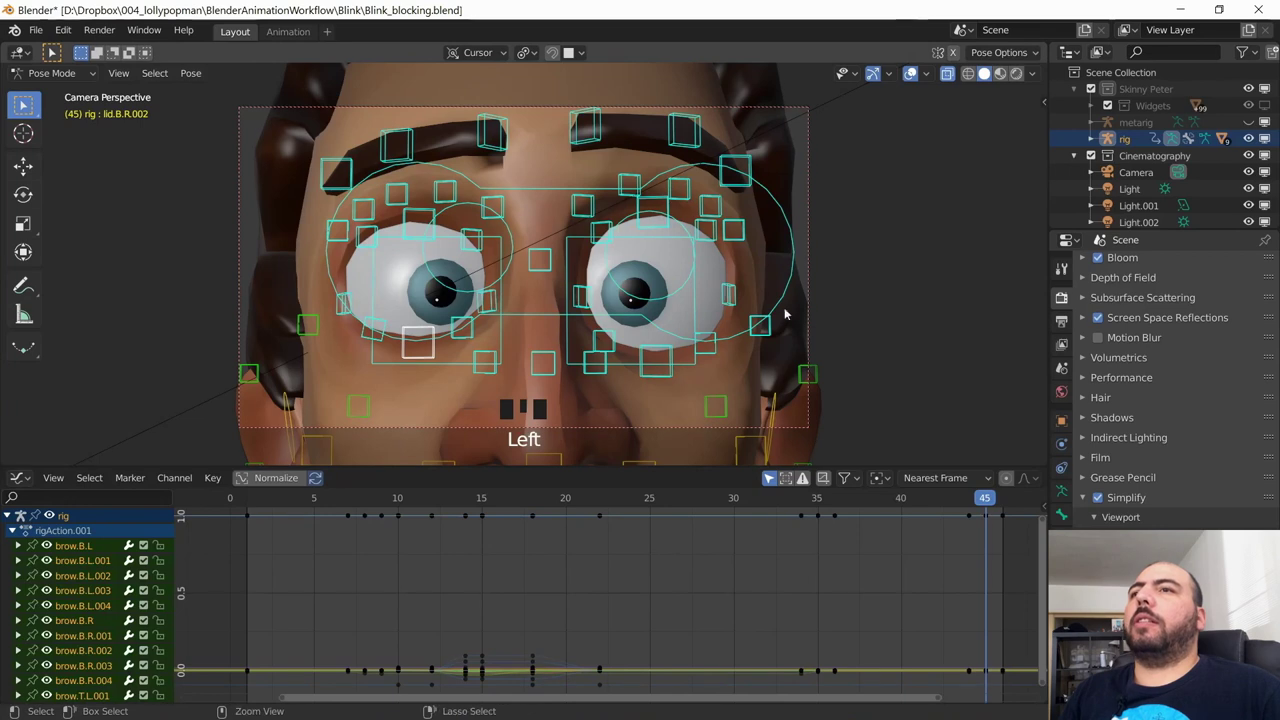
click(774, 285)
click(686, 297)
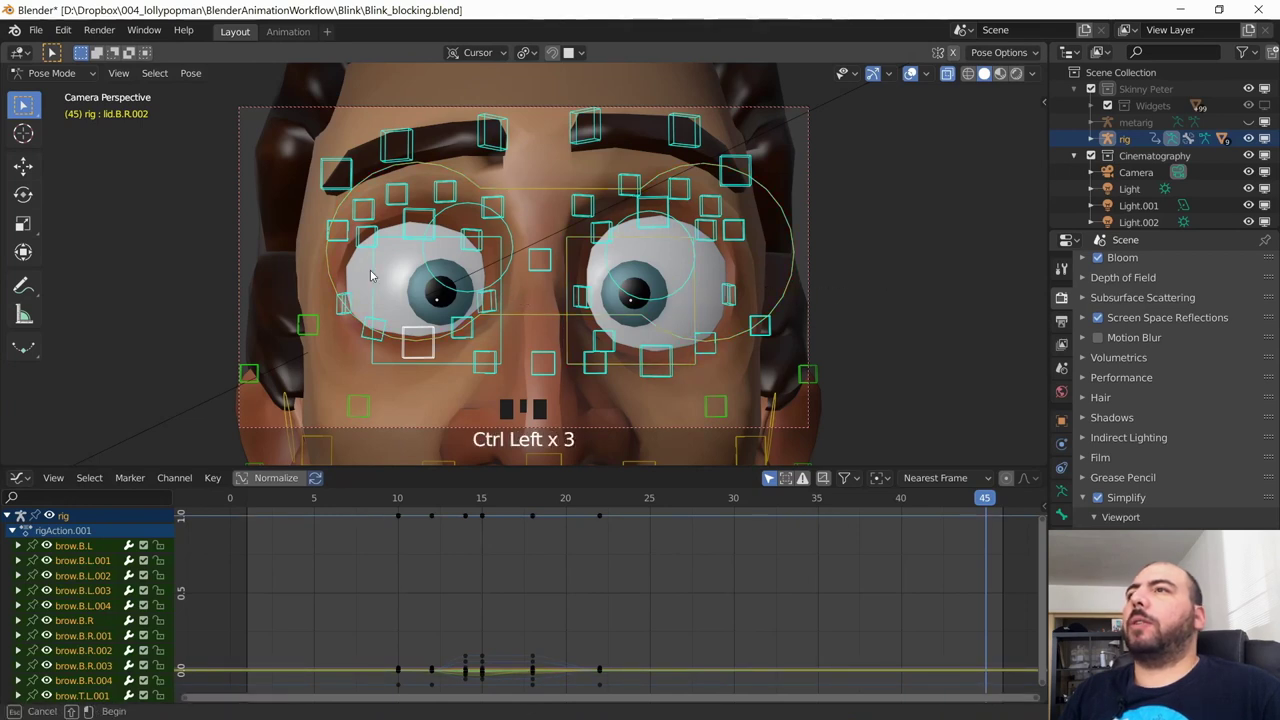
drag(639, 301, 538, 244)
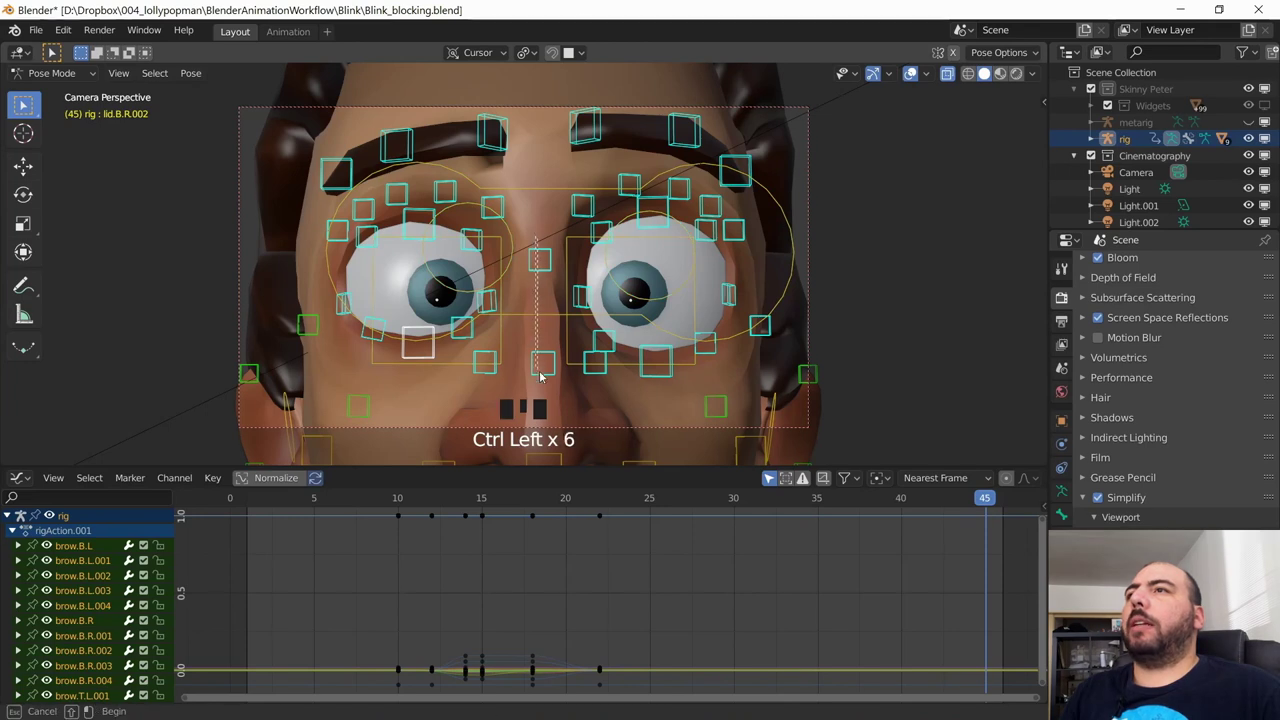
drag(468, 404, 475, 397)
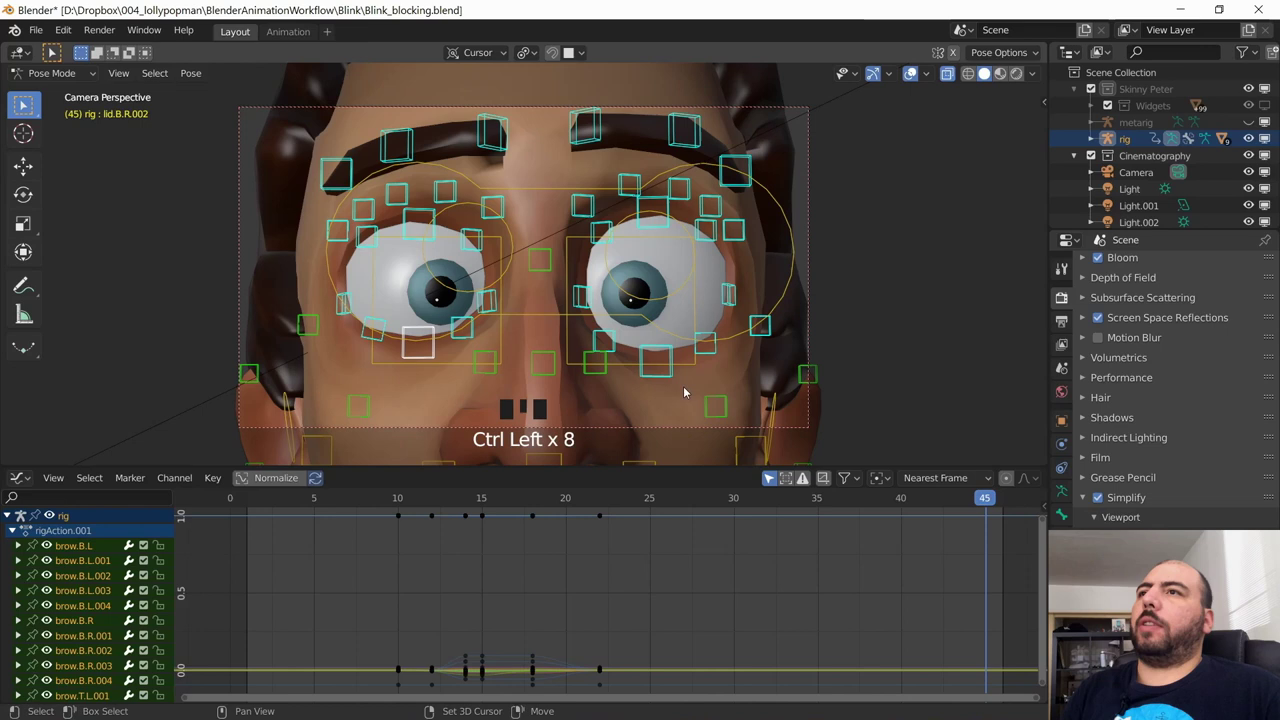
key(shift+h)
Step: Box-select the left brow and eyelid controls only, dropping the other eye's controls
click(548, 378)
click(524, 236)
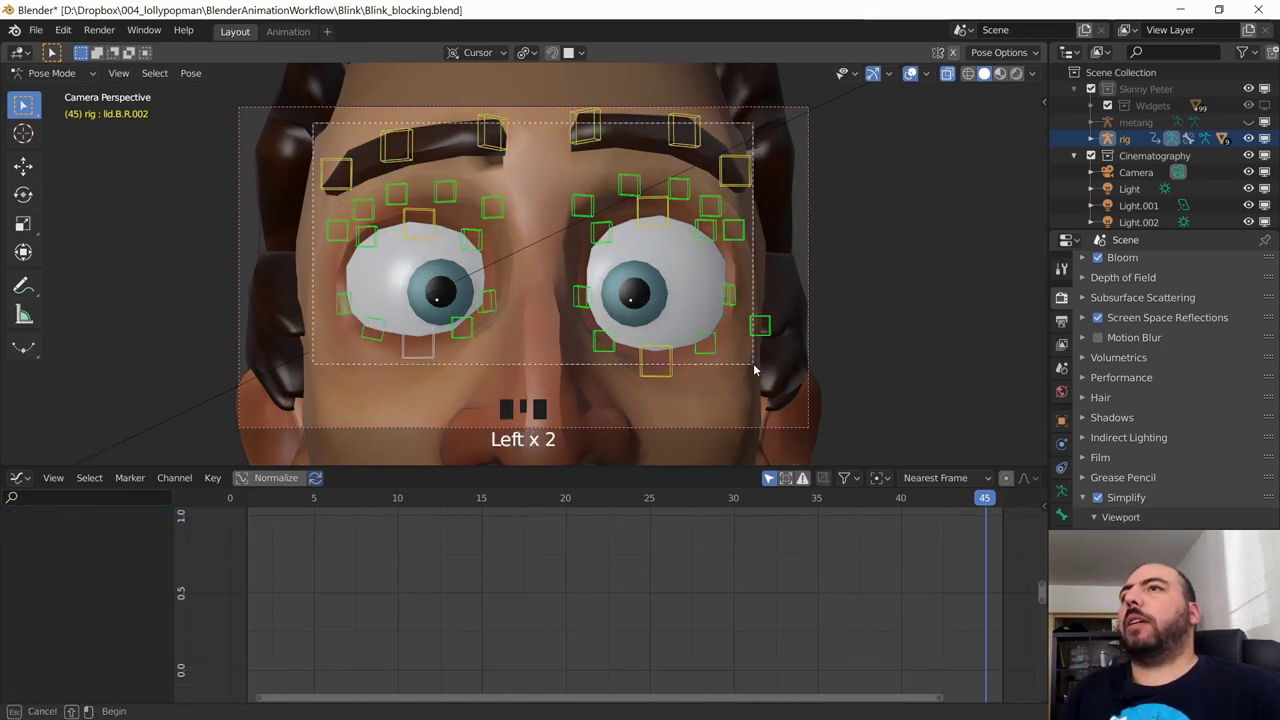
key(h)
drag(785, 156, 777, 160)
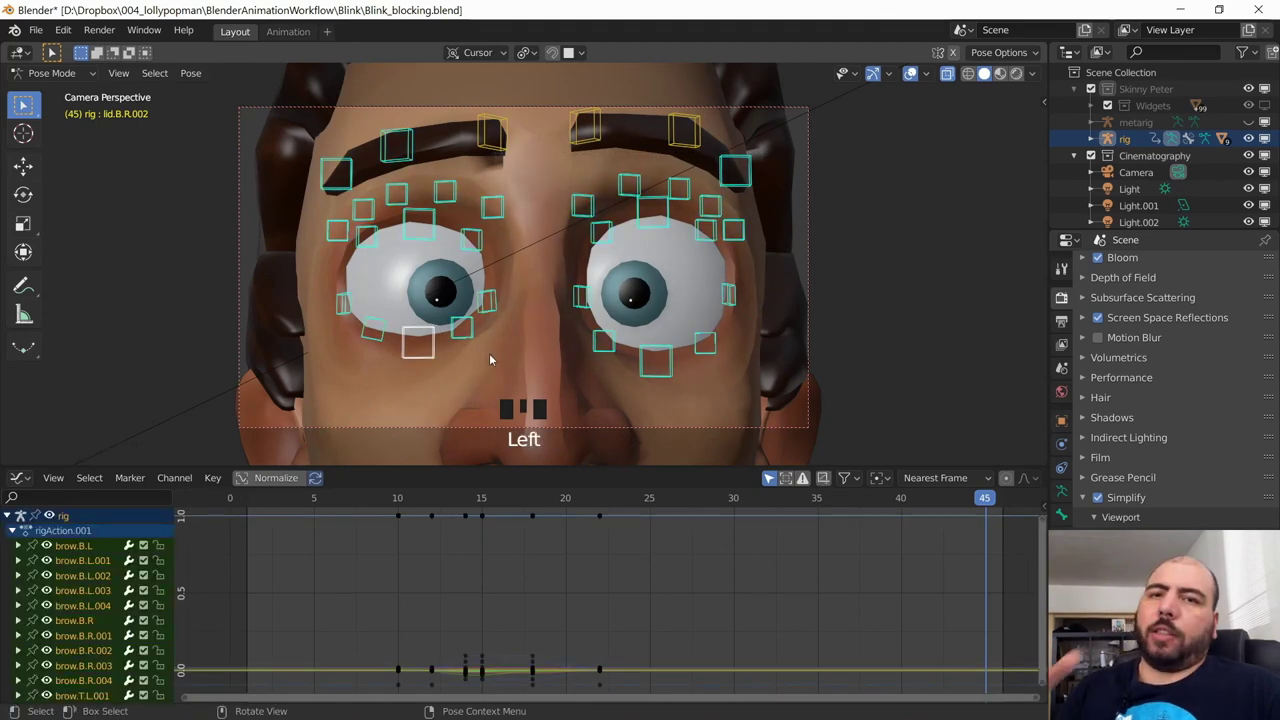
drag(760, 166, 295, 111)
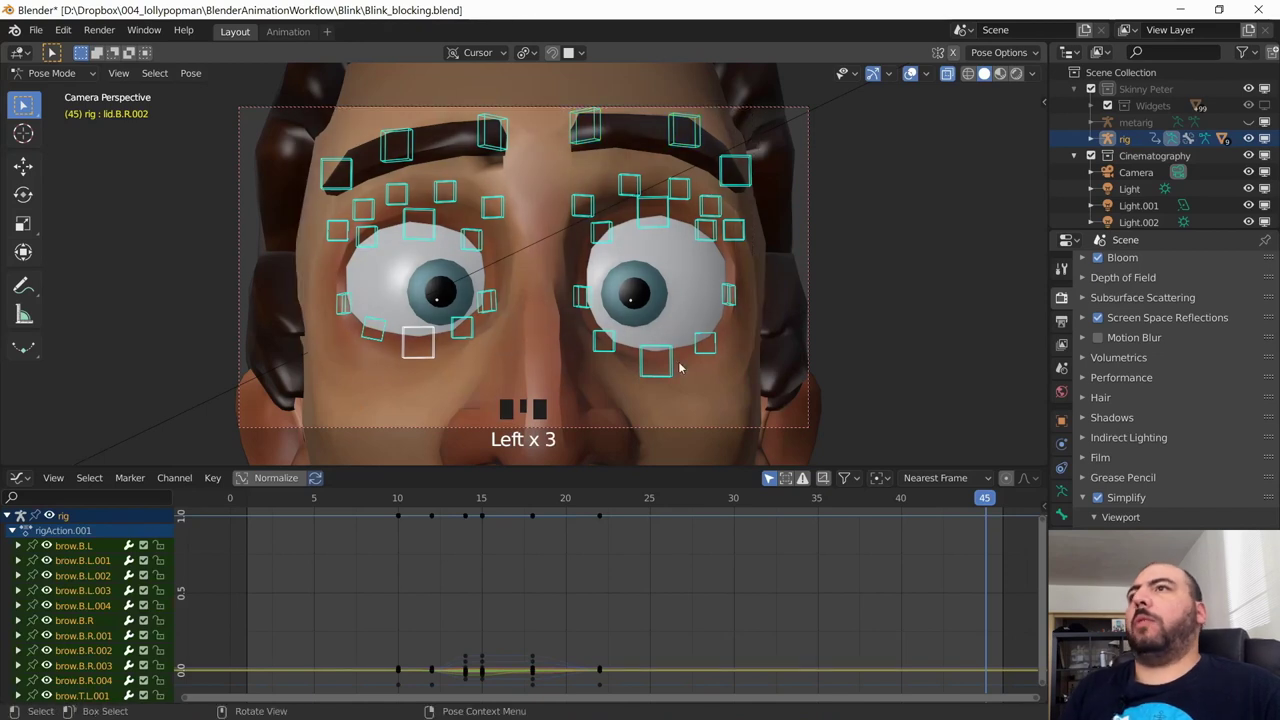
drag(617, 237, 729, 221)
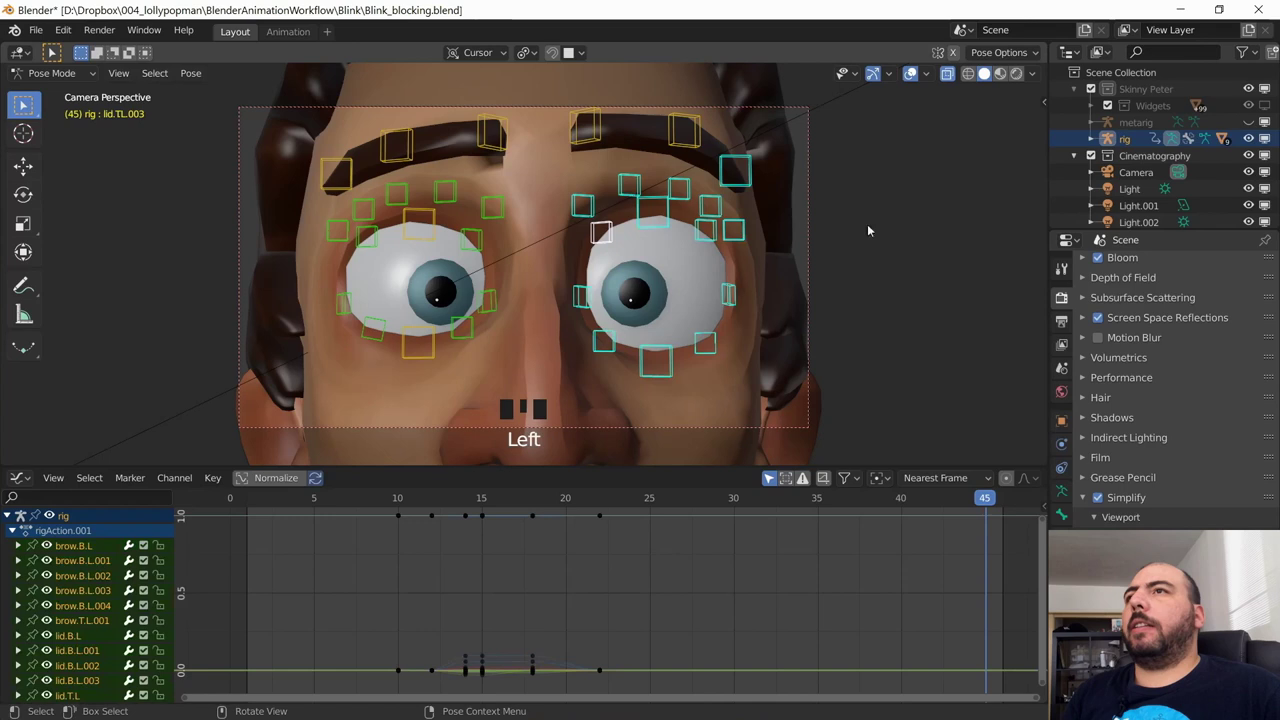
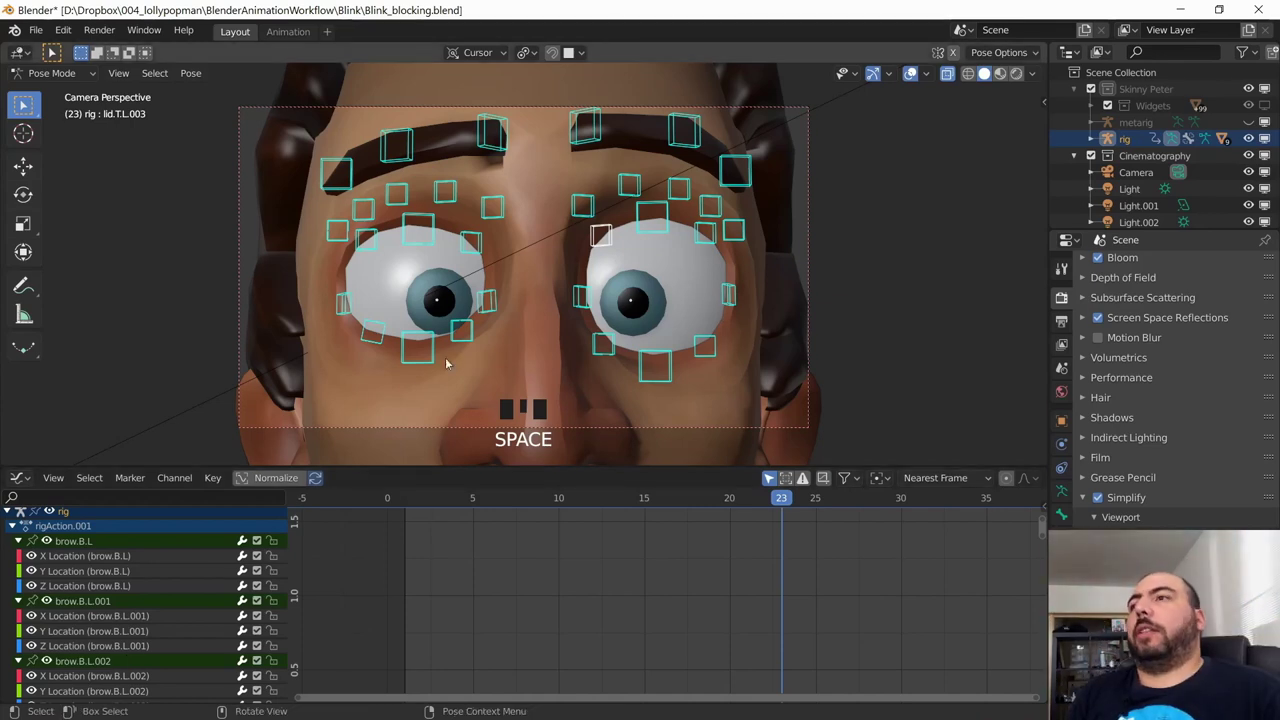
Step: Play the blink animation from the start
key(space)
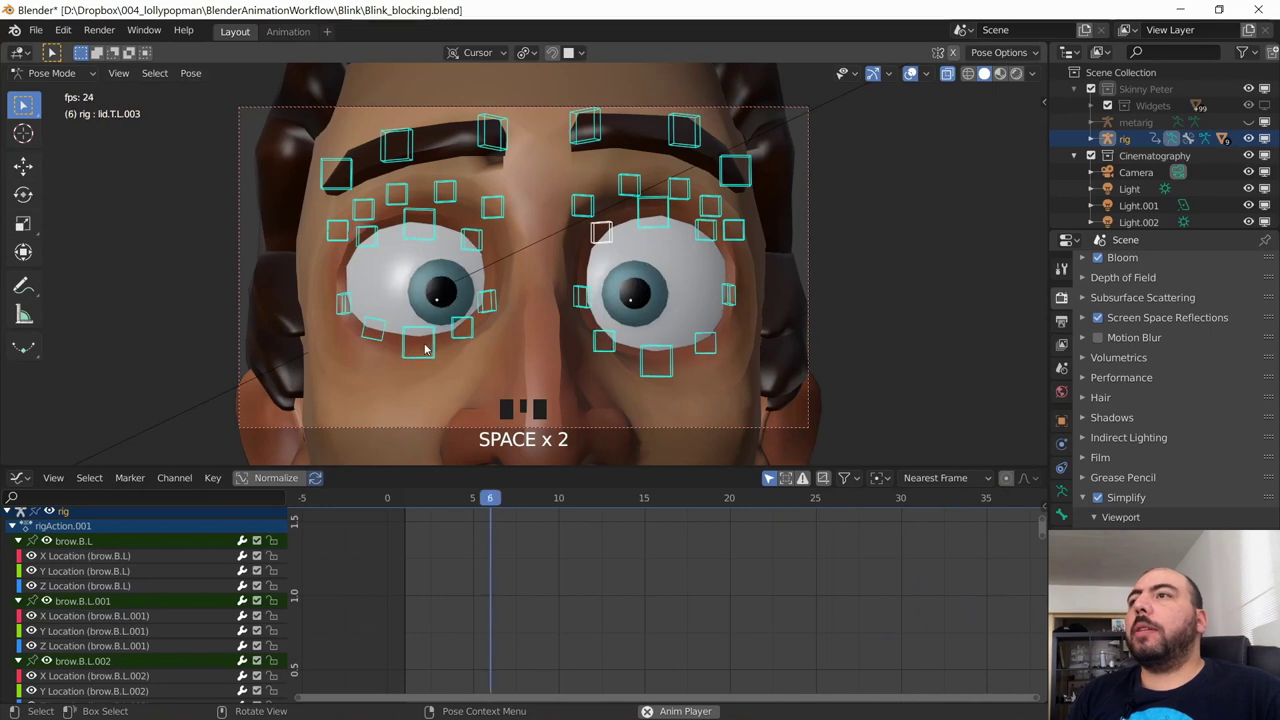
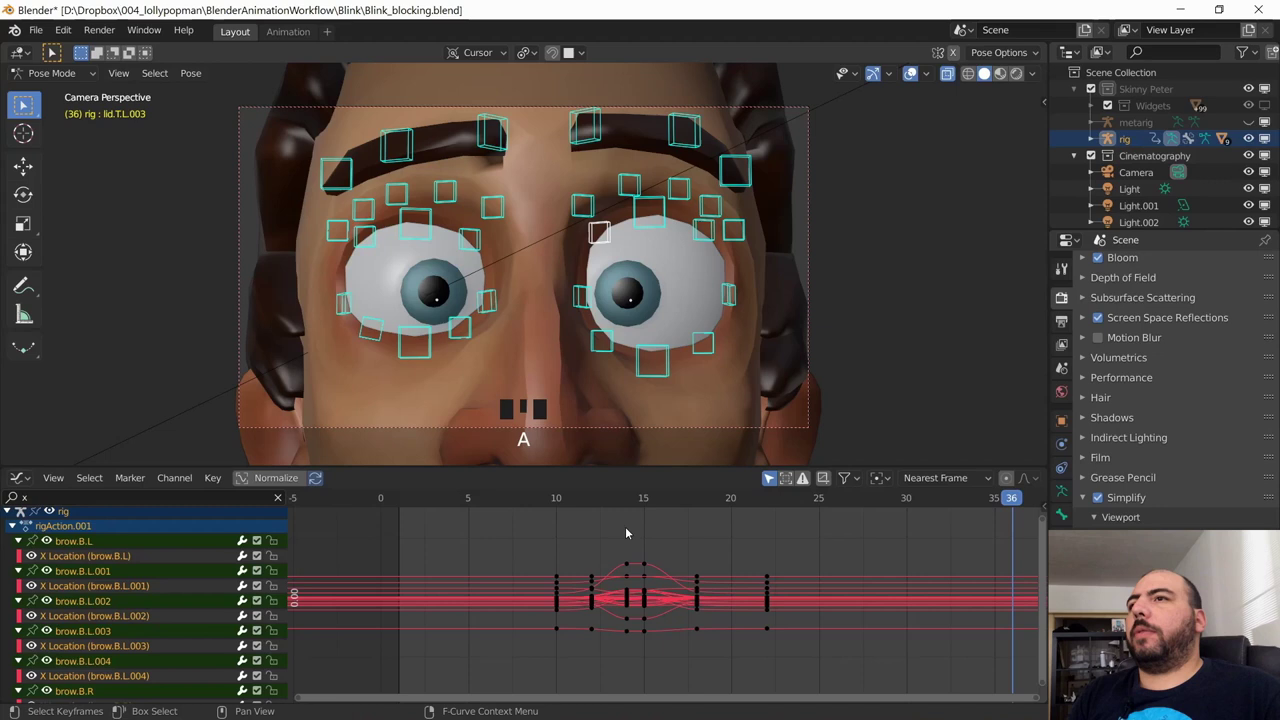
Step: Change the channel filter to z, which lists no Z location curves
drag(609, 510, 650, 565)
key(ctrl+z)
drag(650, 563, 652, 512)
key(ctrl+z)
drag(641, 496, 705, 655)
Step: Hide and restore the rig overlays while picking the upper lid control lid.T.L.002
key(x)
key(shift+alt+z)
key(x)
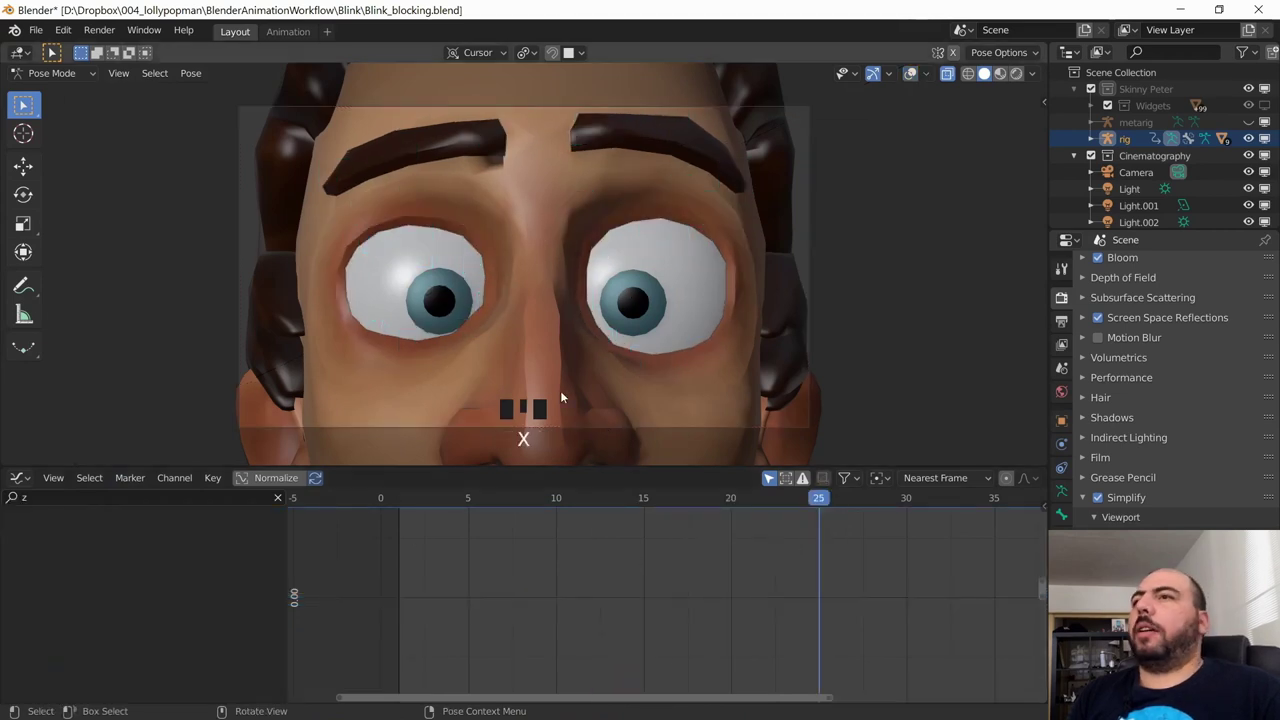
key(shift+alt+z)
Step: Select lid.T.L.002, clear the channel filter and select all face controls
click(659, 378)
click(644, 245)
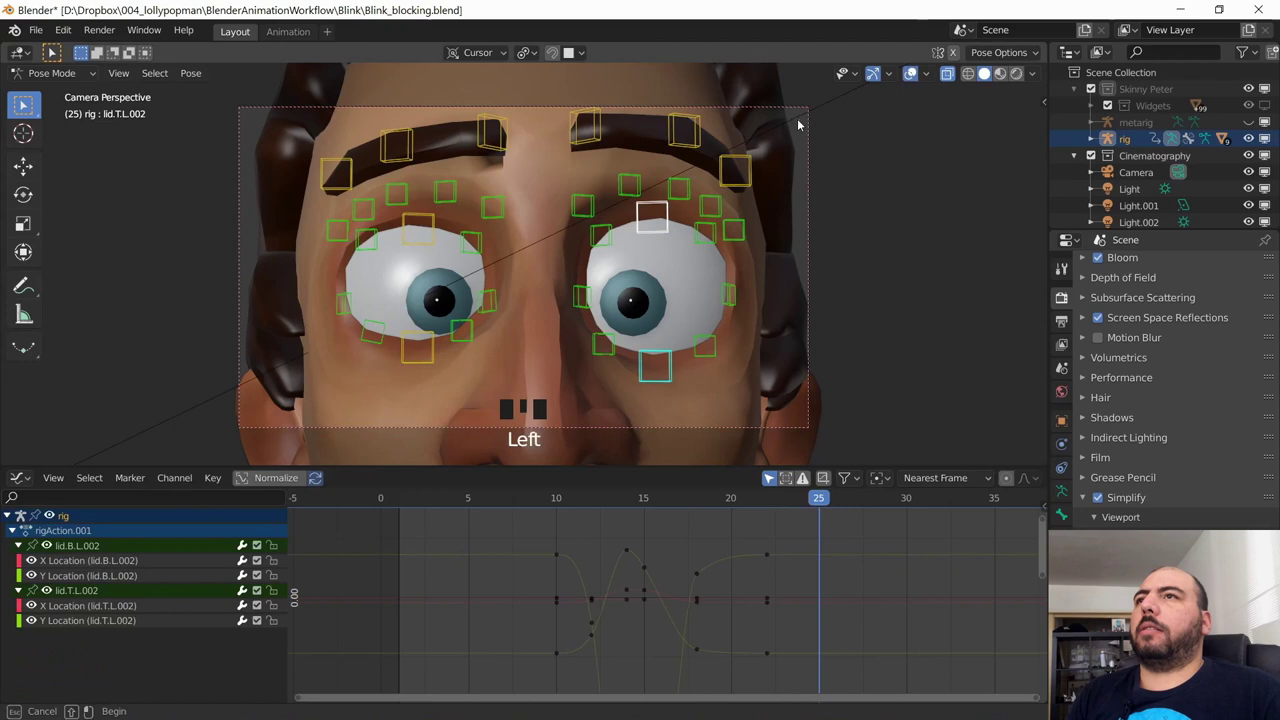
click(289, 462)
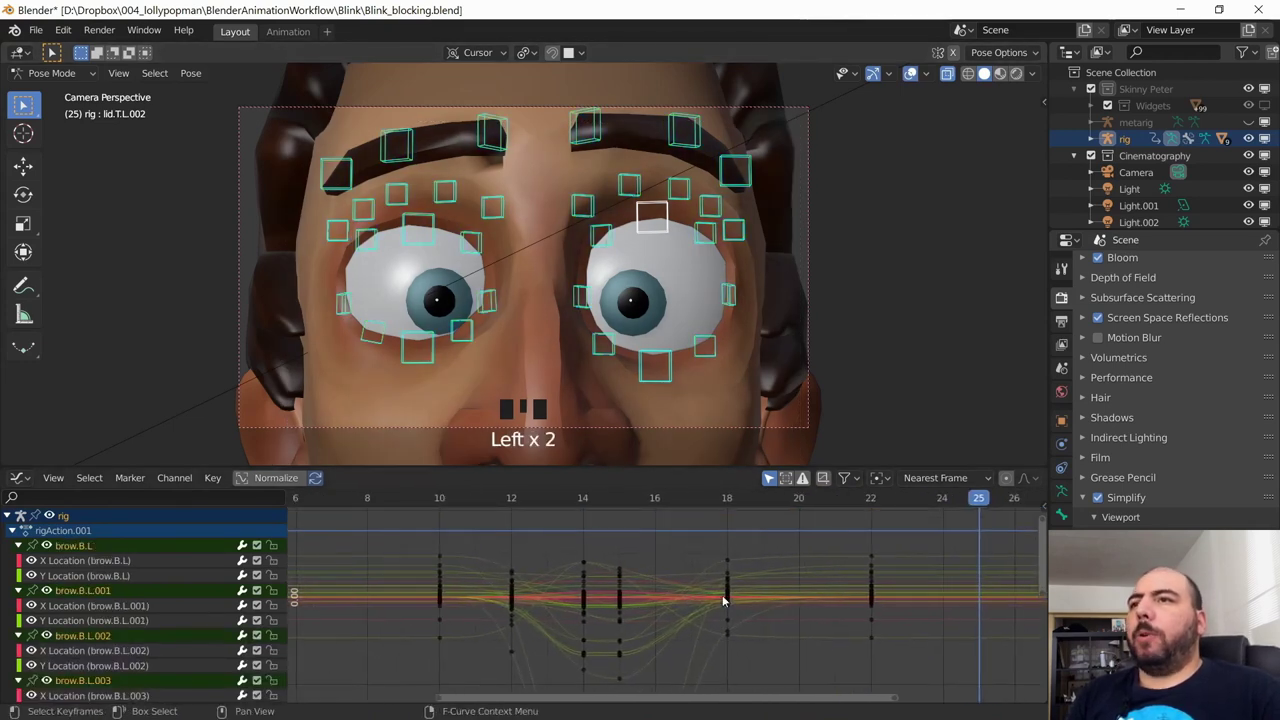
drag(457, 503, 472, 524)
Step: Play the blink, then select the upper right lid control lid.T.R.002 to list its curves
key(space)
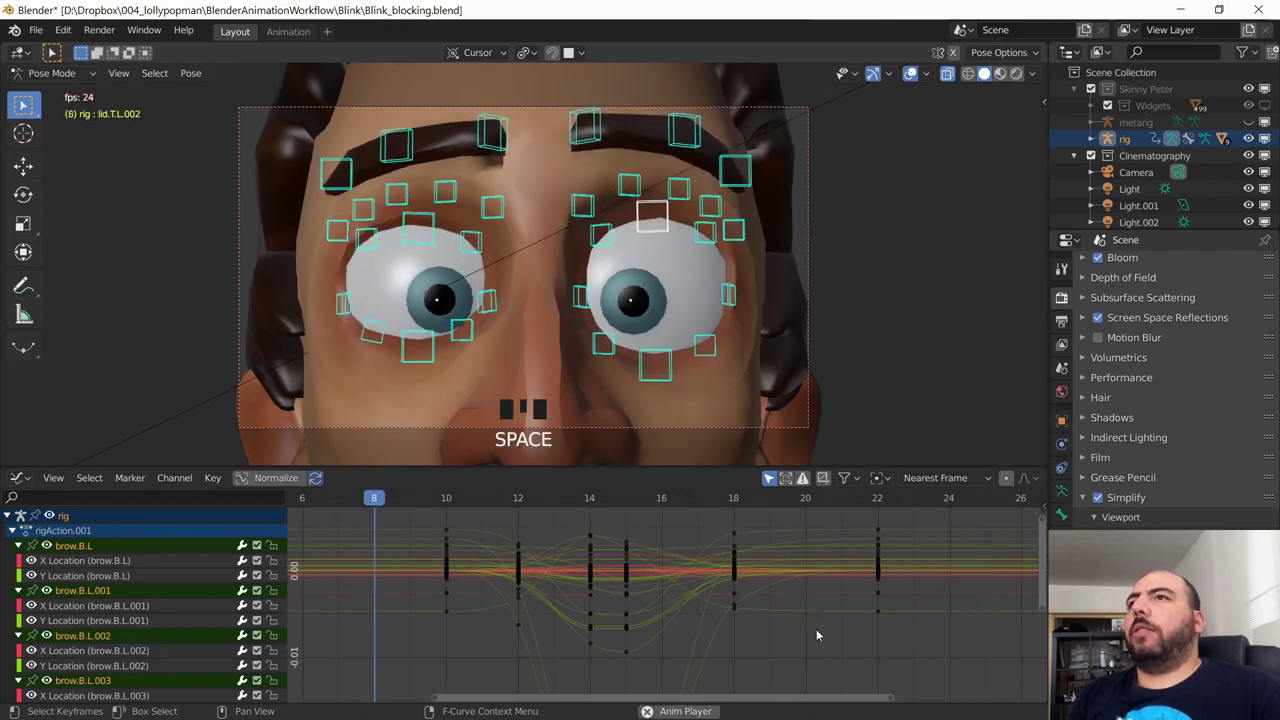
key(space)
drag(807, 637, 444, 266)
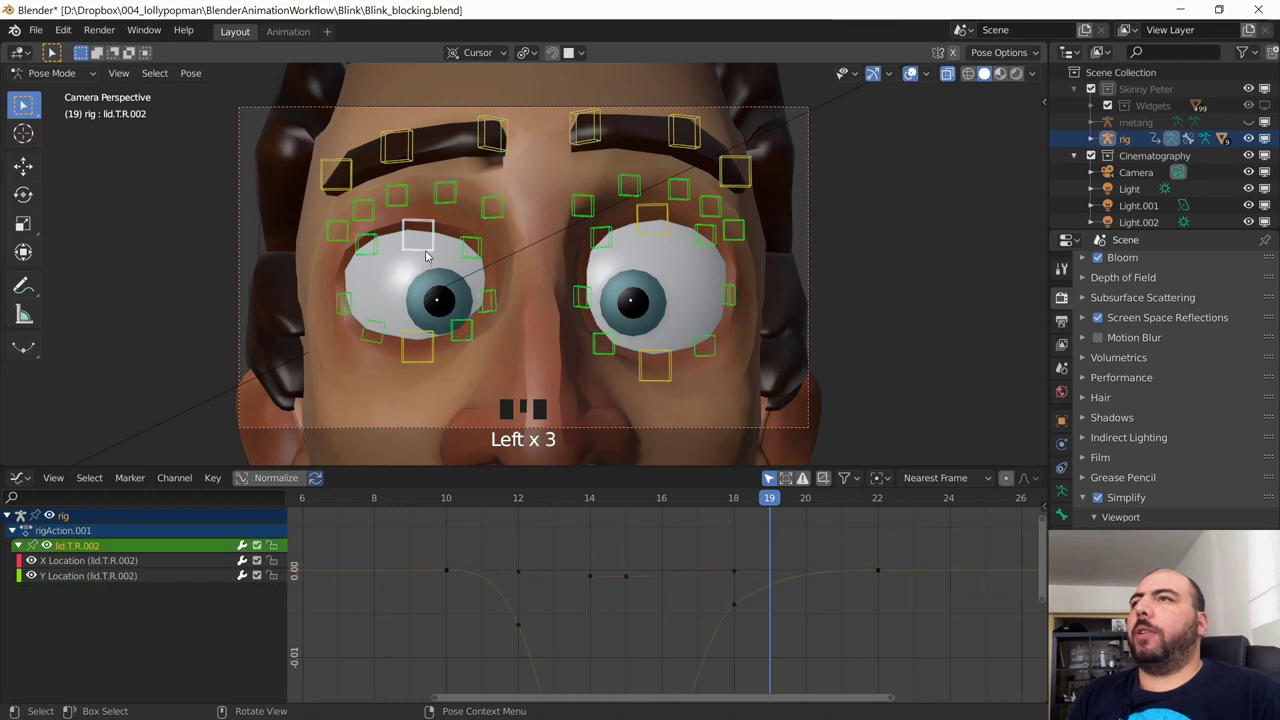
Step: Review the location curves of brow.T.L.003 and the upper lid control lid.T.L.002
key(g)
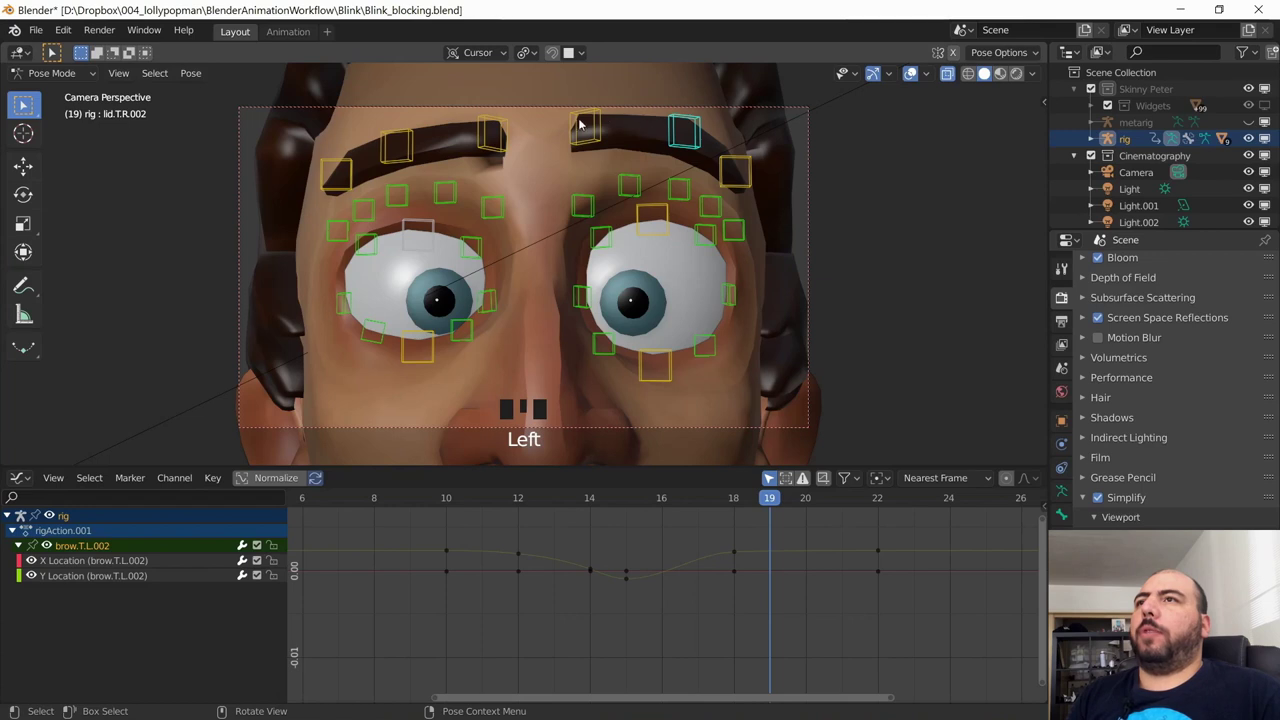
click(597, 137)
key(g)
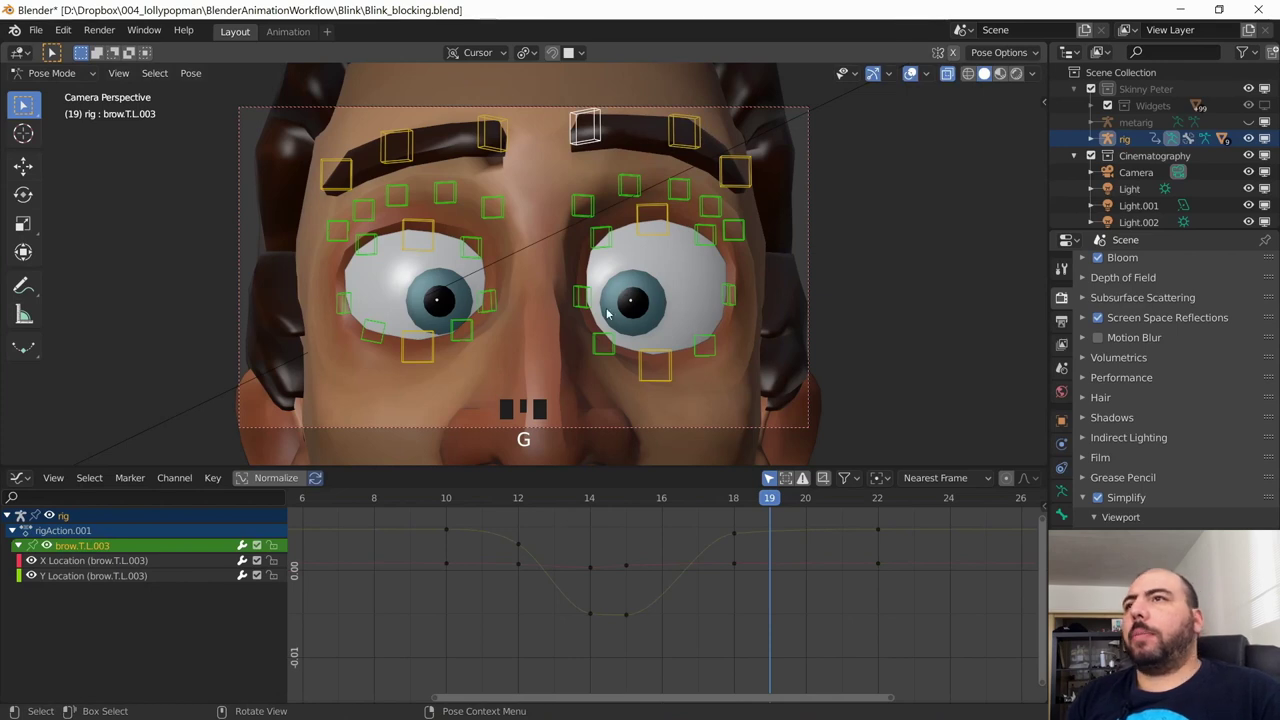
click(652, 372)
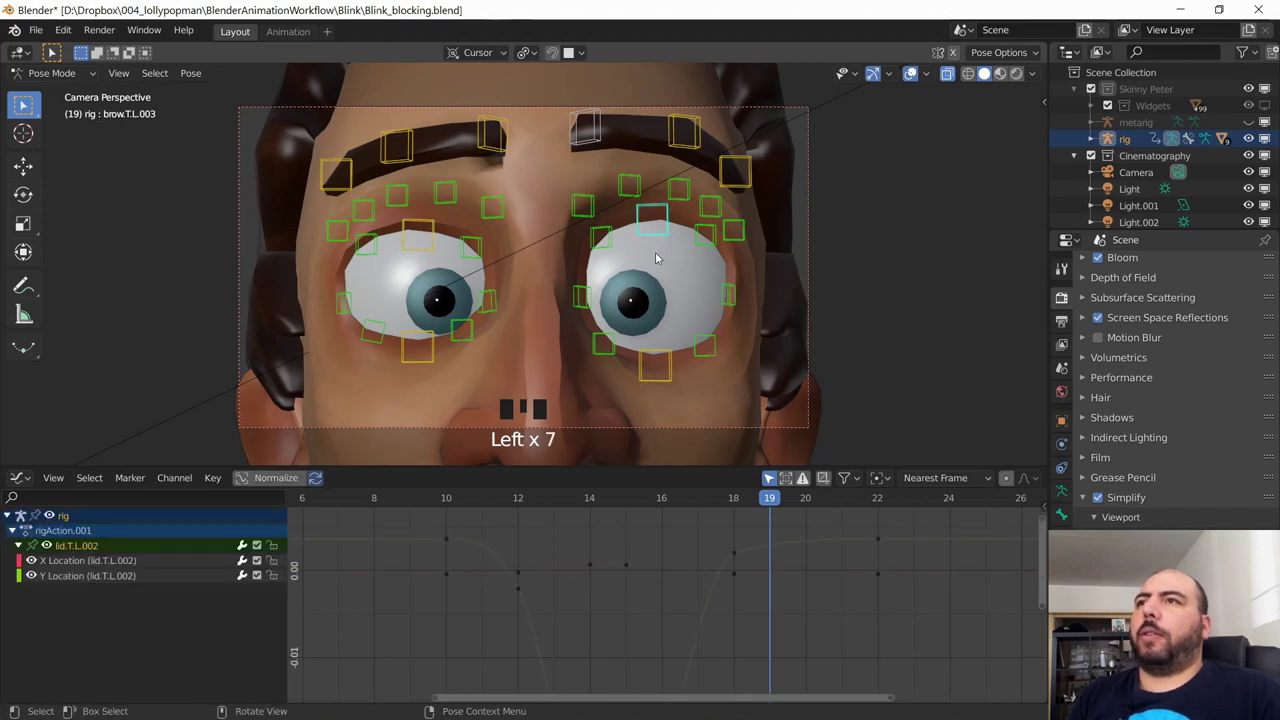
key(g)
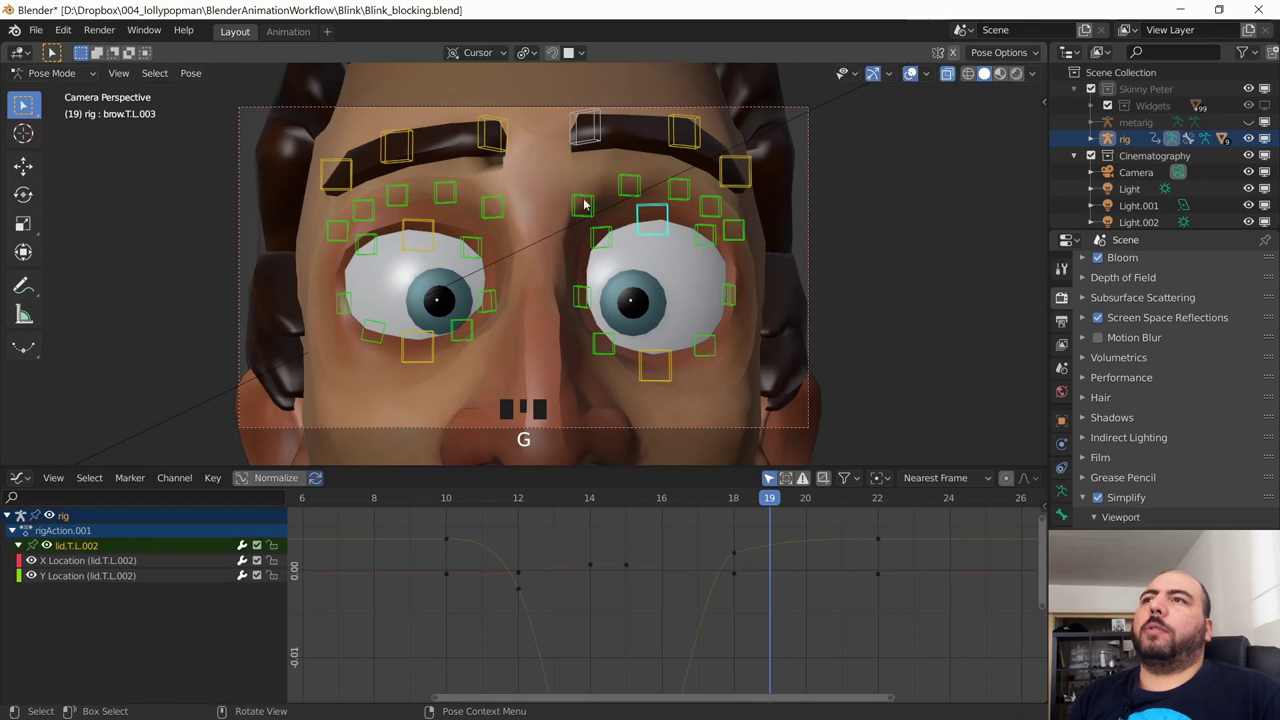
Step: Reselect brow.T.L.003 and step back through the blink to frame 11
click(669, 184)
drag(563, 511, 658, 236)
key(g)
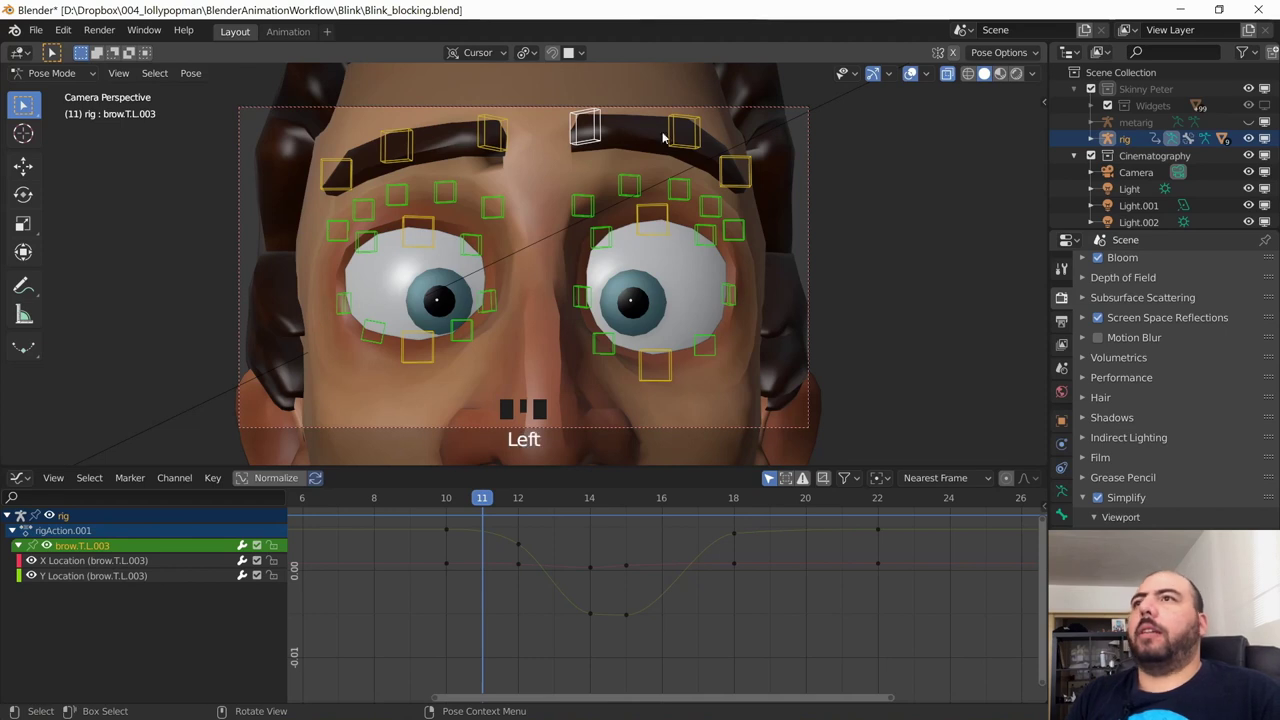
Step: Select lid.T.L.002 to show its dipping Y Location blink curve
click(675, 236)
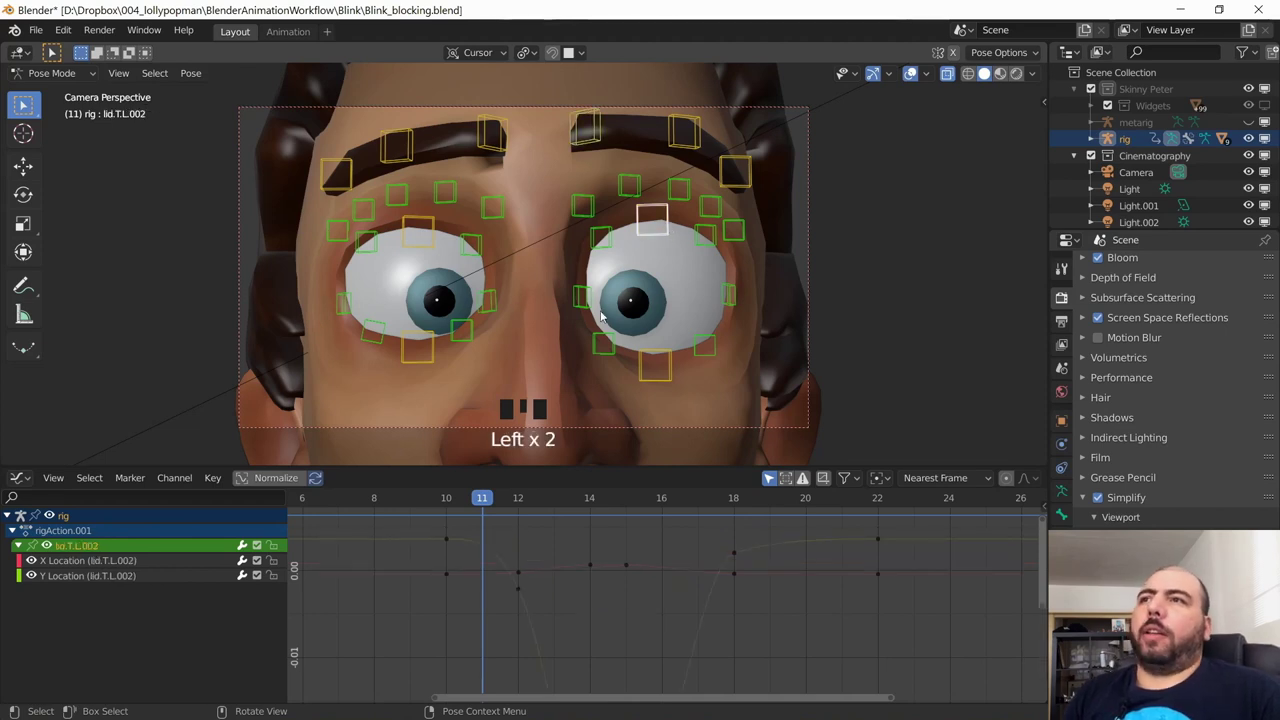
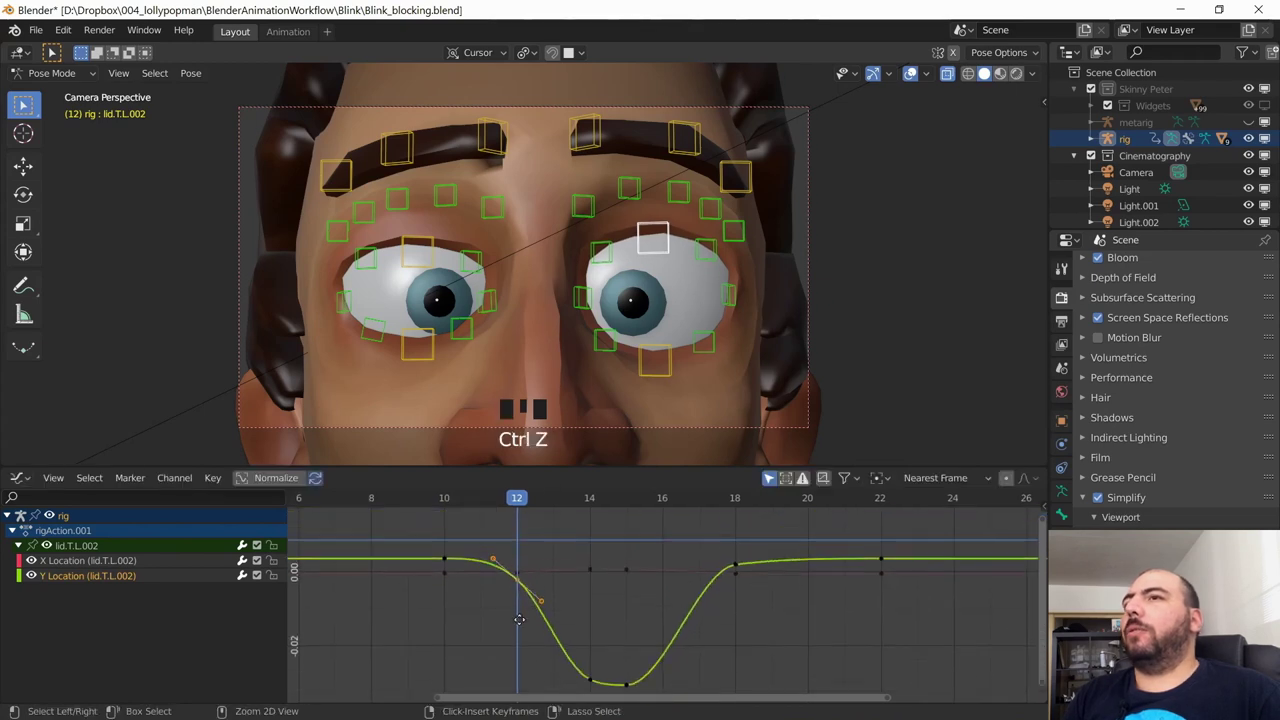
Step: Select lid.T.L.002's Y Location blink keyframes and scale them to reshape the dip, overlays hidden
drag(127, 563, 626, 381)
key(shift+alt+z)
drag(519, 584, 515, 557)
drag(455, 503, 589, 673)
drag(543, 677, 673, 670)
key(s)
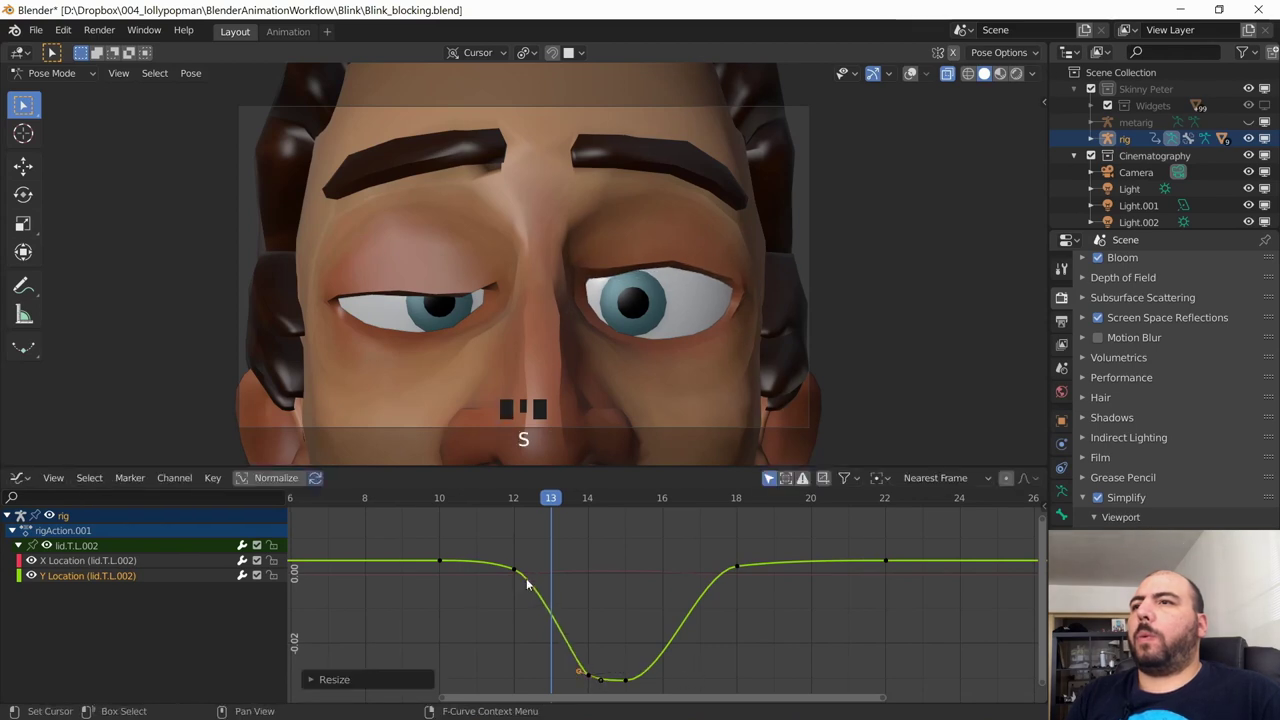
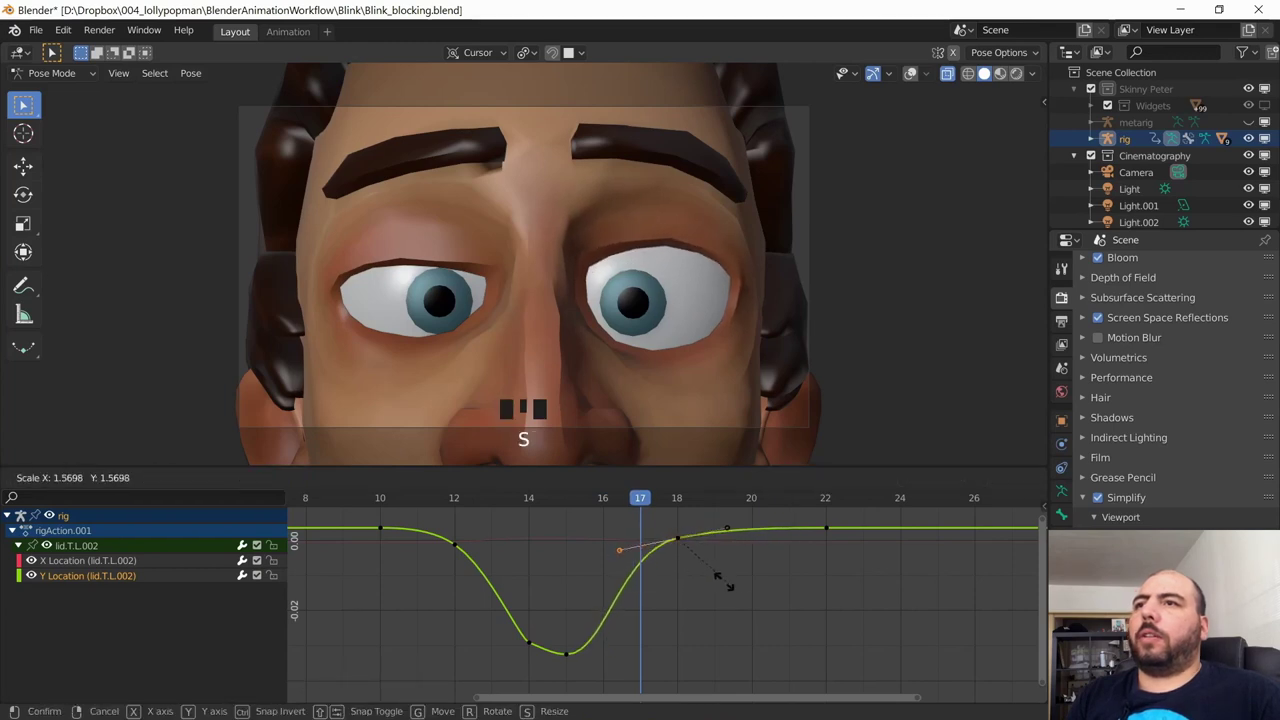
Step: Finish widening the upper-lid blink keys and play the blink back to review timing
drag(630, 503, 569, 506)
key(space)
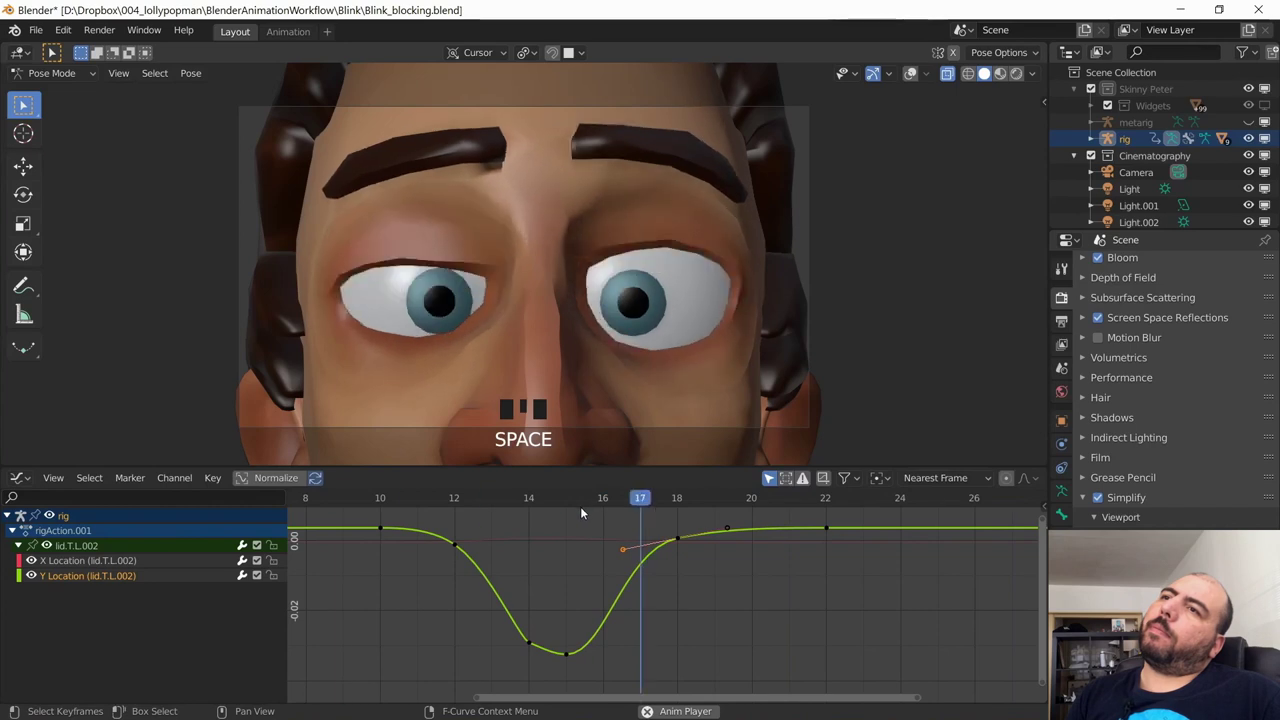
key(space)
drag(430, 493, 565, 493)
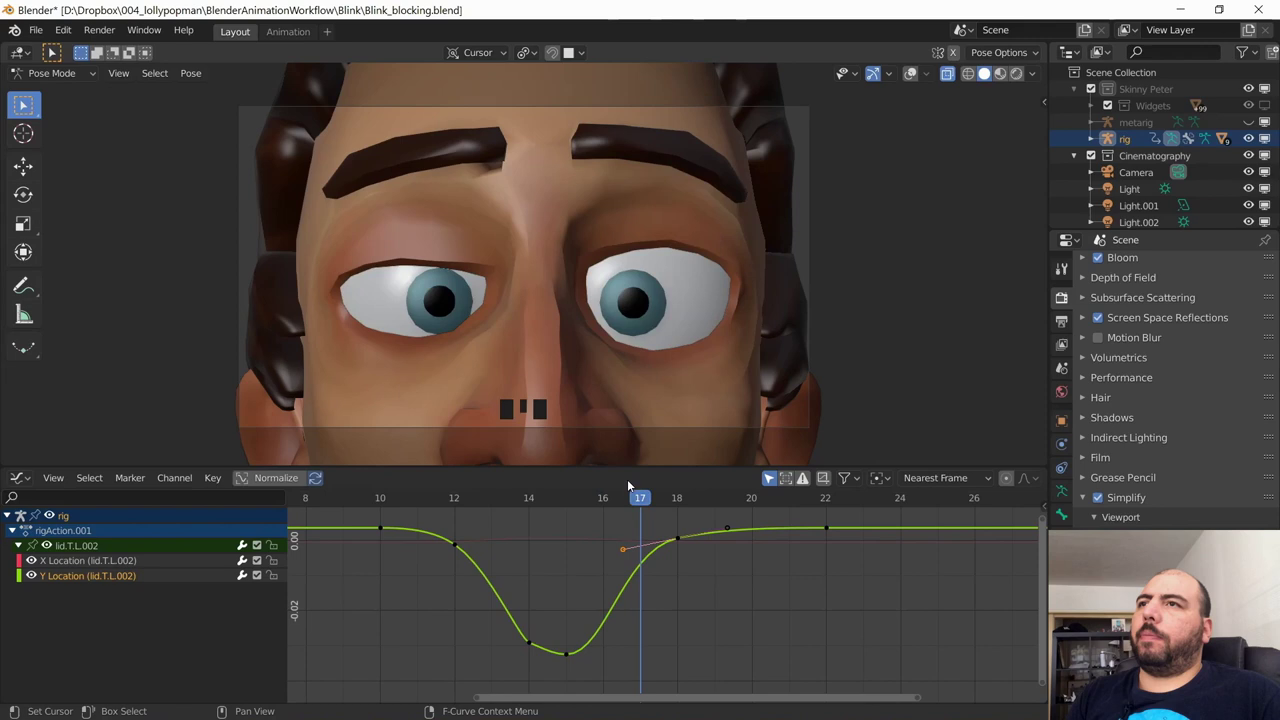
key(space)
key(space)
Step: Flatten the closed-eye bottom of the blink curve by scaling the bottom key's handles with S, replaying to check
drag(555, 501, 590, 660)
drag(578, 502, 626, 658)
key(s)
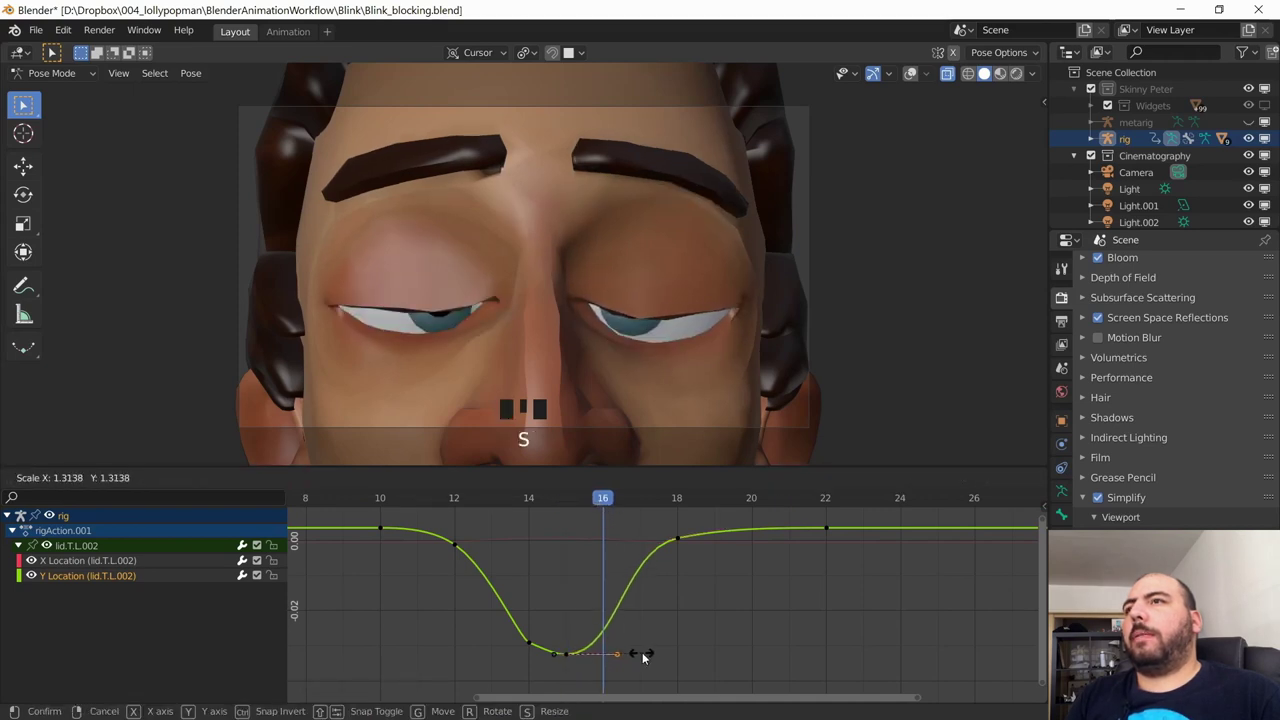
drag(570, 503, 668, 605)
key(s)
drag(559, 499, 483, 511)
key(space)
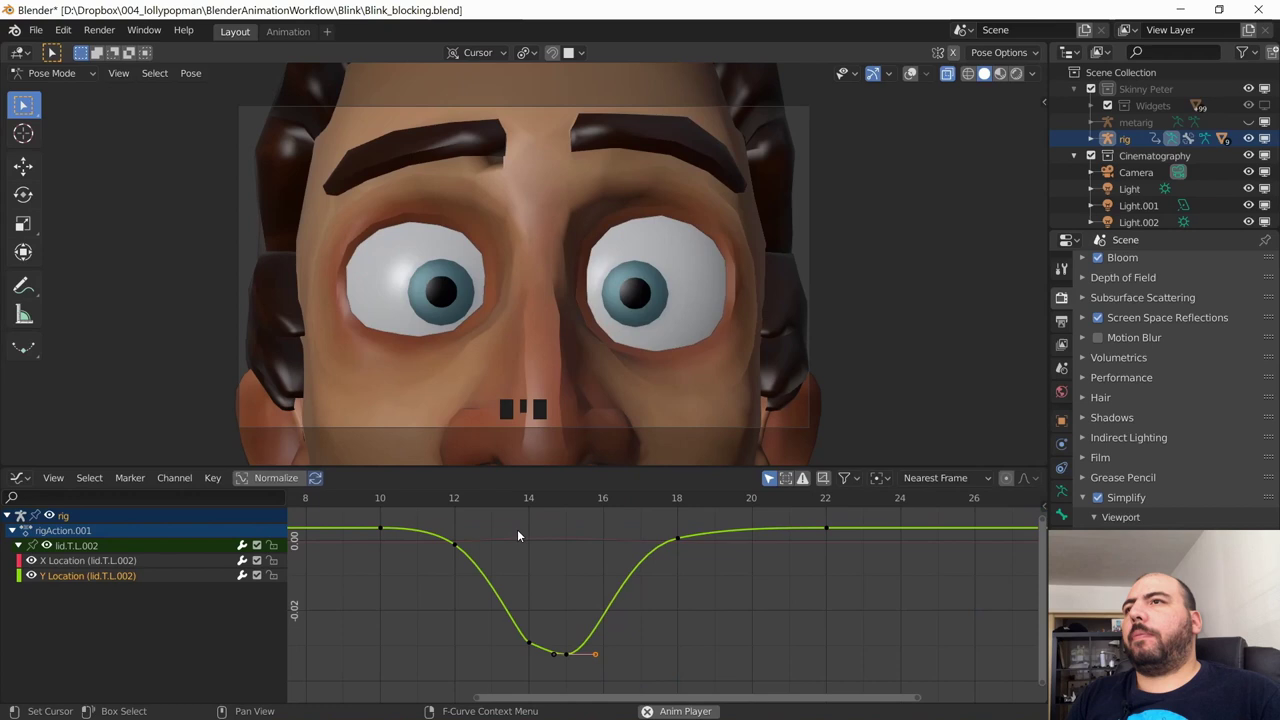
key(space)
key(s)
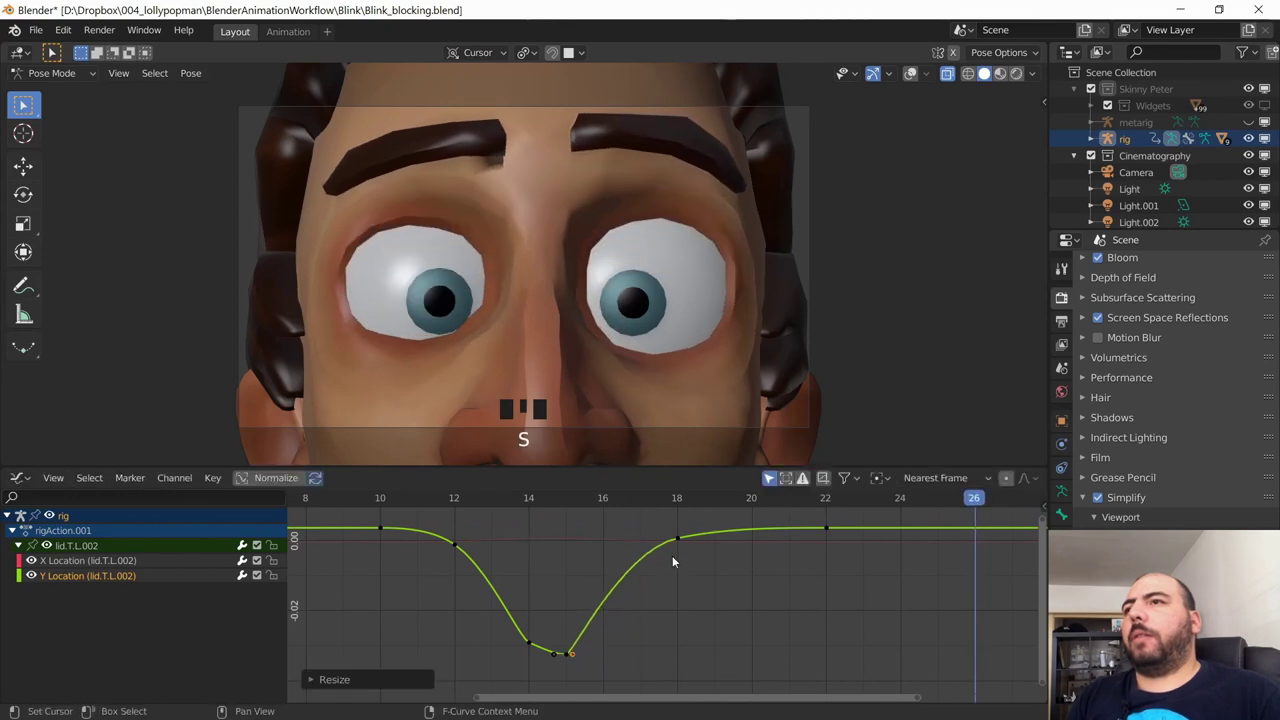
drag(678, 540, 658, 608)
key(s)
Step: Select the lower left lid control lid.B.L.002 at frame 11 and start moving its keyframes
click(537, 501)
key(space)
key(space)
key(shift+alt+z)
click(656, 390)
drag(79, 574, 459, 597)
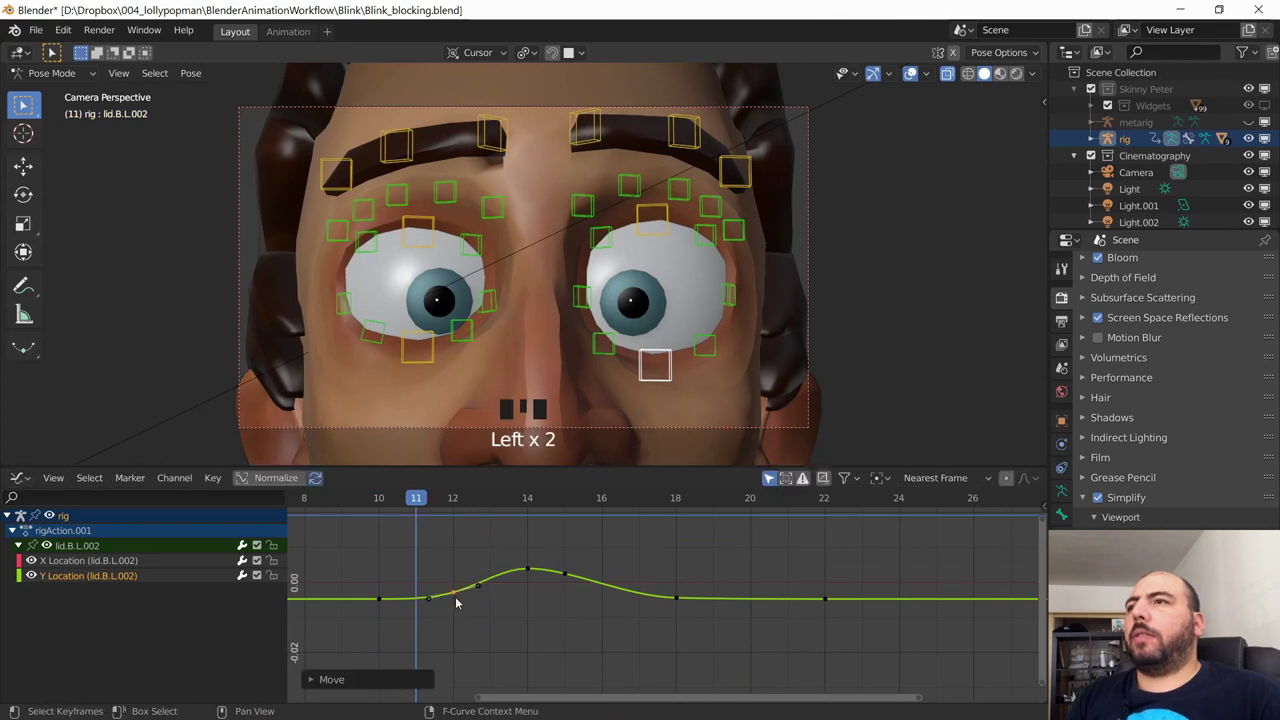
Step: Shift lid.B.L.002's blink keys earlier, duplicate one with Shift+D and slide the copy later in time
key(ctrl+z)
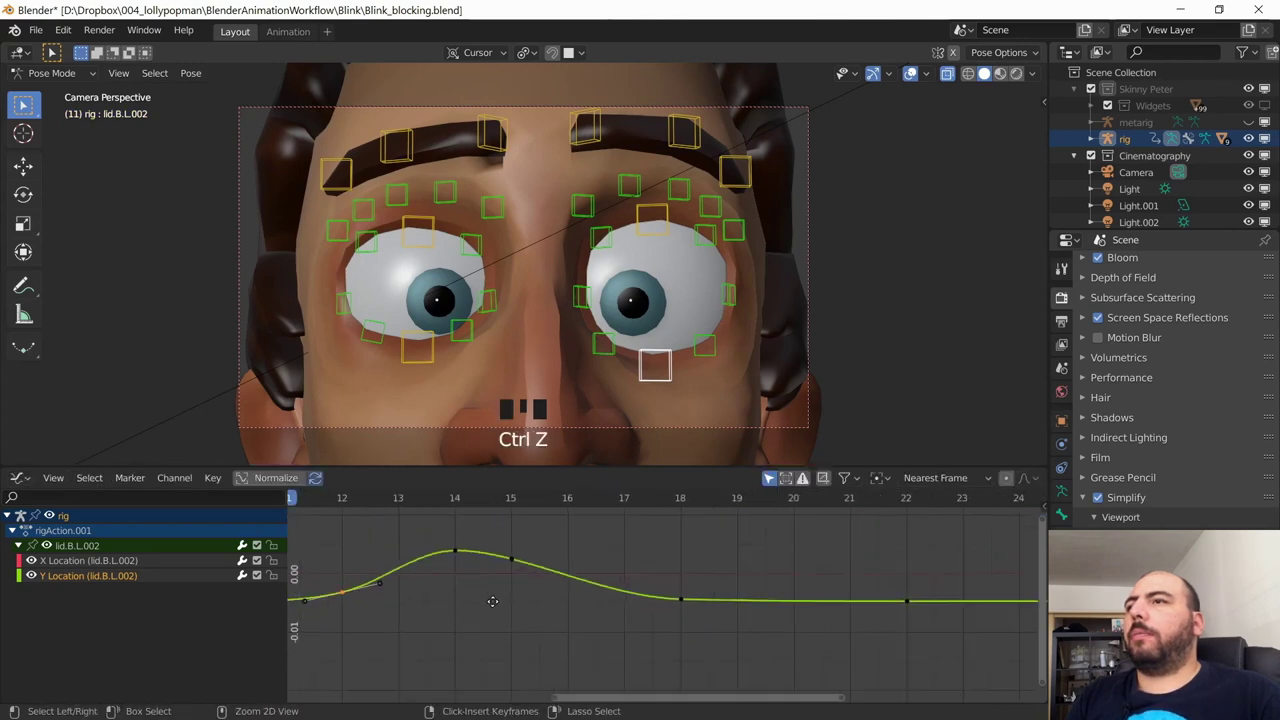
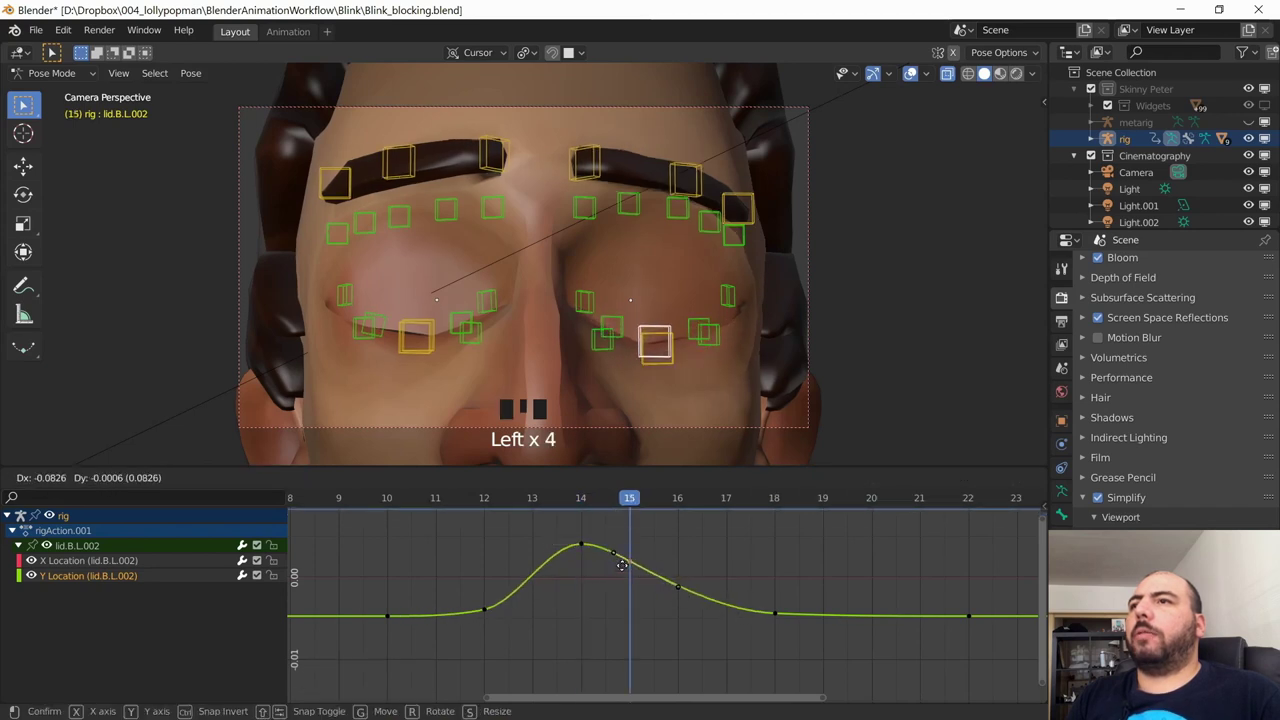
drag(650, 508, 635, 577)
key(shift+d)
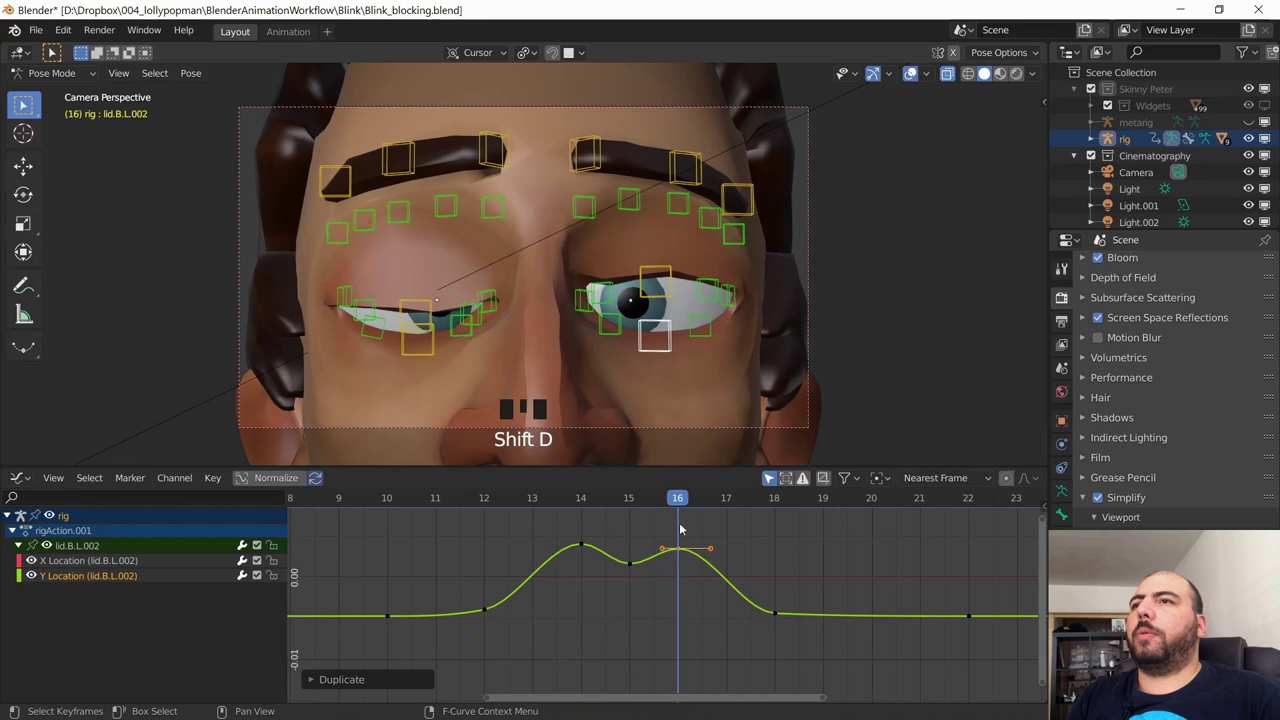
drag(663, 501, 679, 411)
key(shift+alt+z)
drag(675, 506, 696, 514)
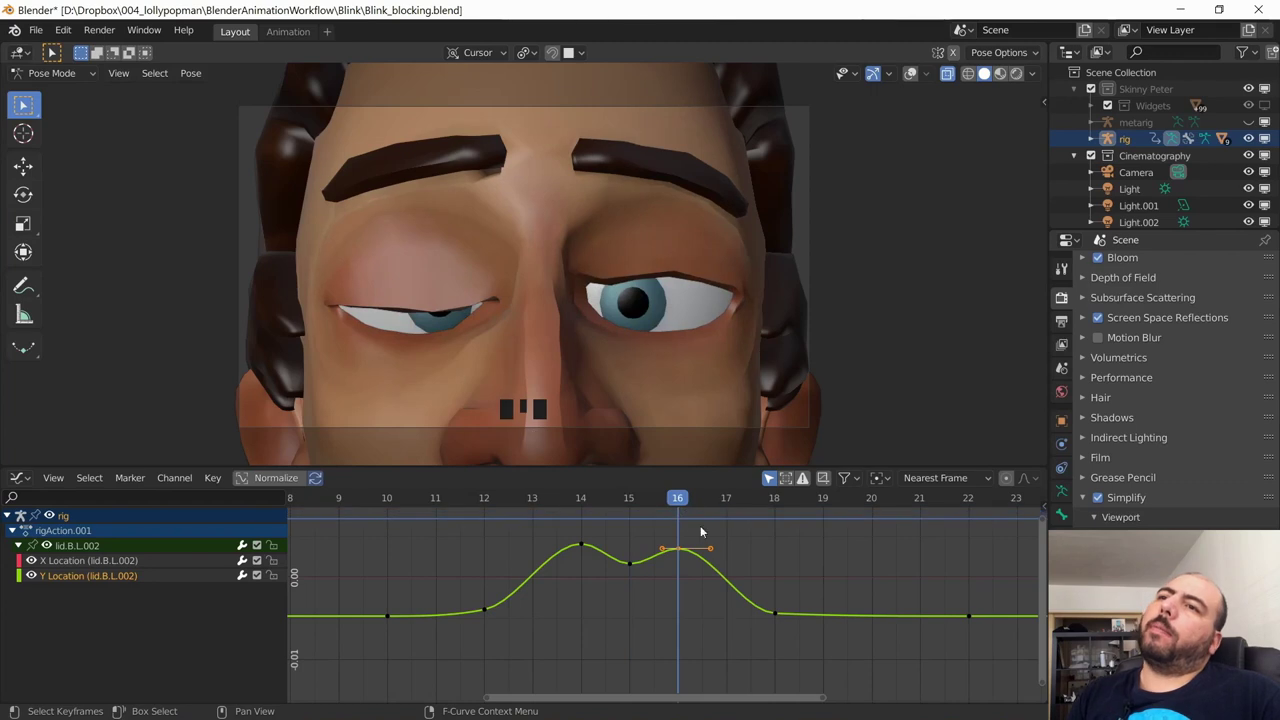
drag(695, 498, 776, 615)
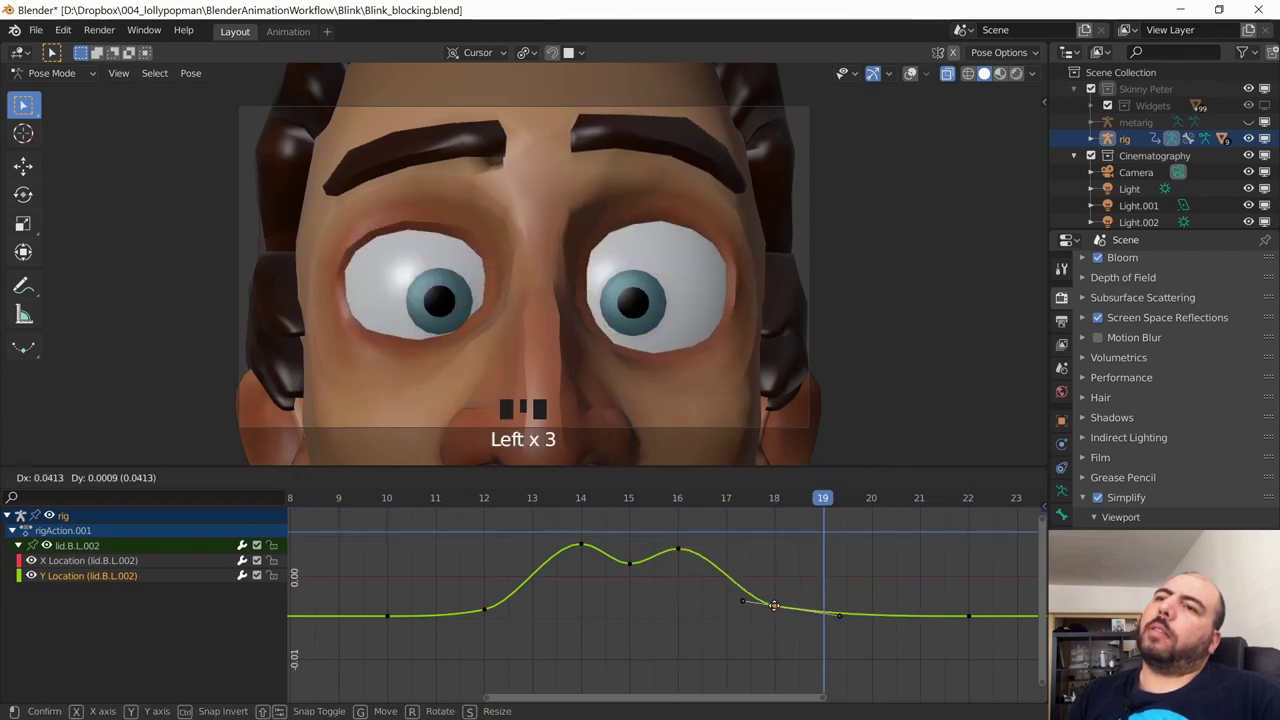
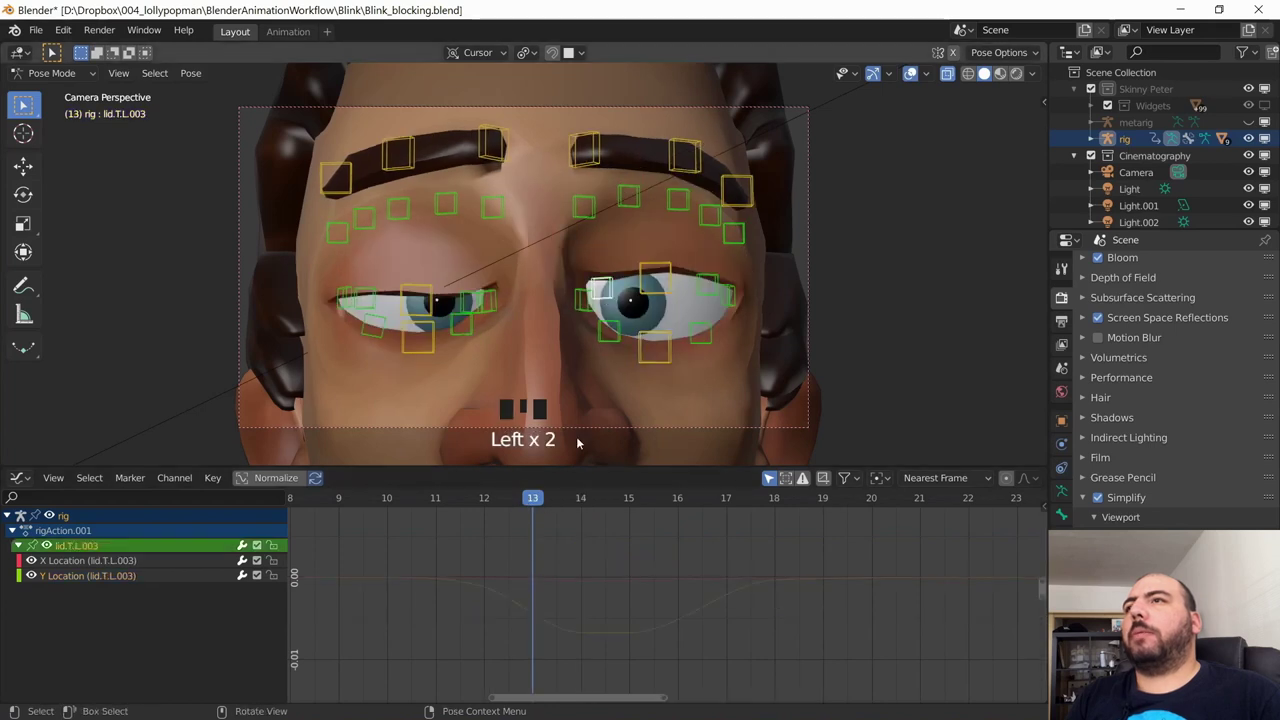
Step: Select lid.T.L.003's curves and lower the upper lid with G to close the left eye, auto-keyed
drag(520, 497, 648, 380)
key(shift+alt+z)
drag(444, 501, 627, 397)
key(g)
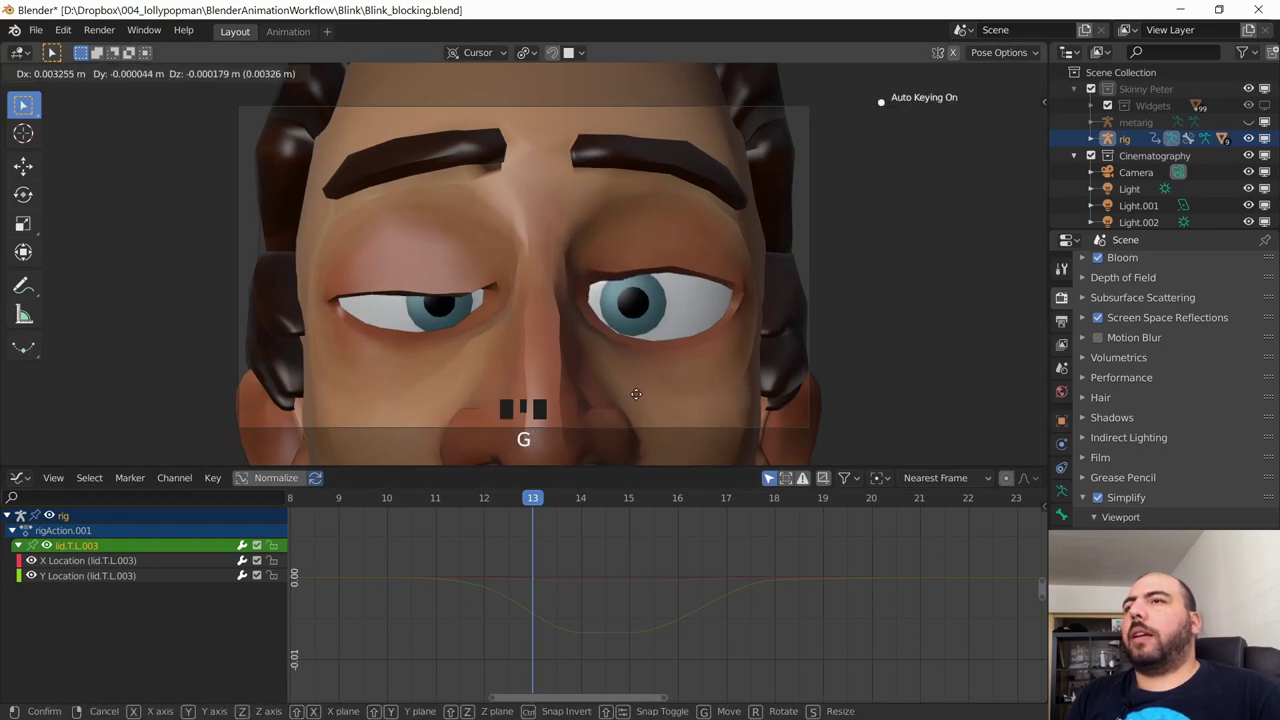
drag(529, 504, 604, 428)
key(g)
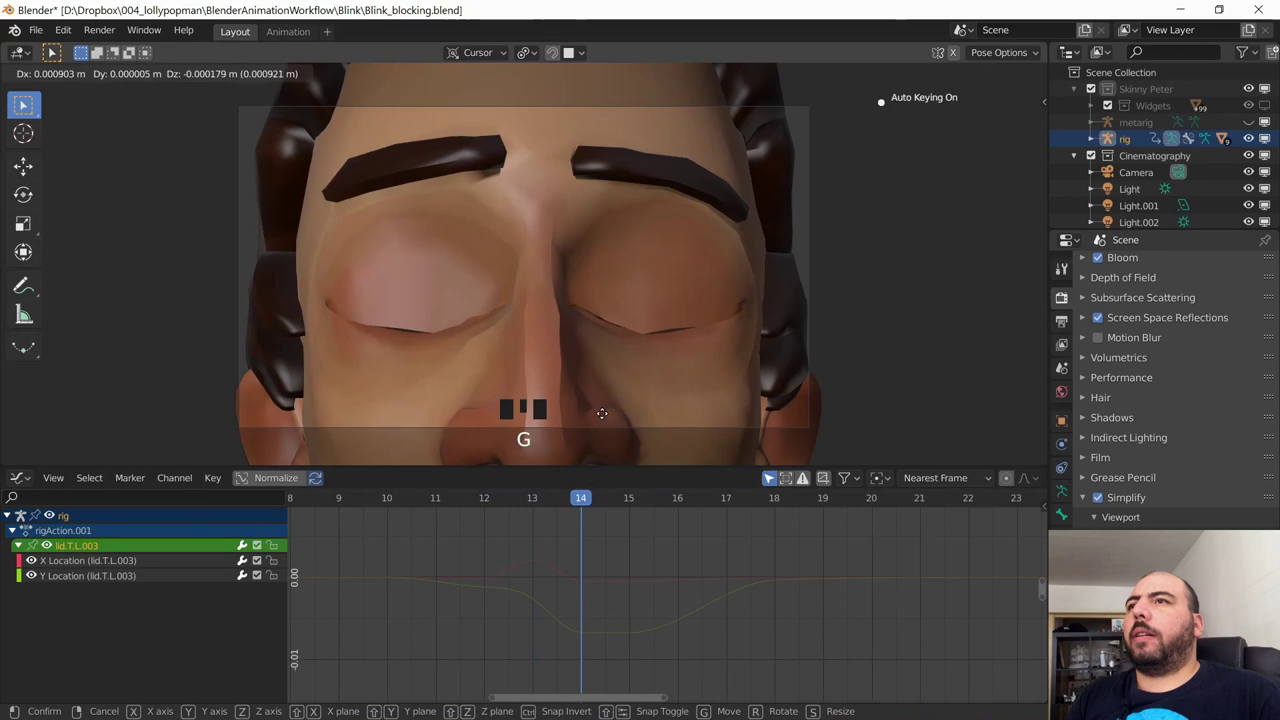
key(g)
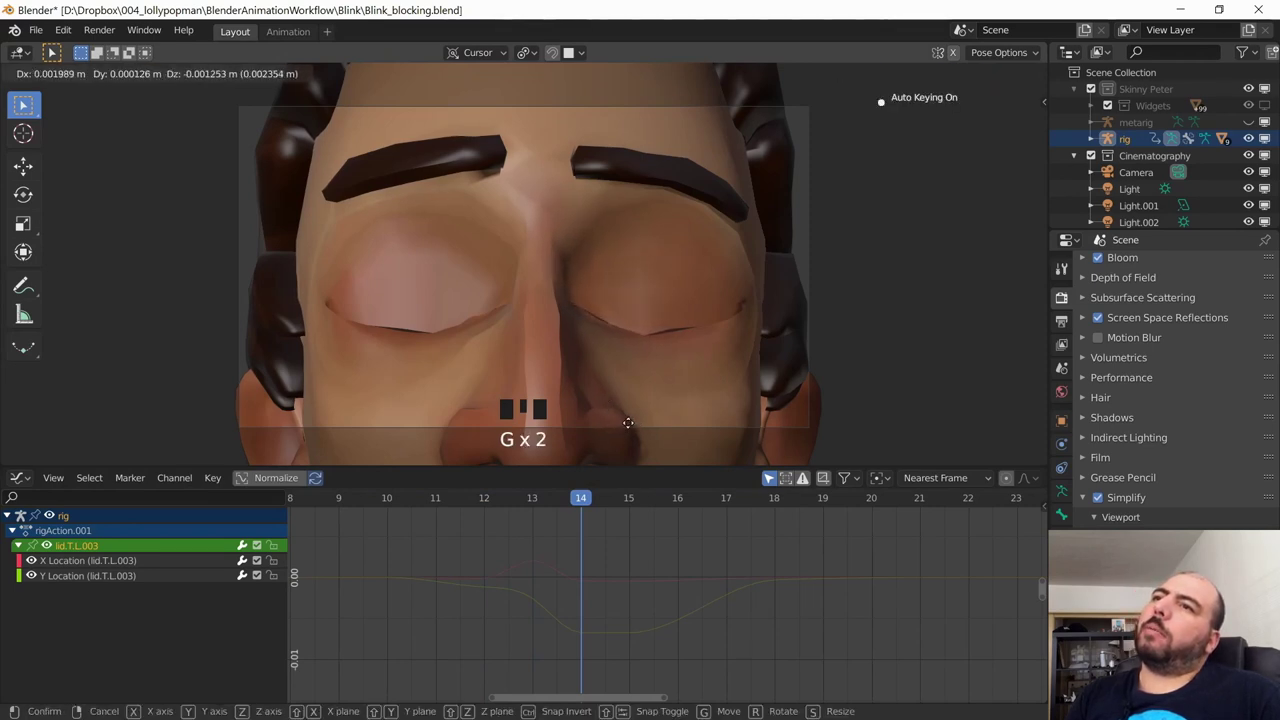
Step: Nudge lid.T.L.003 again at nearby frames so the lid droops only partway over the eye
drag(589, 501, 662, 402)
key(shift+alt+z)
key(g)
drag(647, 498, 681, 422)
key(shift+alt+z)
key(g)
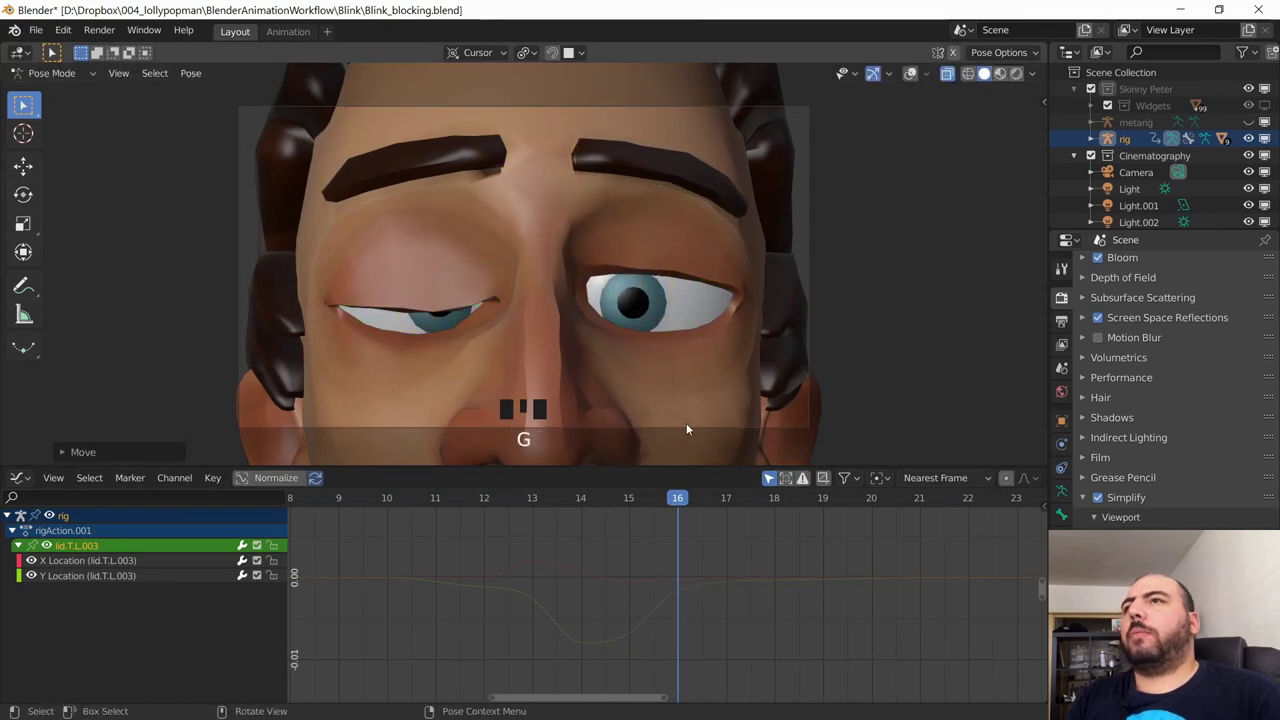
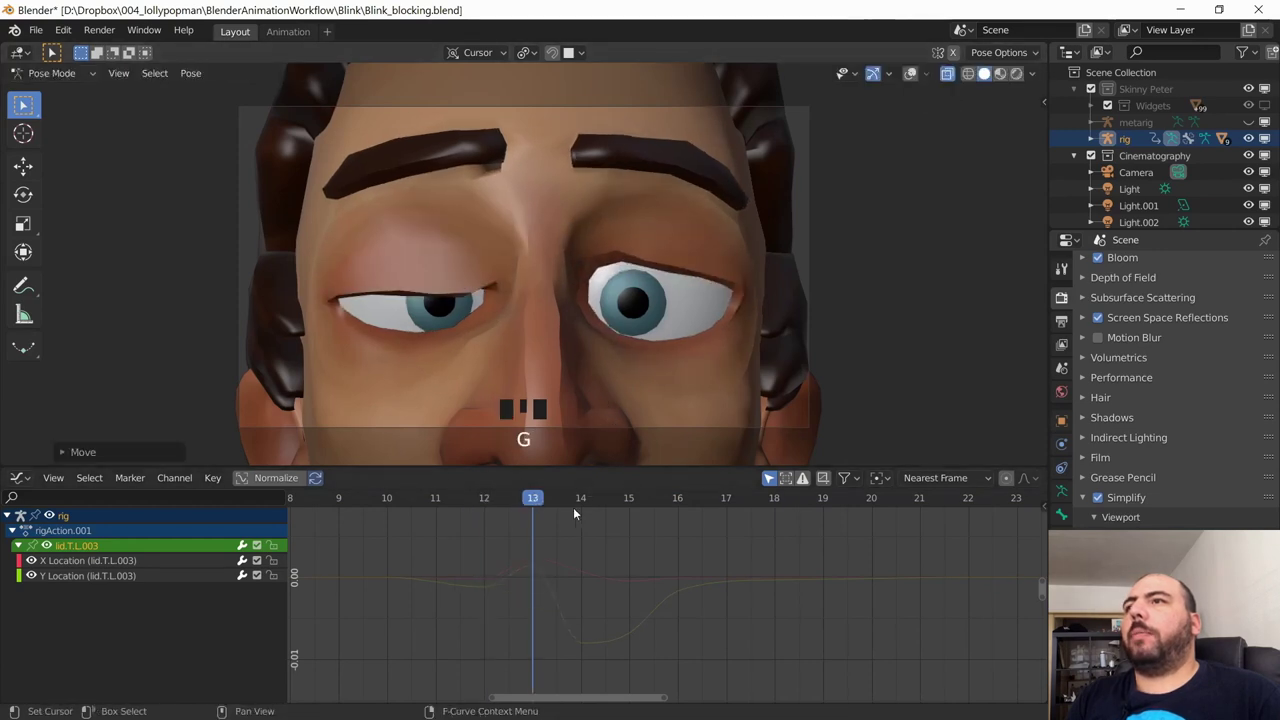
Step: Add lid.T.L.001 to the selection and pose both upper-lid controls with G at frame 13, auto-keyed
drag(519, 495, 713, 303)
key(shift+alt+z)
click(719, 289)
key(g)
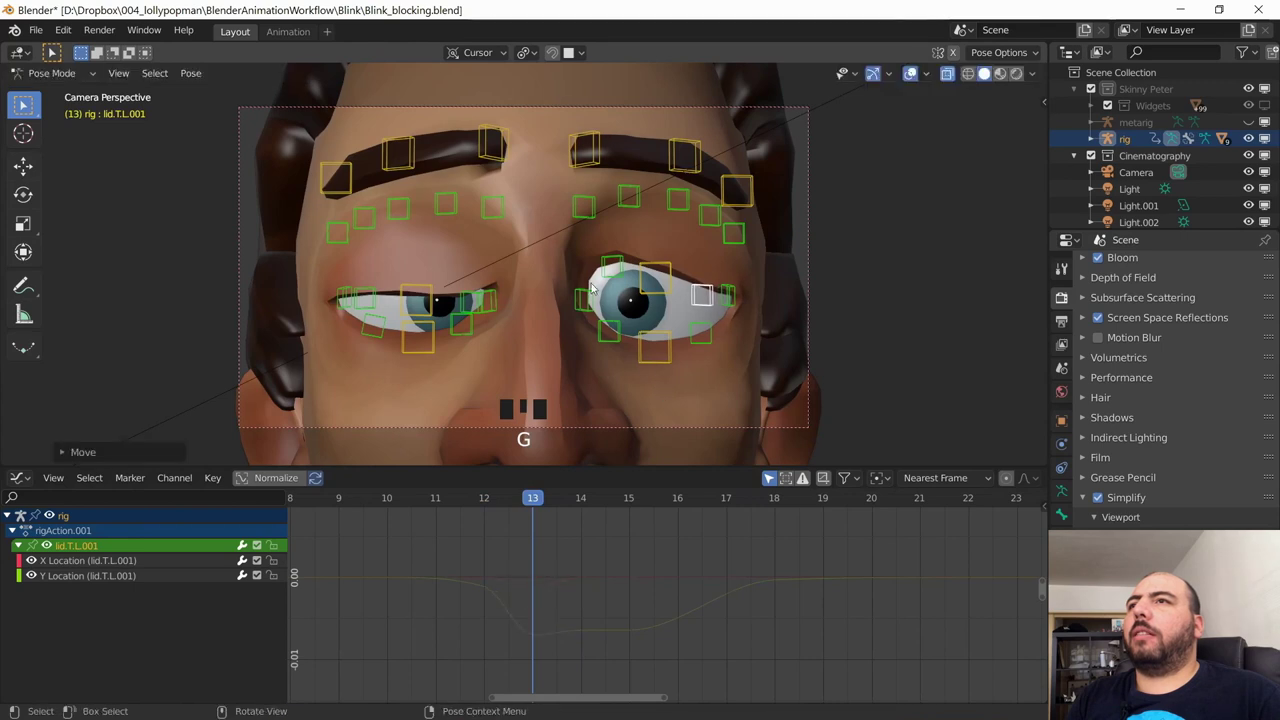
key(shift+alt+z)
key(shift+alt+z)
Step: Scrub to the later blink frames, repose the upper lids with G, and play the blink back
drag(545, 502, 645, 497)
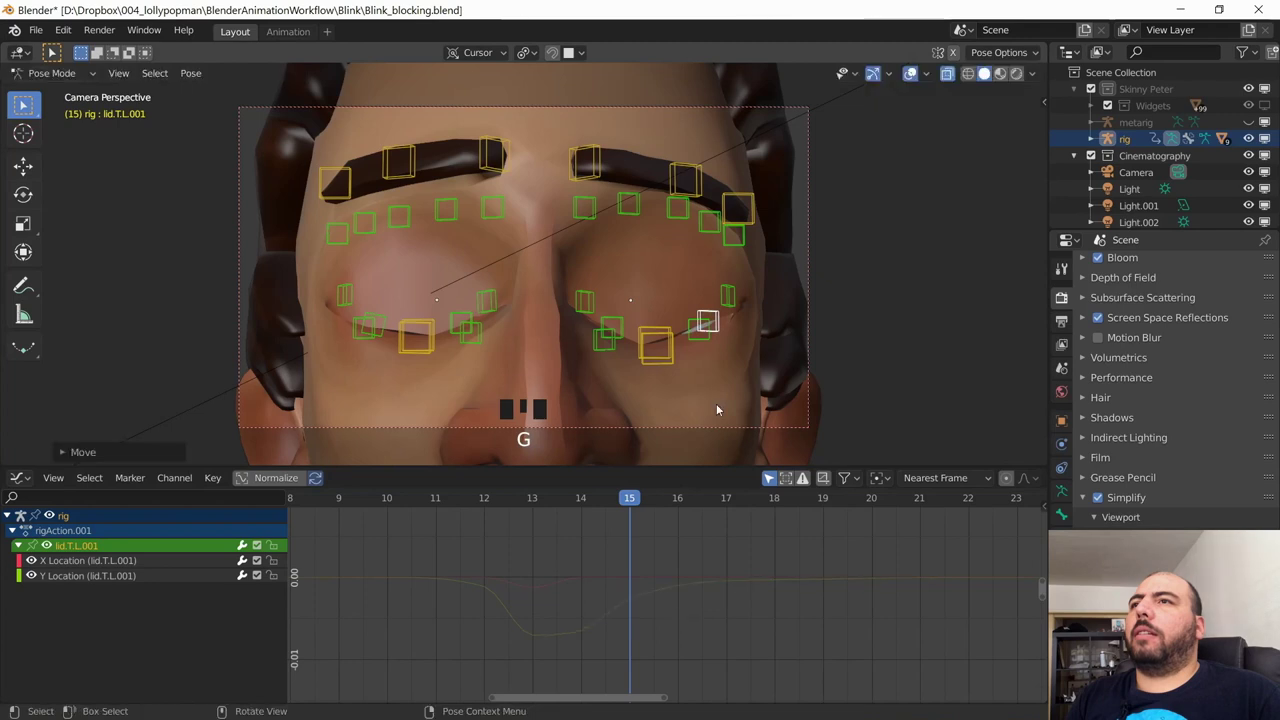
drag(632, 502, 711, 411)
key(g)
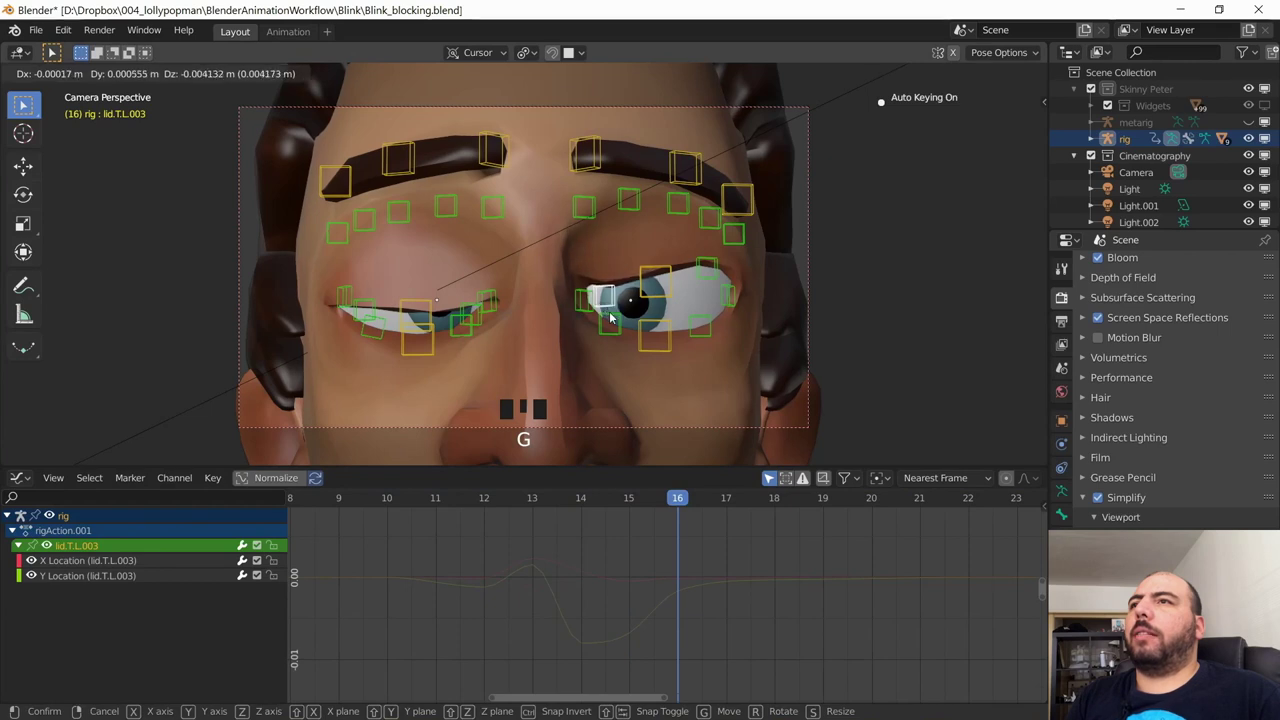
drag(694, 505, 702, 353)
key(shift+alt+z)
key(space)
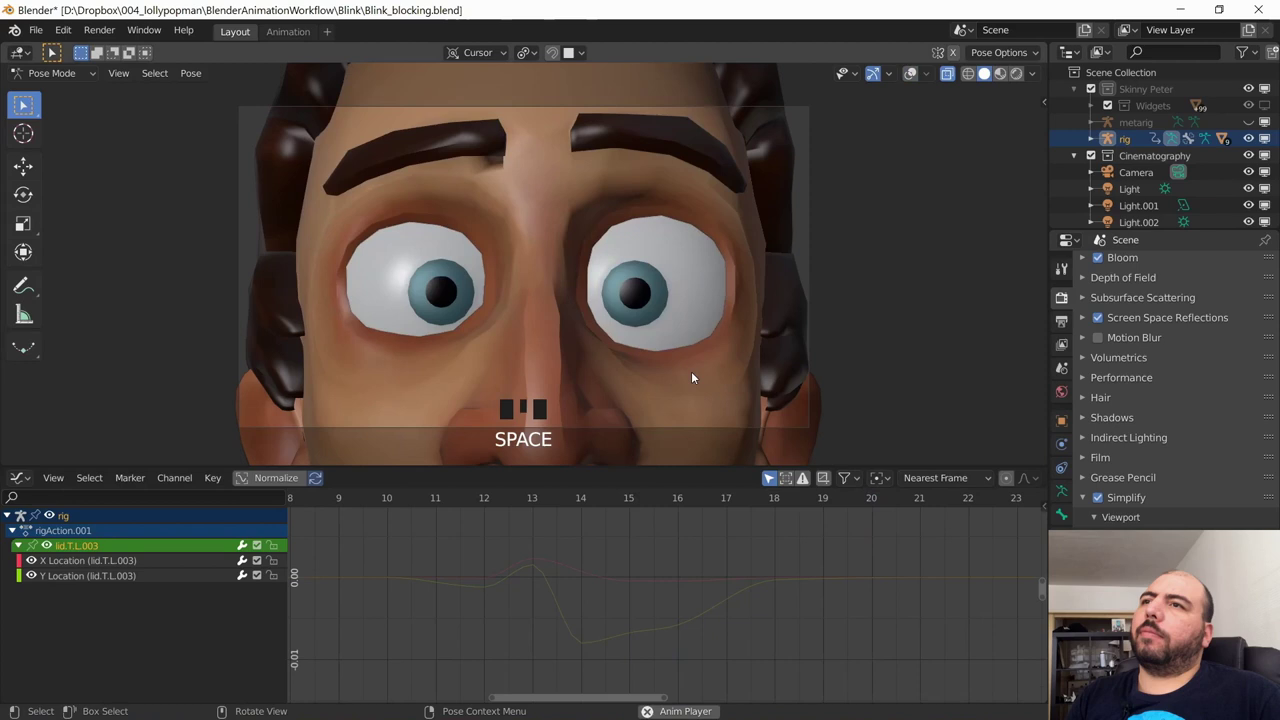
key(space)
Step: Replay once more, then reselect both upper-lid controls to list their blink curves at frame 13
drag(484, 499, 463, 501)
key(space)
key(space)
drag(556, 503, 710, 383)
key(shift+alt+z)
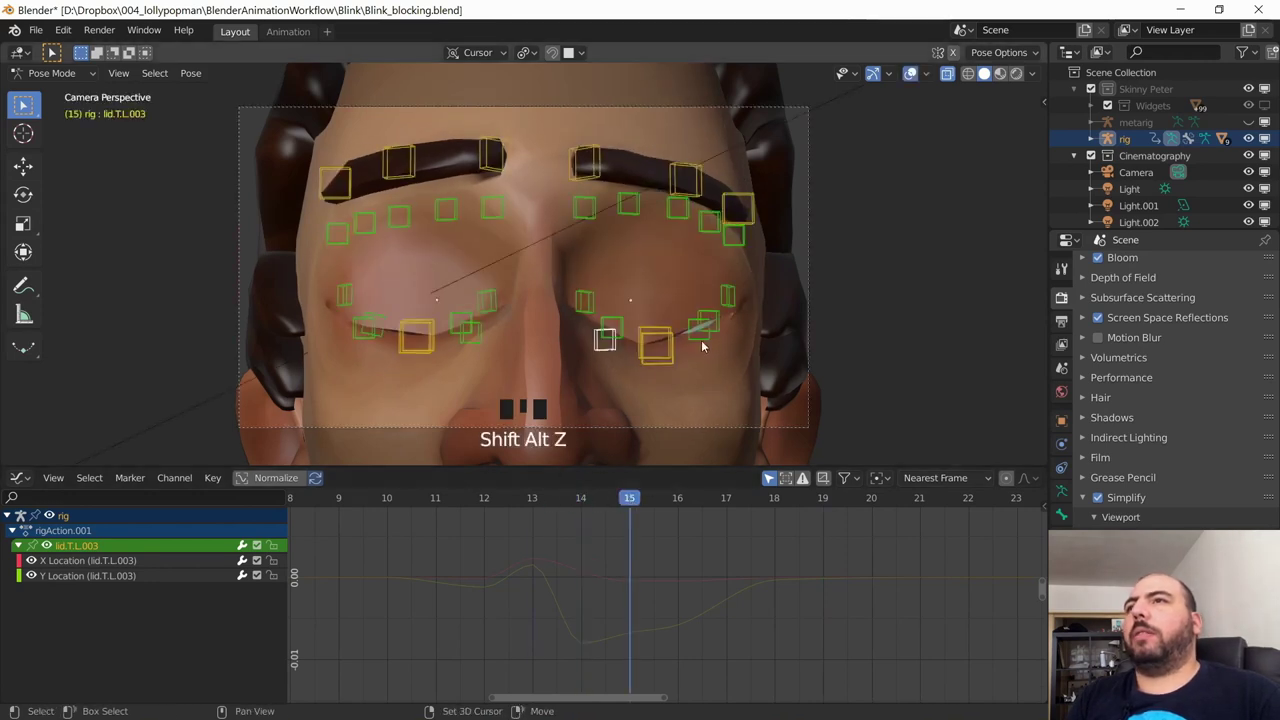
drag(569, 504, 668, 348)
Step: Select all keys of both upper-lid channels and scale them along X so the blink closes and reopens faster
drag(539, 500, 168, 592)
key(a)
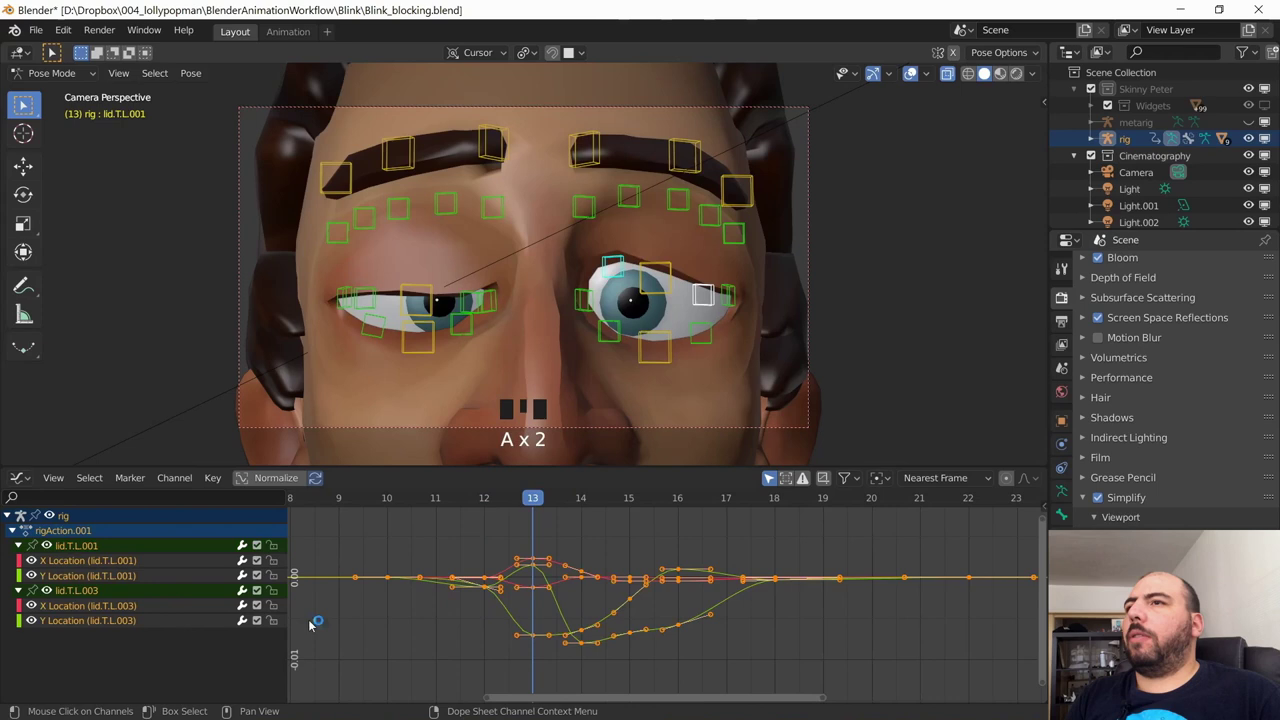
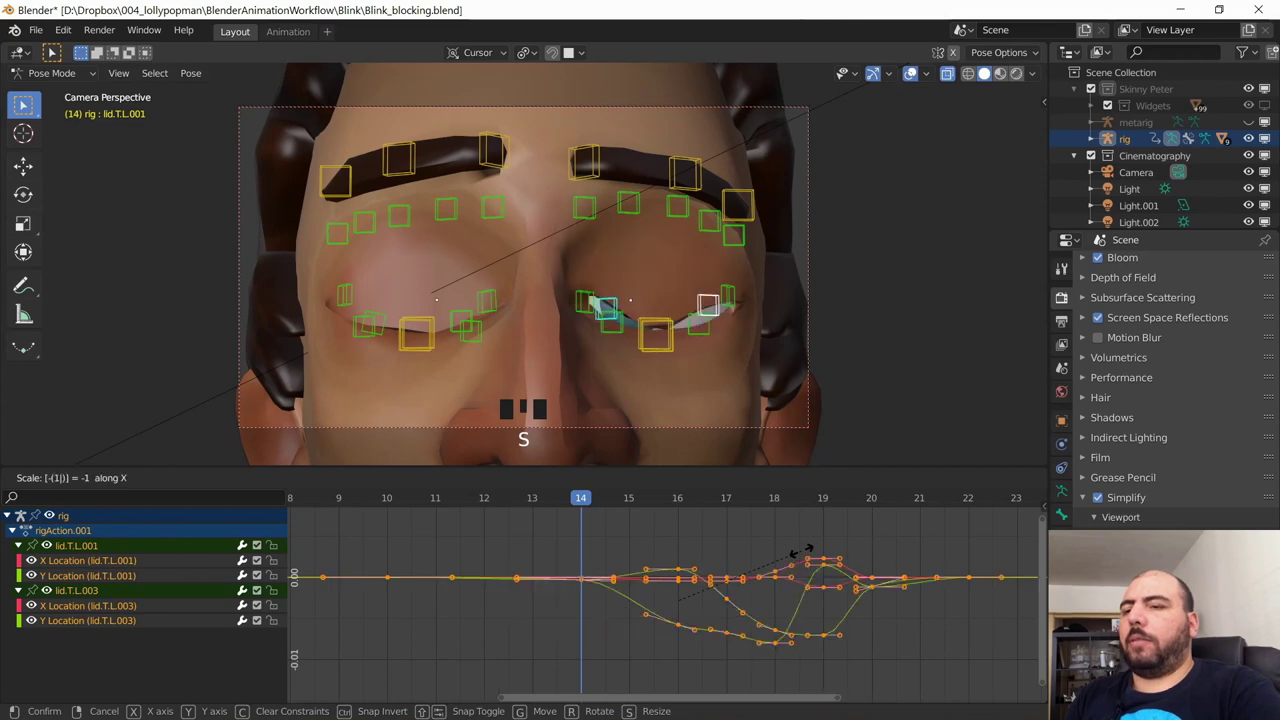
key(ctrl+z)
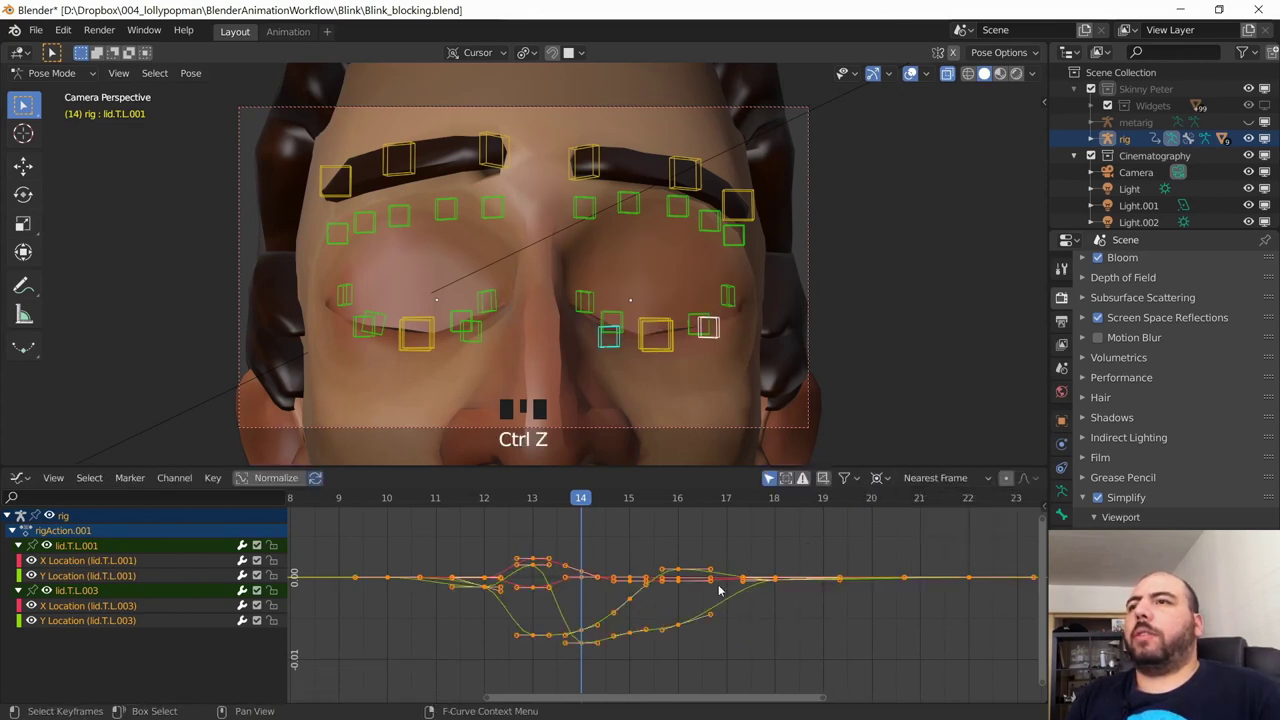
key(s)
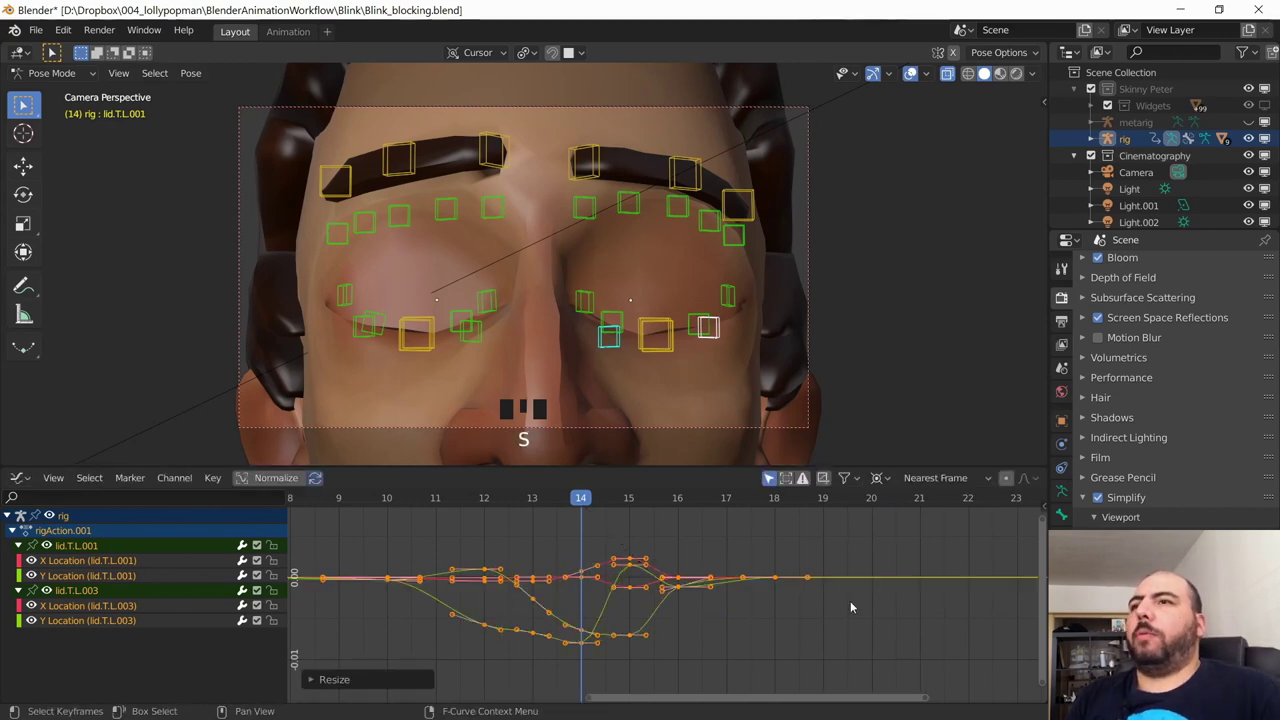
drag(591, 506, 631, 492)
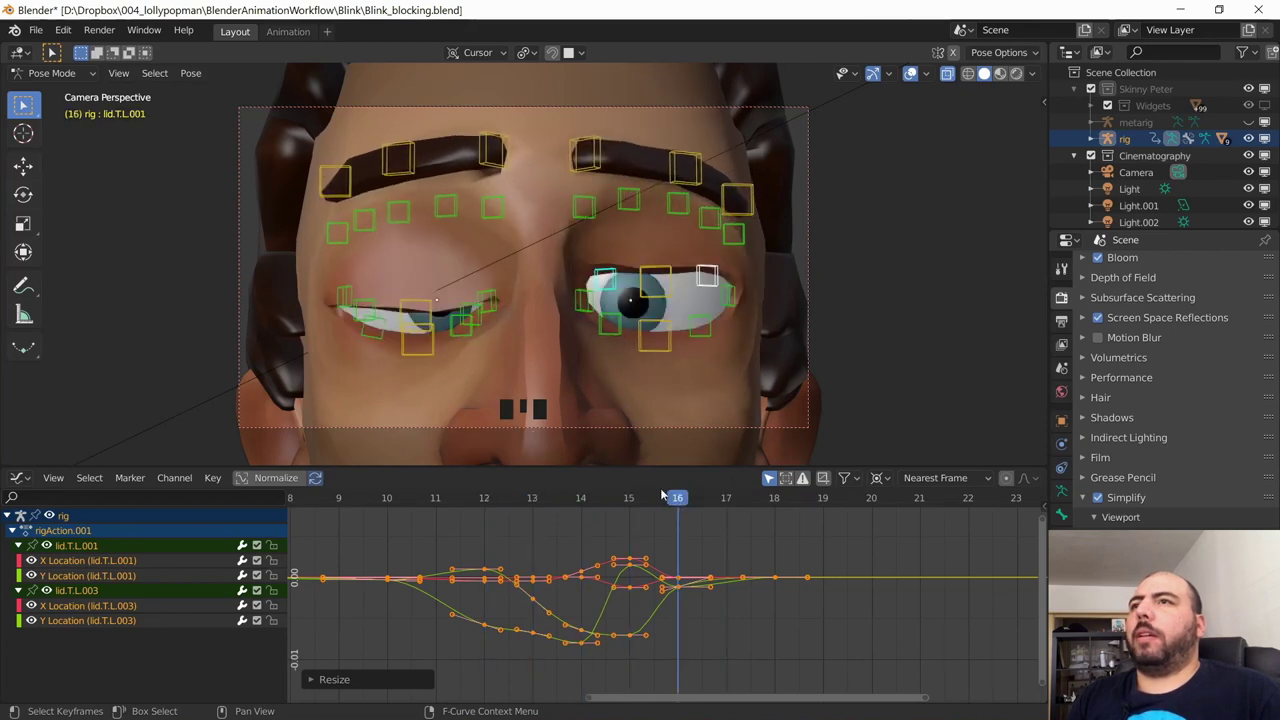
click(716, 282)
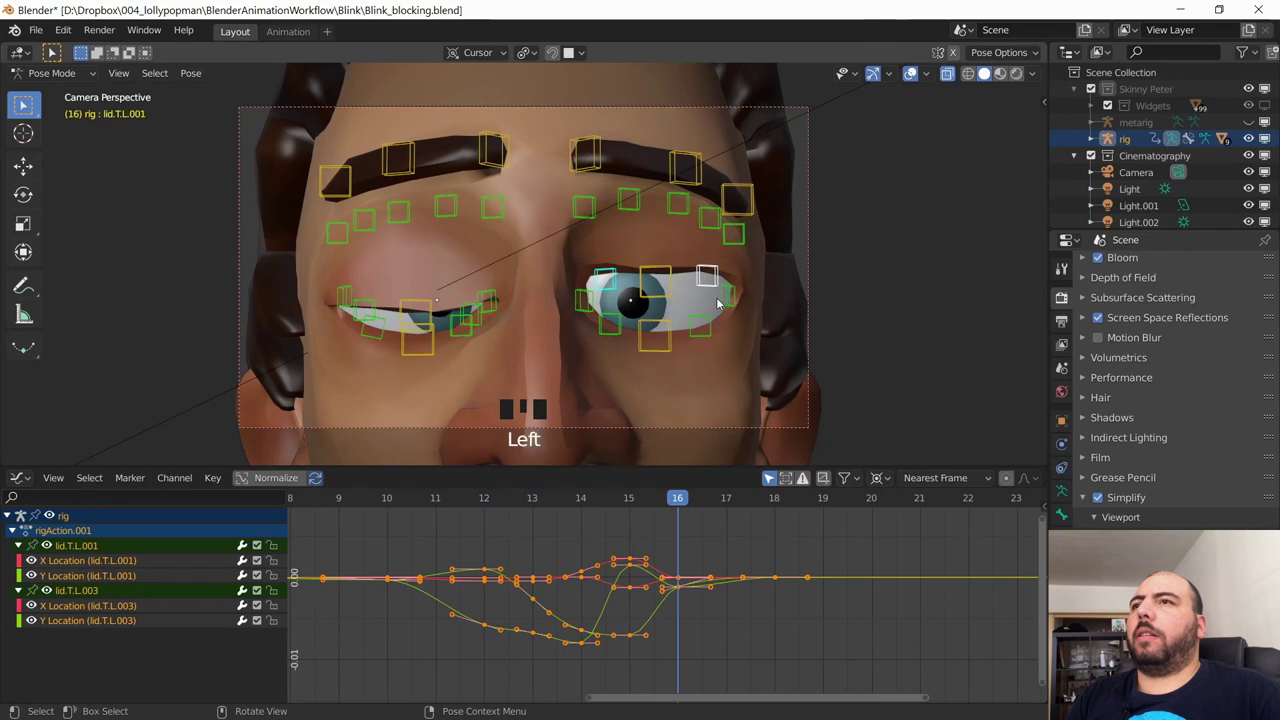
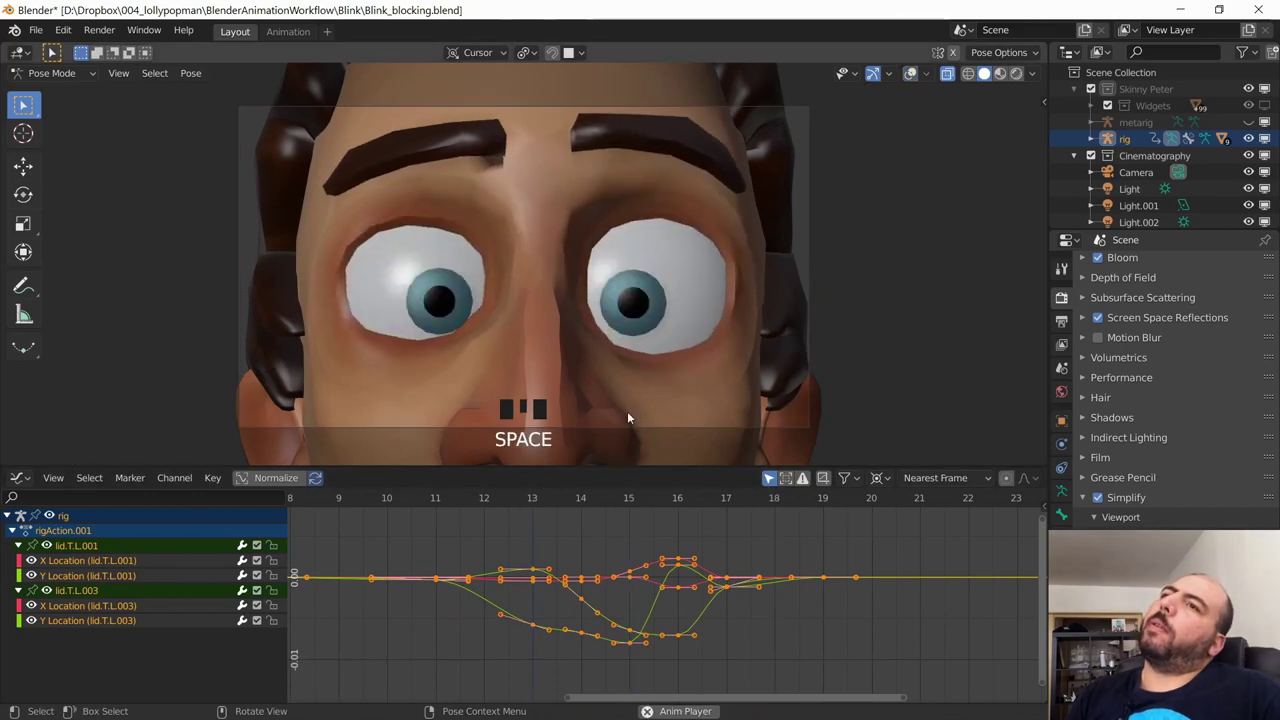
Step: Play the retimed blink back several times, scrubbing between runs to judge it
key(space)
drag(469, 500, 334, 501)
key(space)
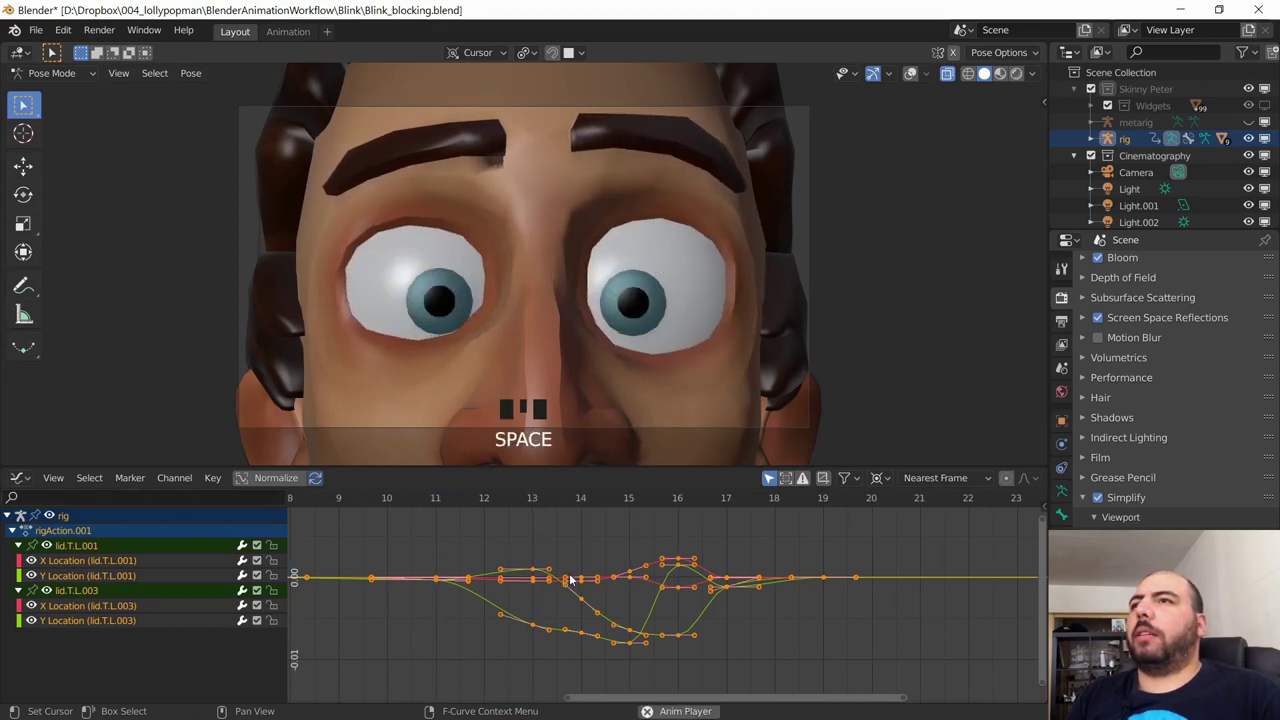
key(space)
key(space)
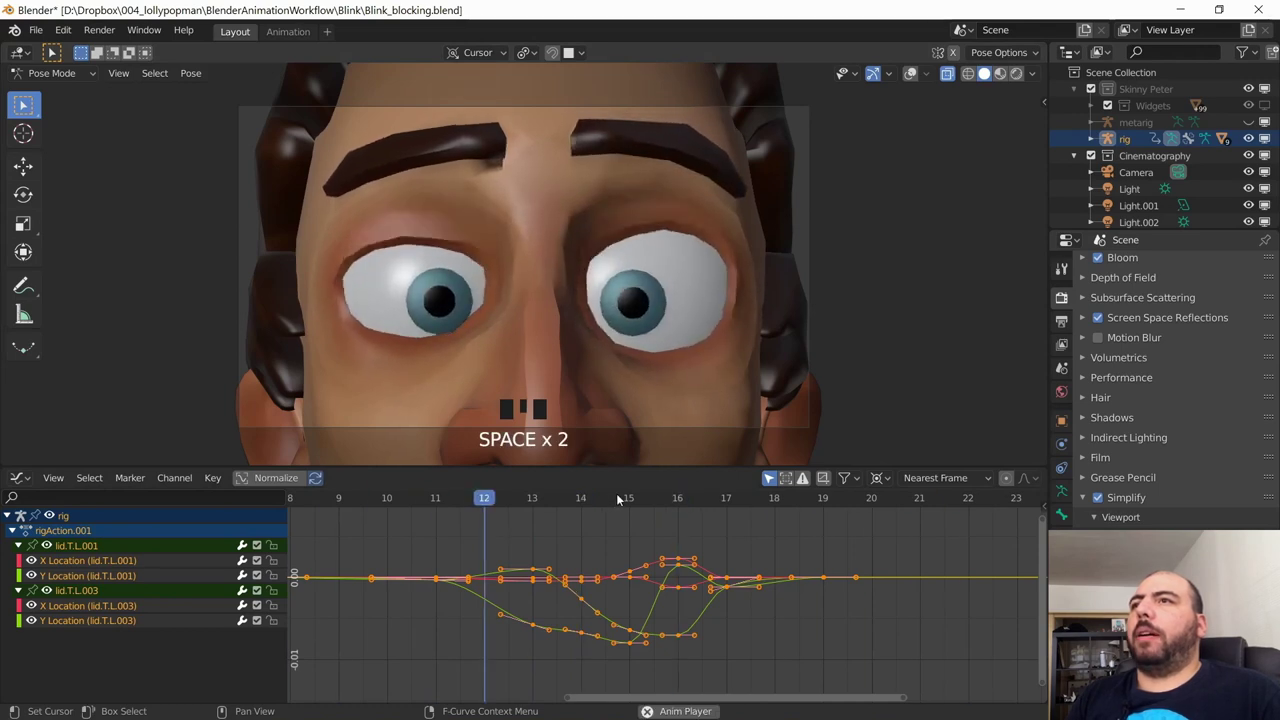
key(space)
Step: Isolate lid.T.L.001 at frame 14 and transform that upper-lid control, auto-keying the new pose
drag(478, 500, 719, 354)
key(shift+alt+z)
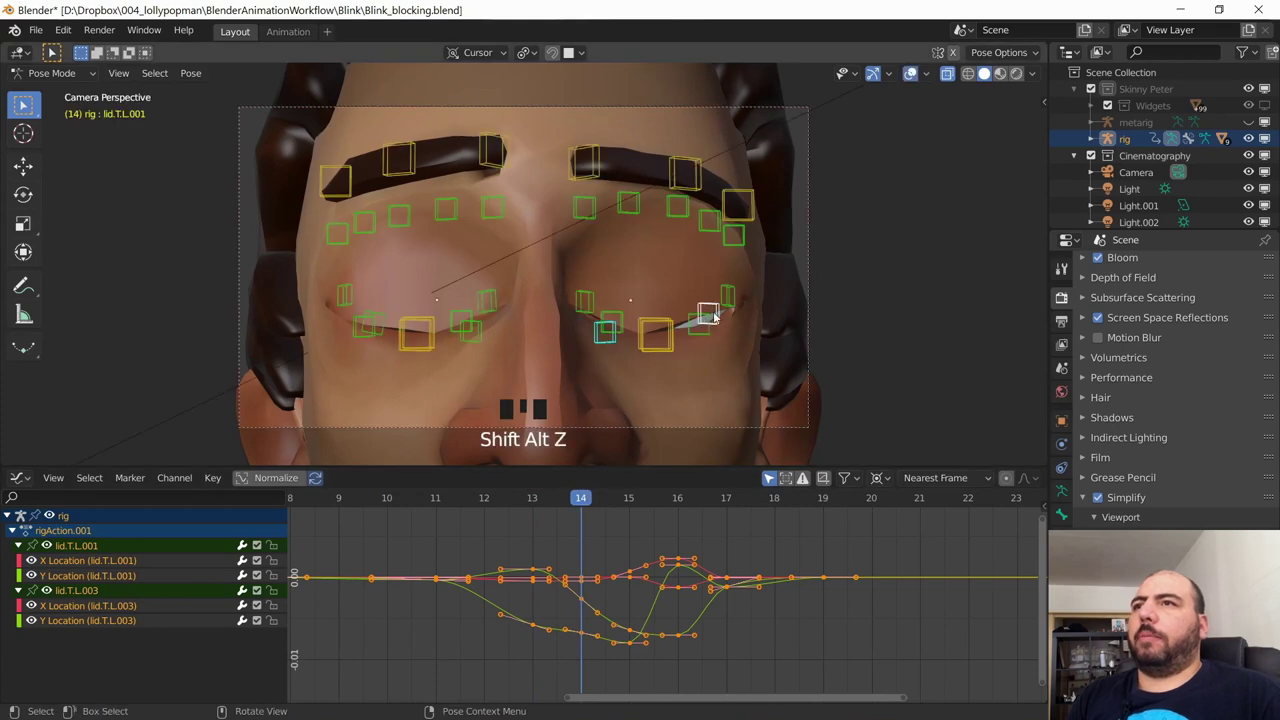
drag(715, 308, 725, 331)
key(g)
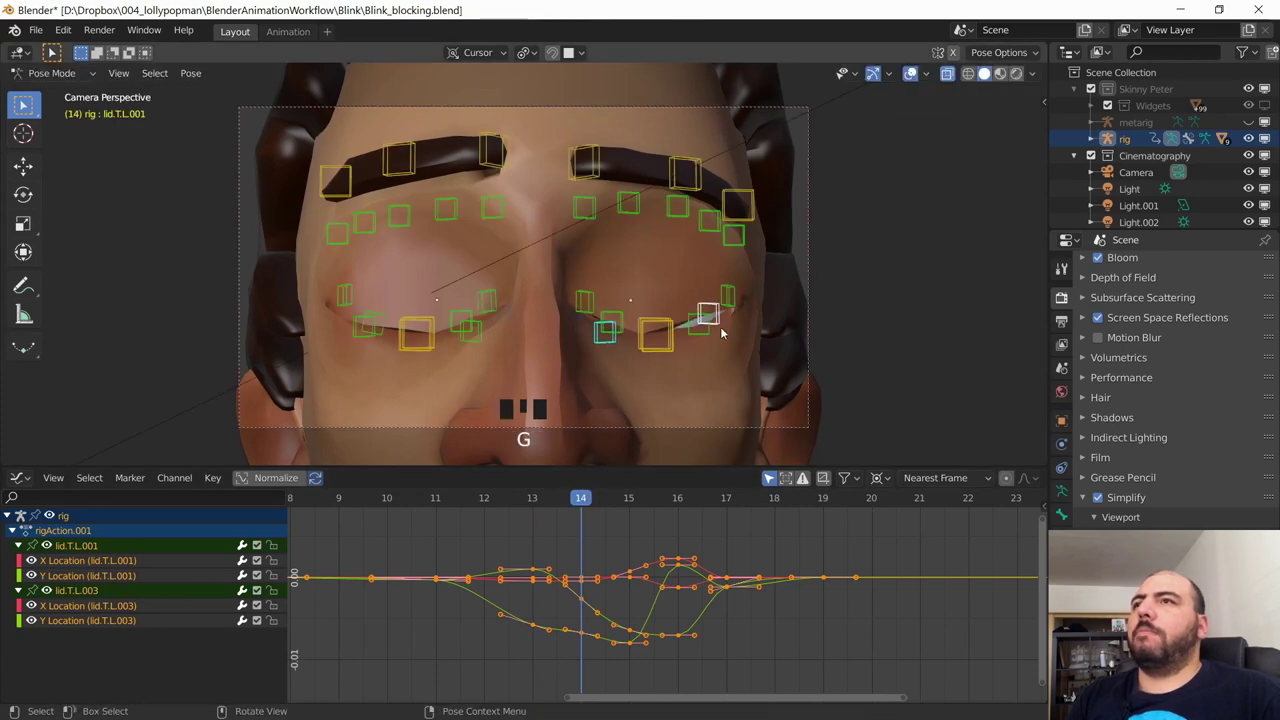
key(g)
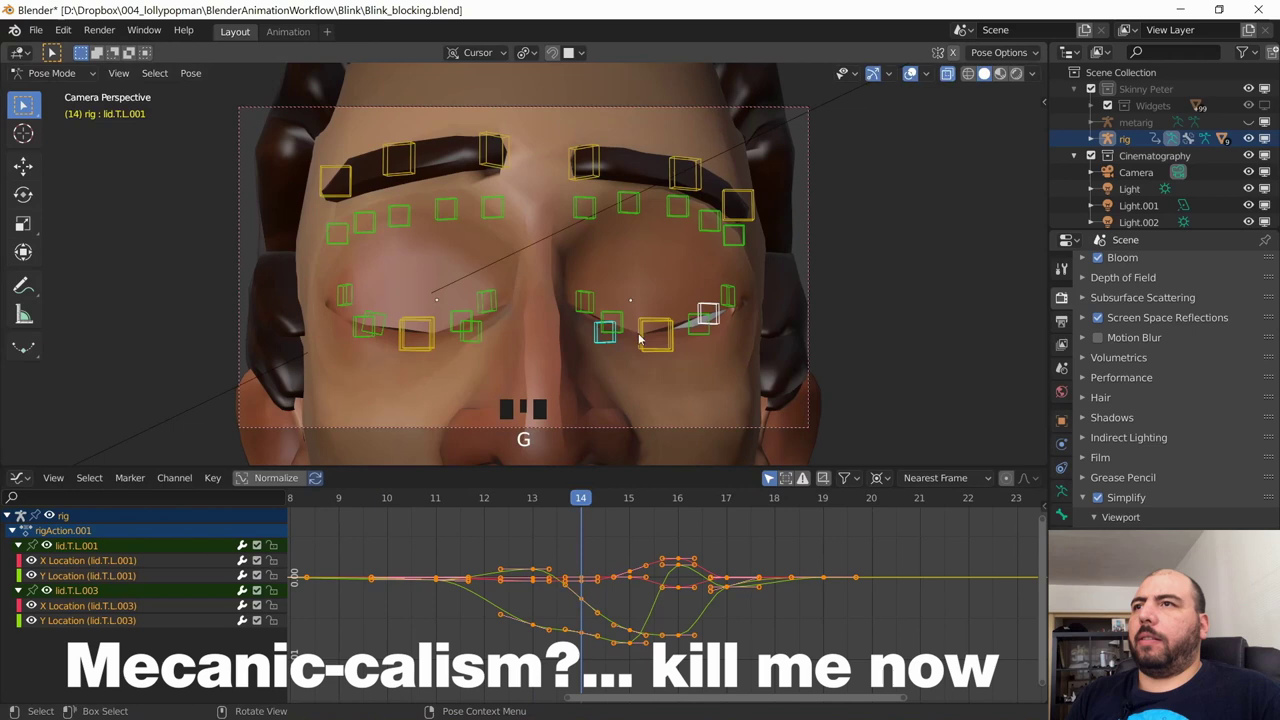
click(723, 328)
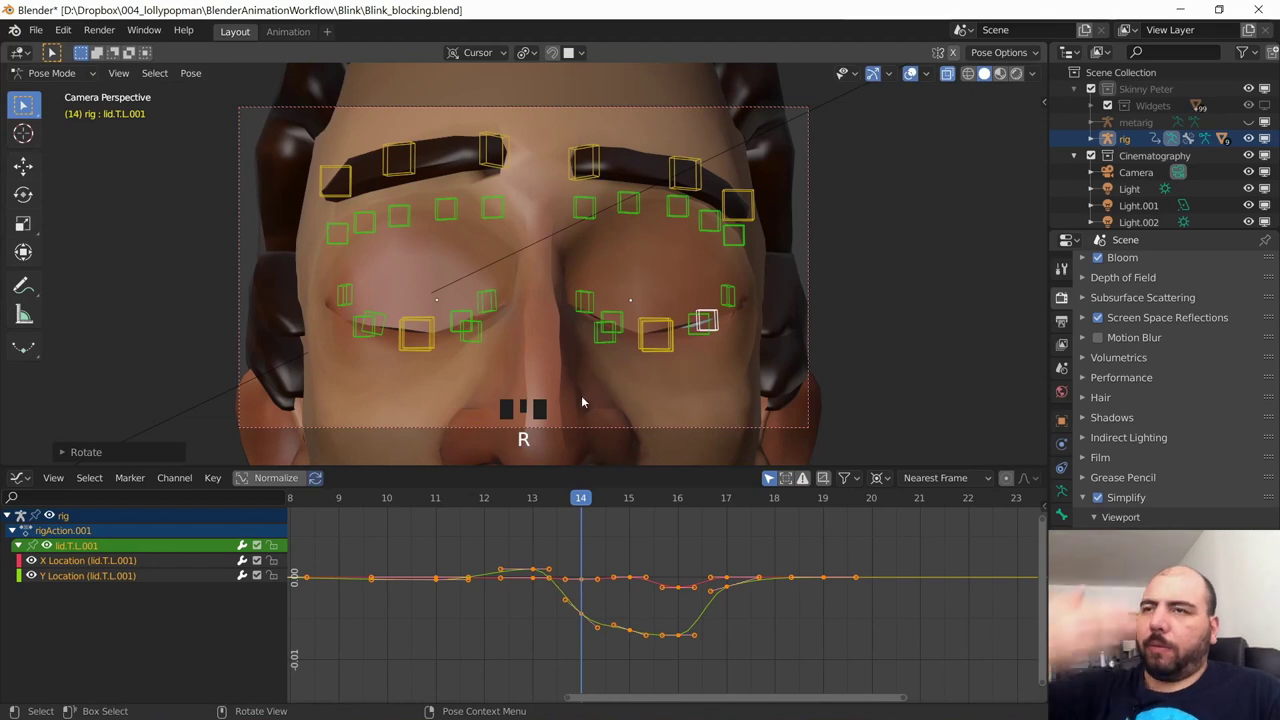
Step: Rework the lid.T.L.003 pose with G around frames 13 and 16, auto-keyed
click(577, 497)
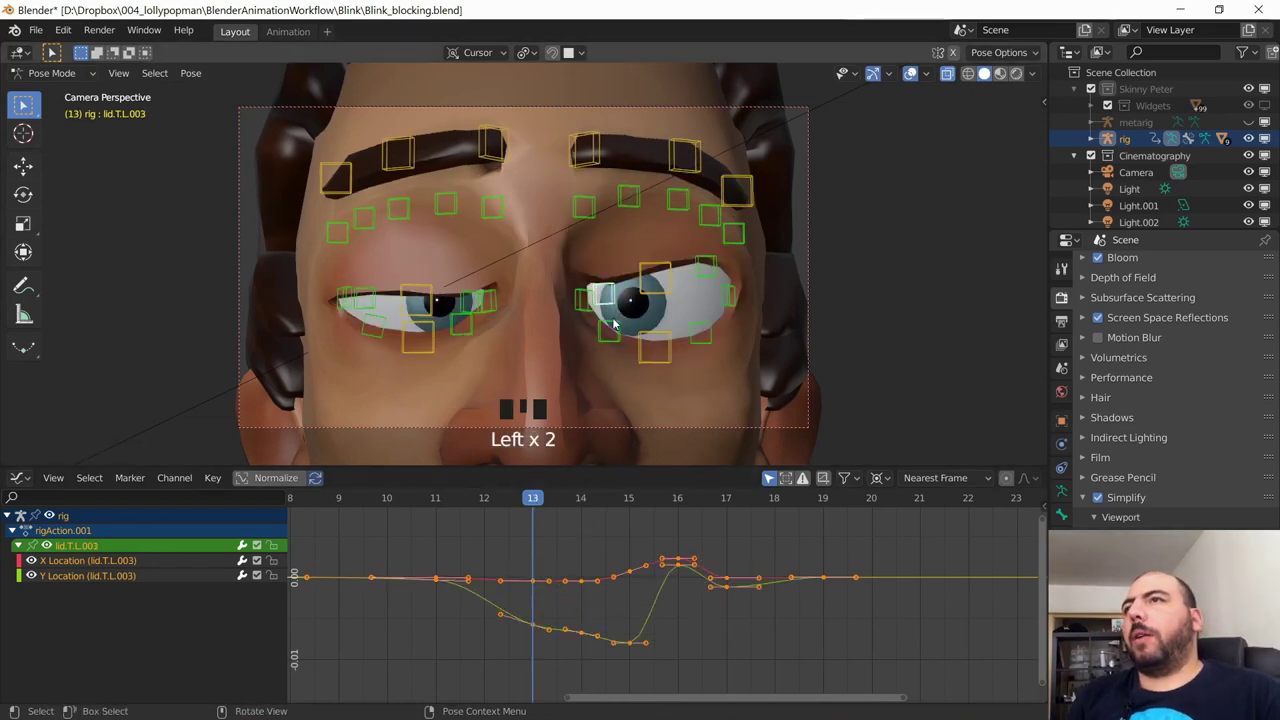
key(g)
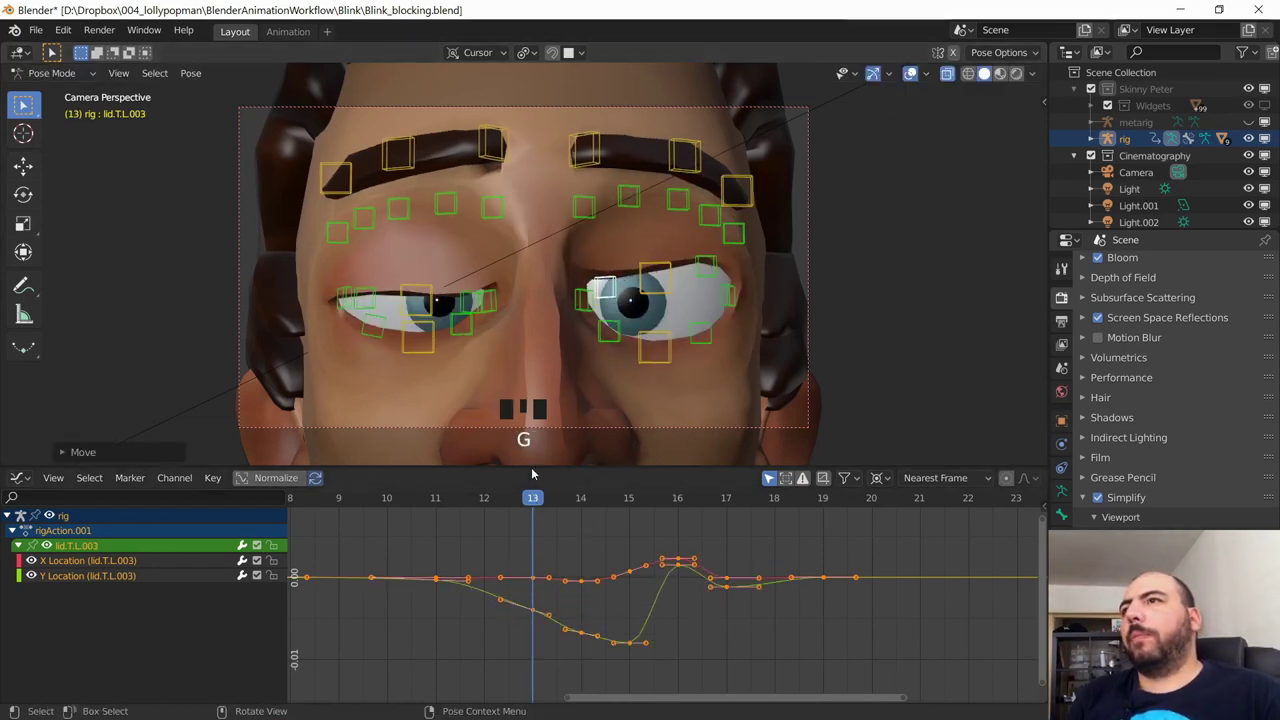
drag(521, 500, 687, 376)
key(shift+alt+z)
key(shift+alt+z)
click(719, 287)
drag(510, 500, 723, 332)
key(g)
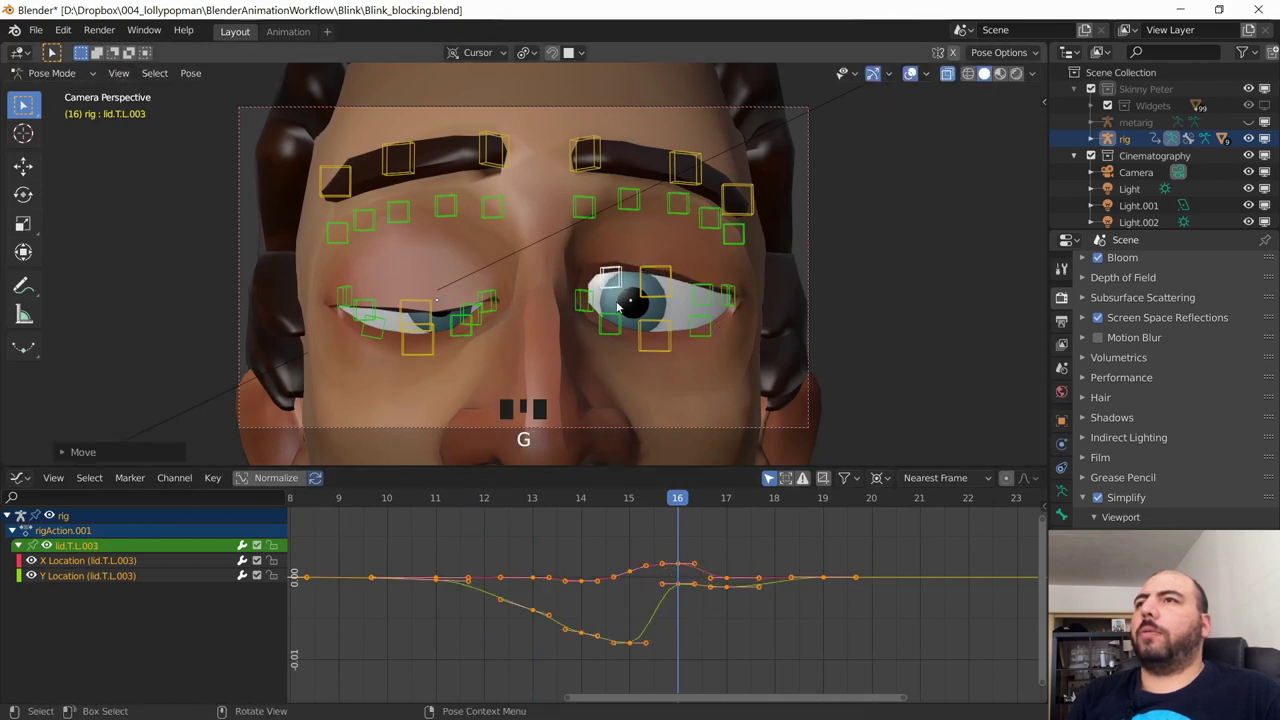
Step: Step to frame 17 and apply an 81% Breakdowner (Shift+E) to both upper-lid curves
drag(670, 496, 715, 493)
key(shift+Left)
drag(752, 532, 699, 265)
key(shift+Left)
key(shift+Left)
drag(761, 546, 729, 606)
key(x)
drag(735, 512, 583, 361)
key(shift+e)
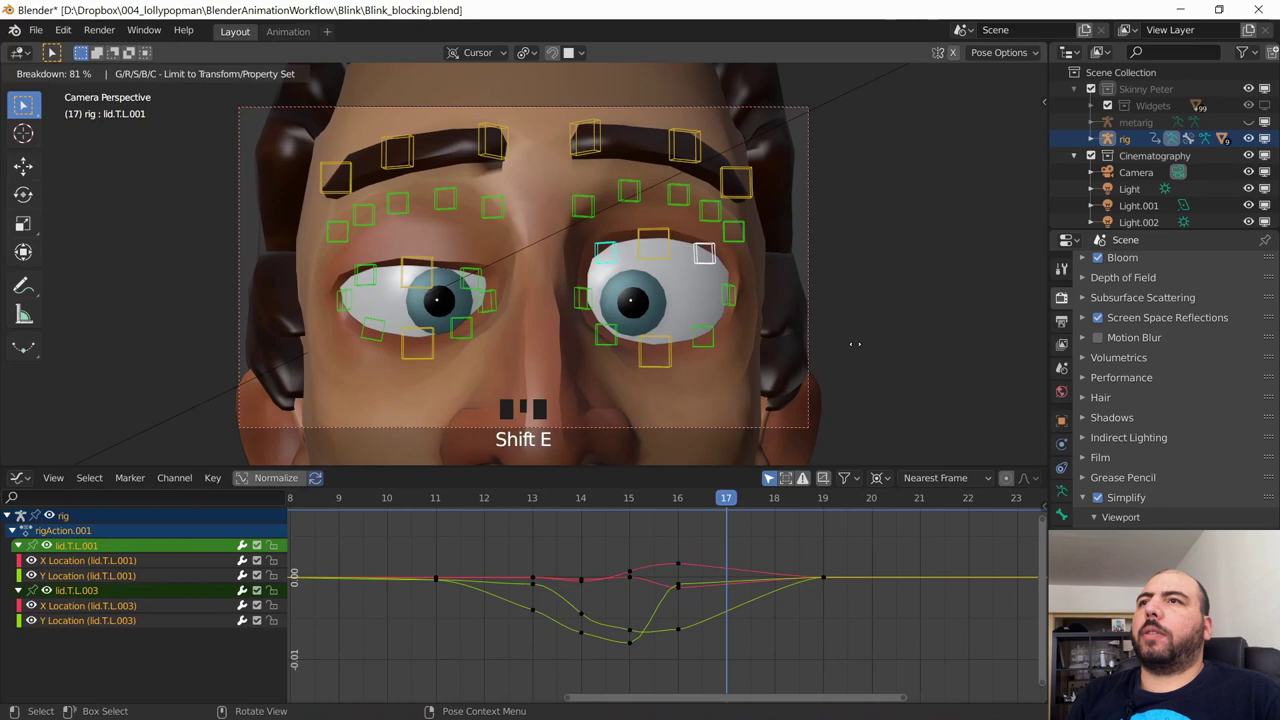
Step: Play back and scrub the blink, then box-select lid.T.L.001/003 keys for a final tweak
drag(719, 499, 559, 504)
key(space)
key(shift+alt+z)
key(shift+alt+z)
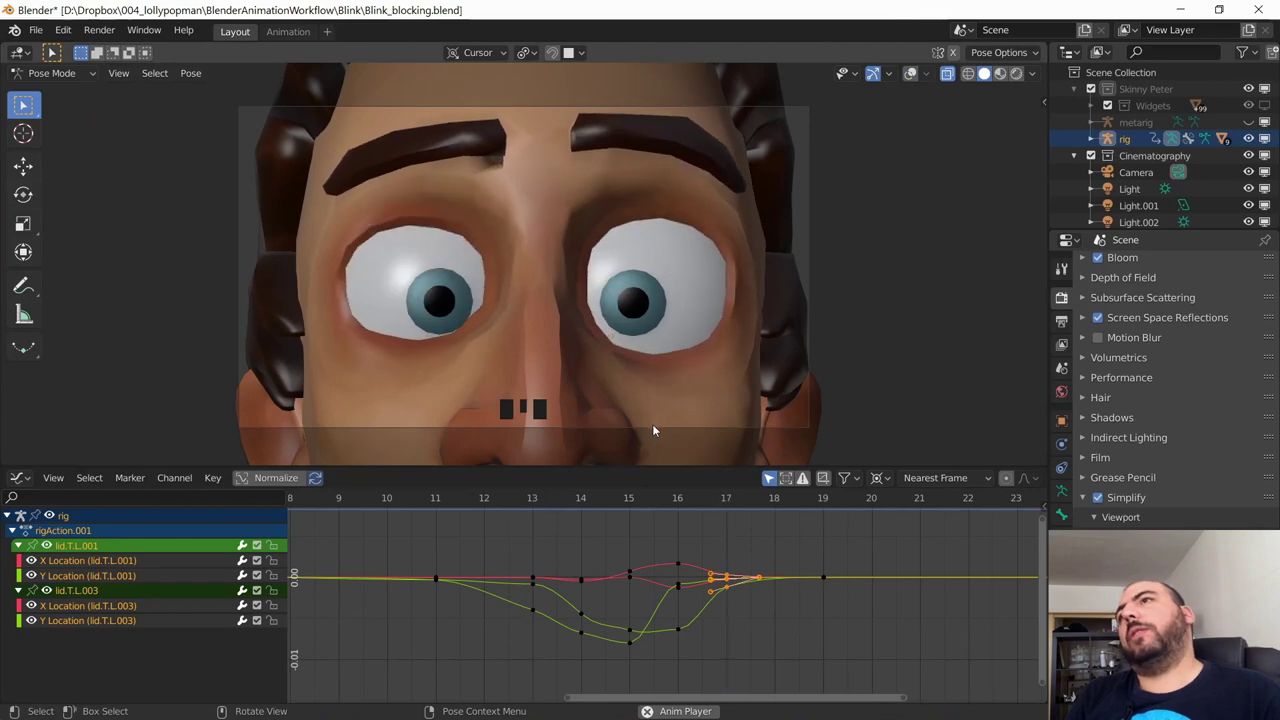
key(space)
drag(436, 502, 545, 521)
key(space)
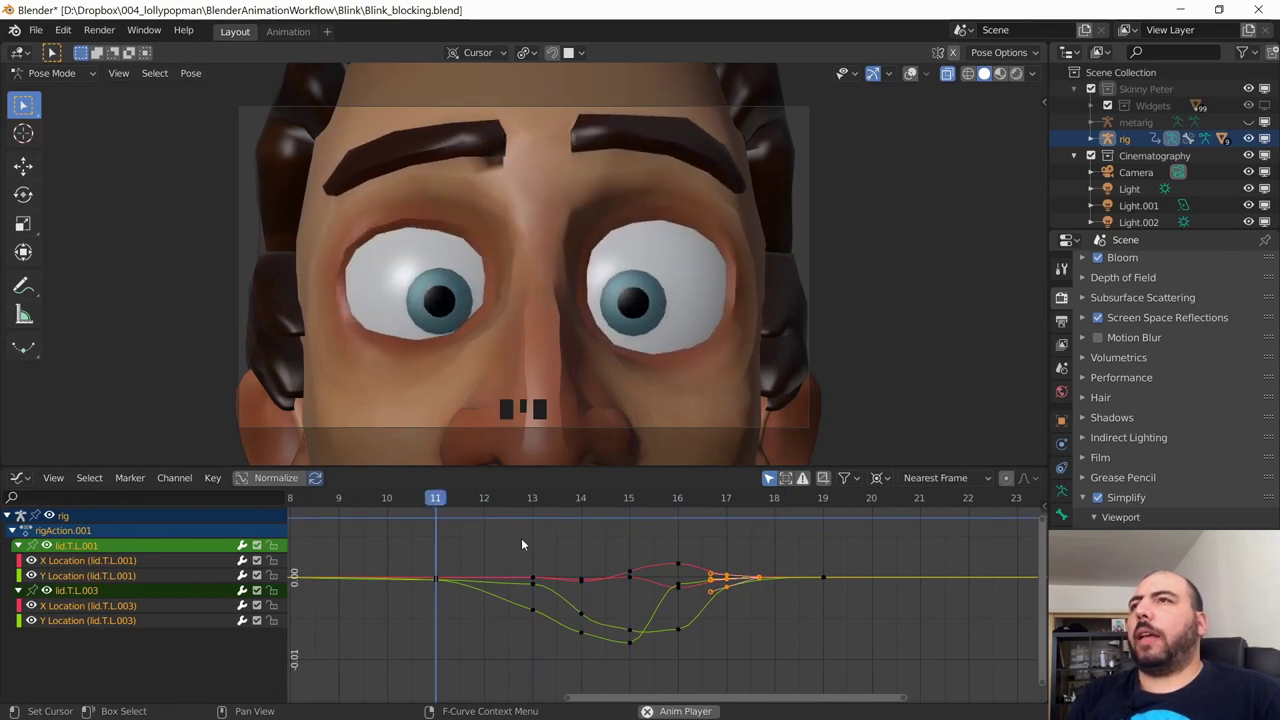
key(space)
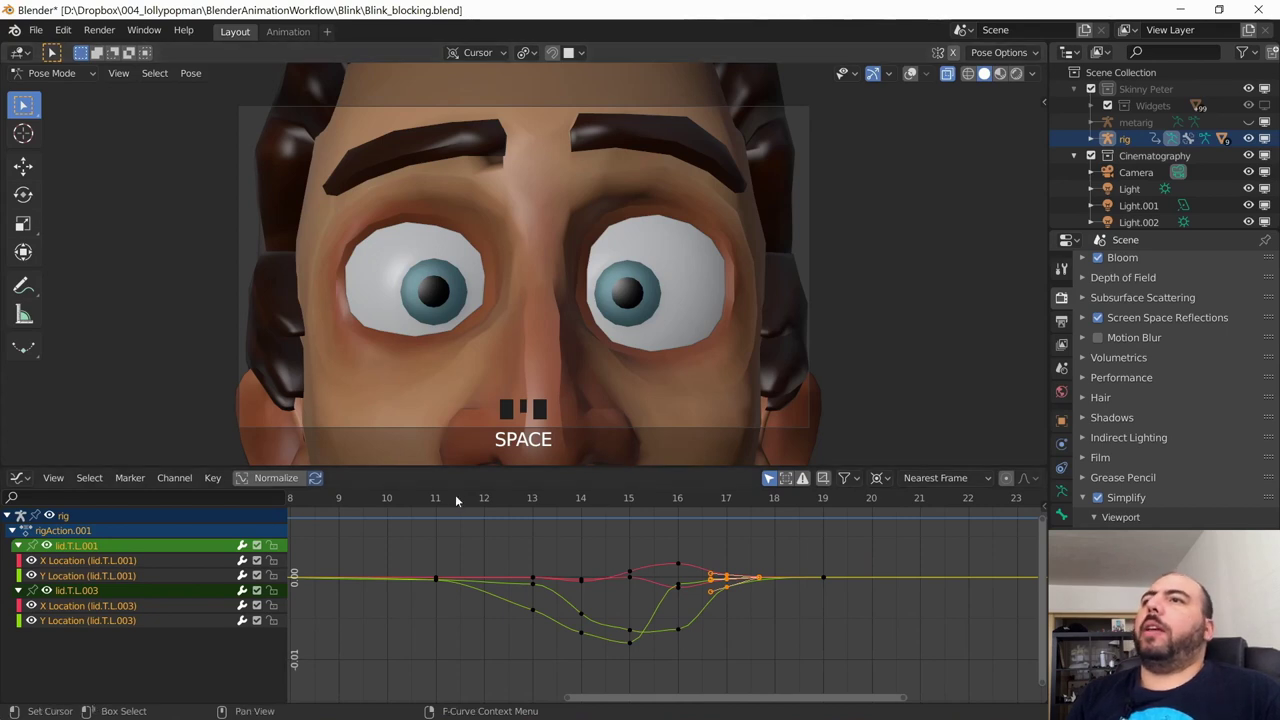
drag(461, 495, 595, 151)
key(shift+alt+z)
key(space)
Step: Select brow.T.L.003 and box-select the first keys of its location curve at frame 10
click(574, 186)
drag(135, 574, 631, 322)
key(shift+alt+z)
drag(450, 504, 383, 631)
Step: Select the three left brow controls, grab all their keys slightly in time, and scrub to mid-blink frame 16
key(g)
key(shift+alt+z)
click(732, 148)
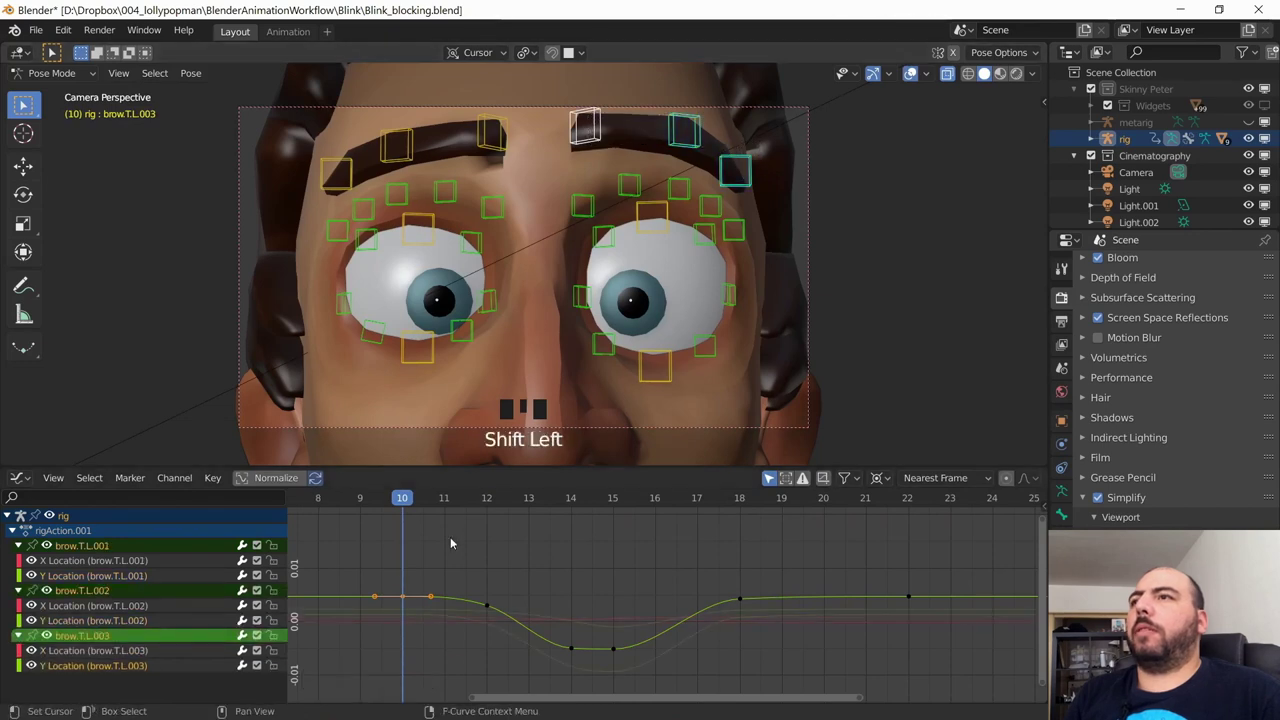
key(a)
key(g)
drag(406, 509, 606, 353)
key(shift+alt+z)
drag(461, 497, 424, 518)
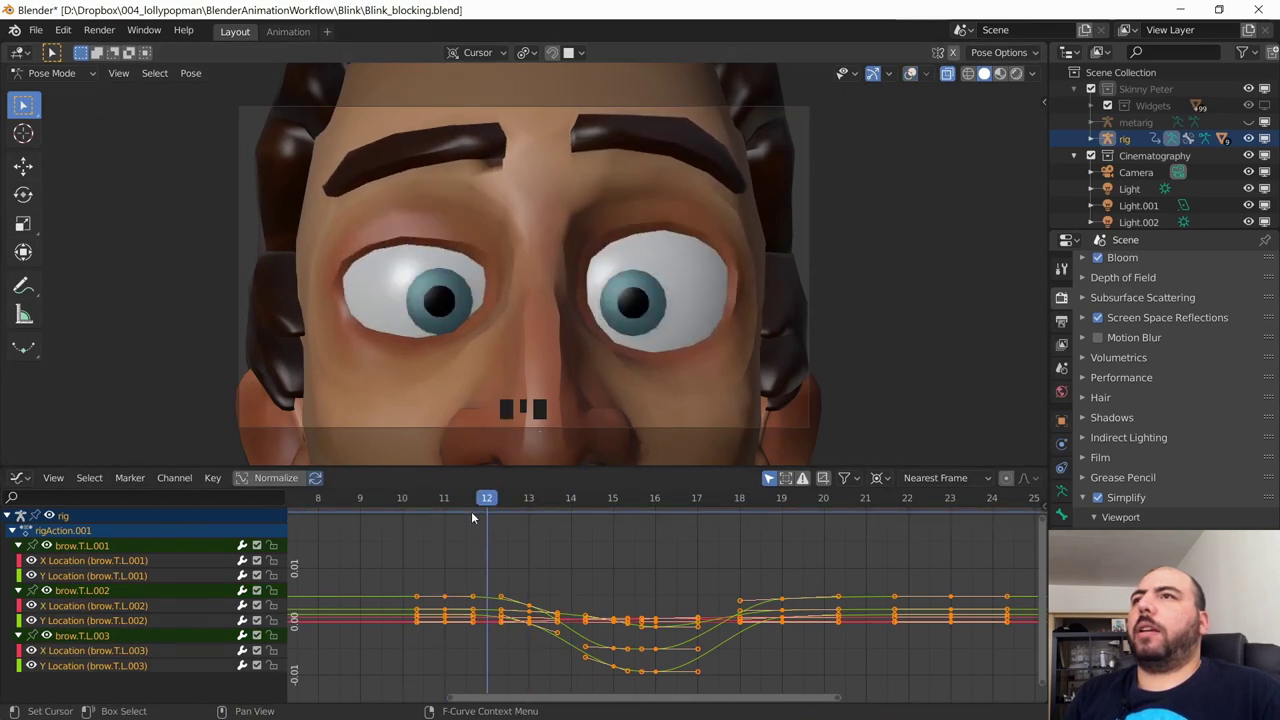
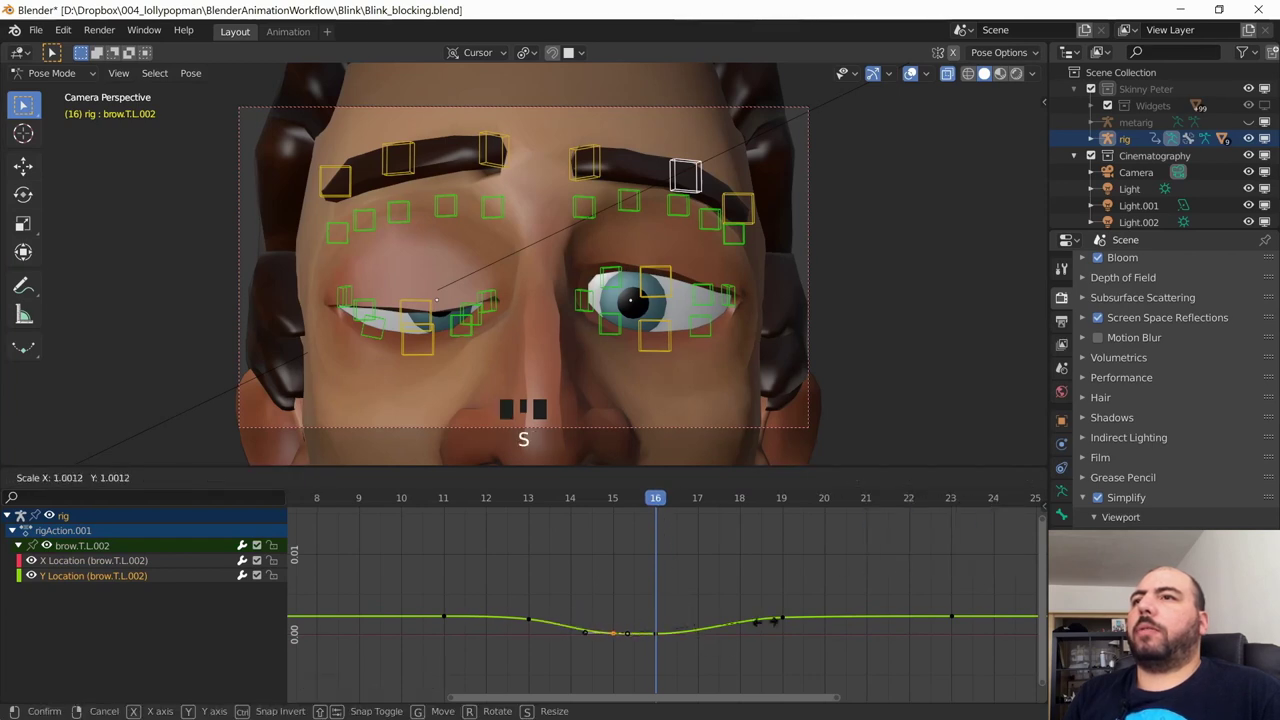
Step: Stretch the brow.T.L.002 keys in time and confirm the retiming
drag(606, 499, 450, 500)
key(space)
key(shift+alt+z)
key(space)
Step: Select brow.T.L.003's keys and scale them along X, playing the blink to check the dip
drag(608, 509, 625, 177)
key(shift+alt+z)
click(606, 203)
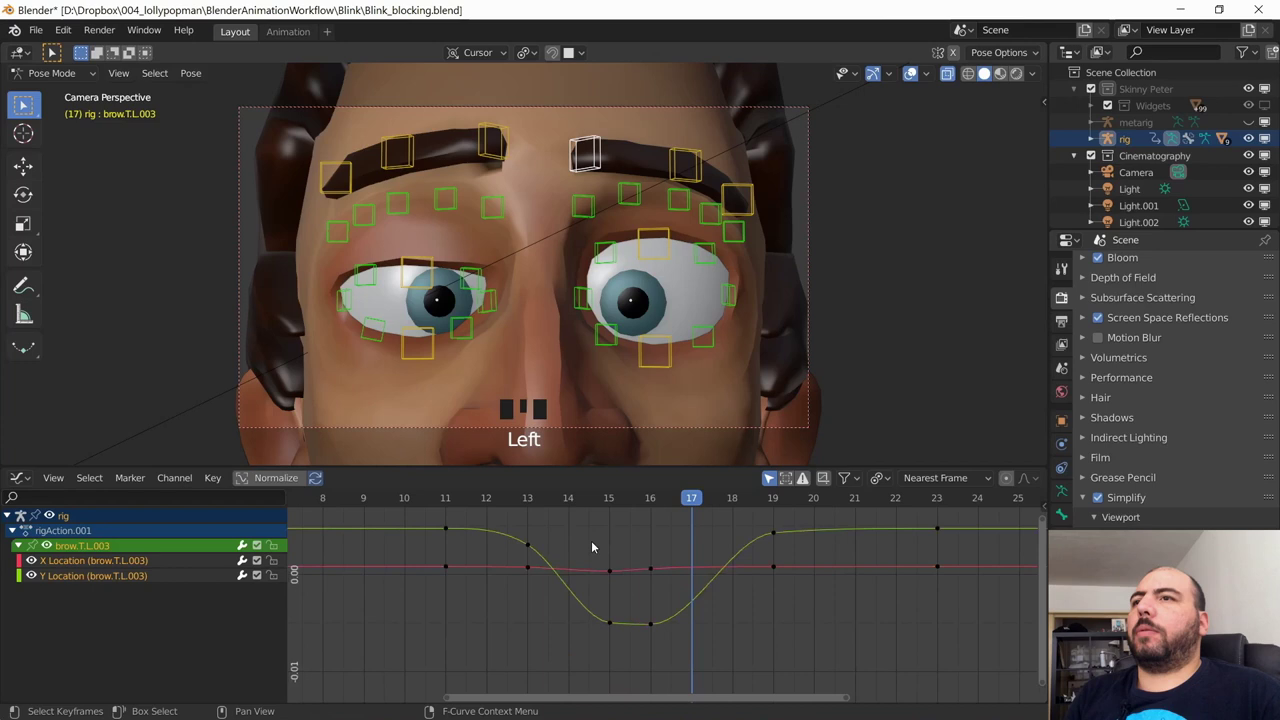
drag(615, 503, 682, 533)
drag(649, 658, 712, 655)
key(s)
drag(662, 504, 554, 498)
key(space)
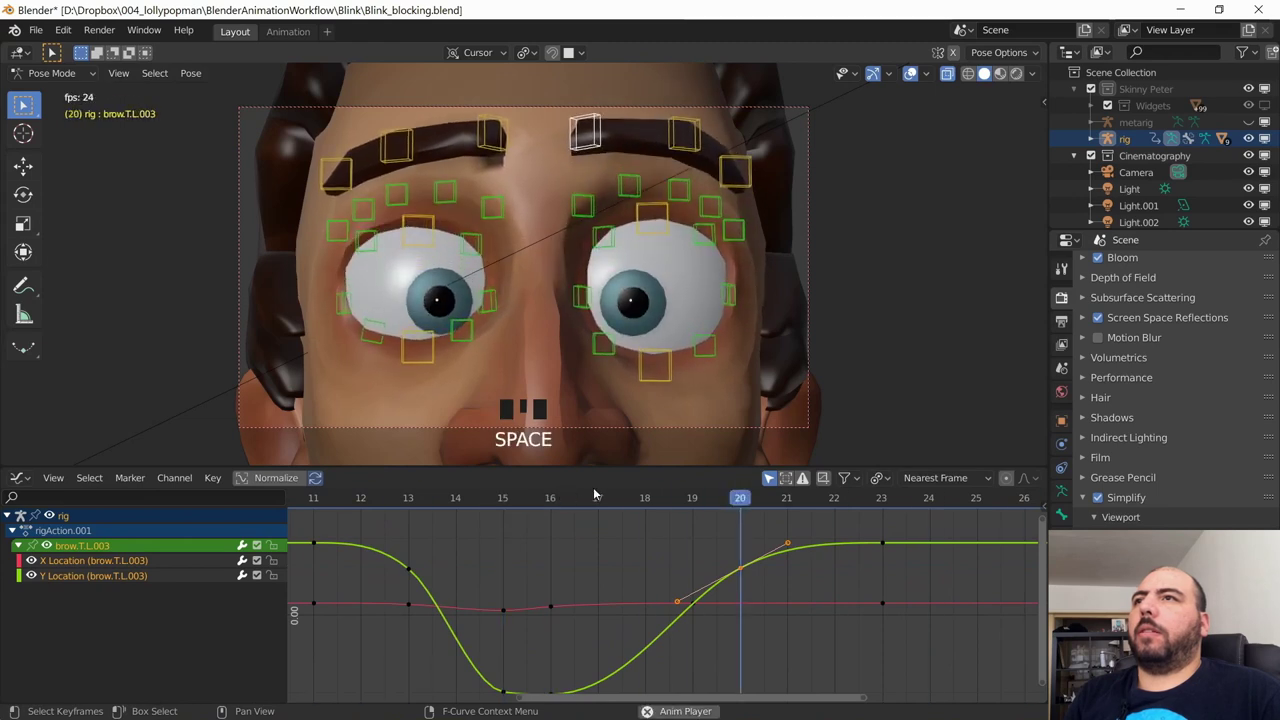
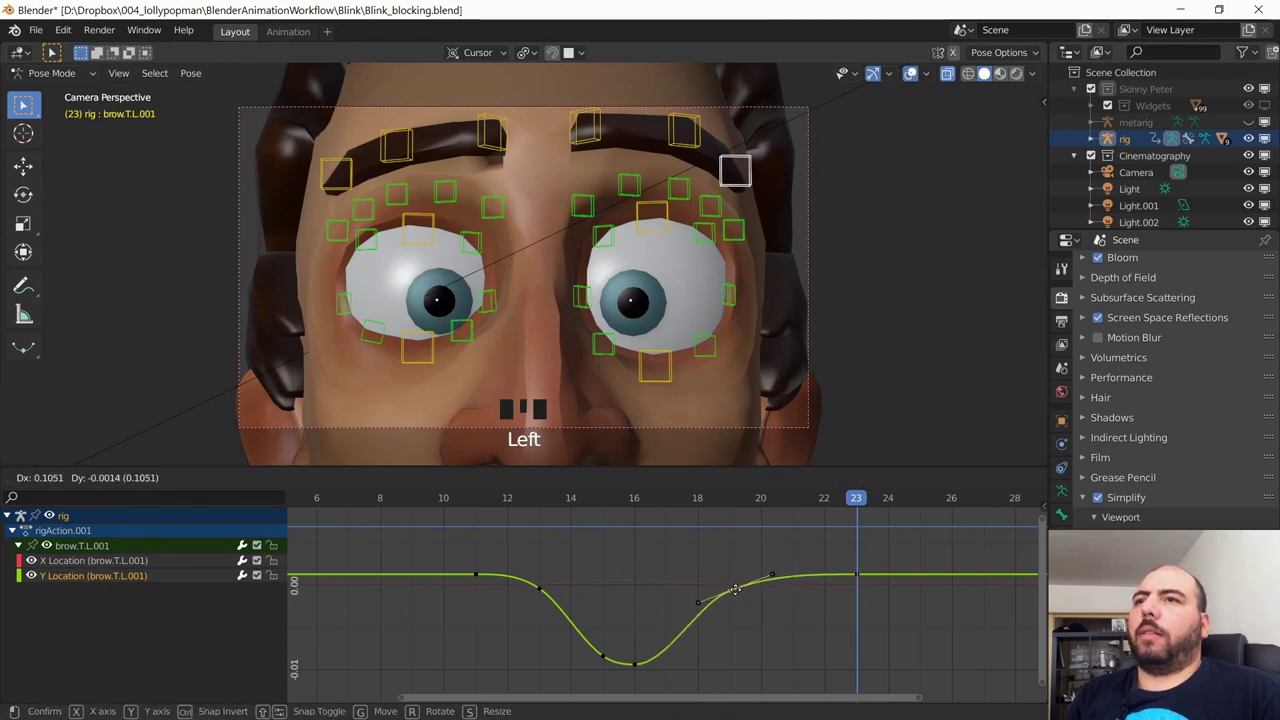
Step: Shift brow.T.L.001's keys later so its dip follows the blink, then play back
drag(848, 501, 438, 496)
key(space)
key(shift+alt+z)
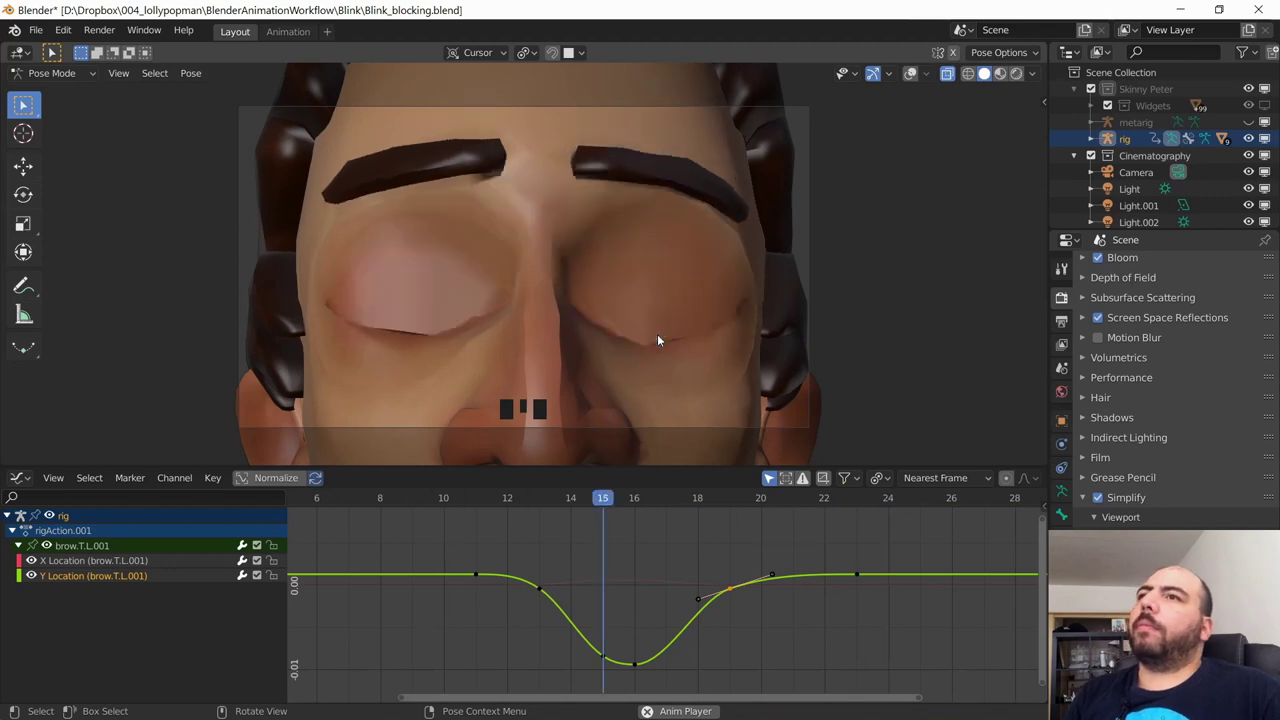
Step: Scrub and replay the blink, toggling the rig overlays, to review the brow timing
key(space)
drag(486, 502, 482, 502)
key(space)
drag(477, 503, 497, 509)
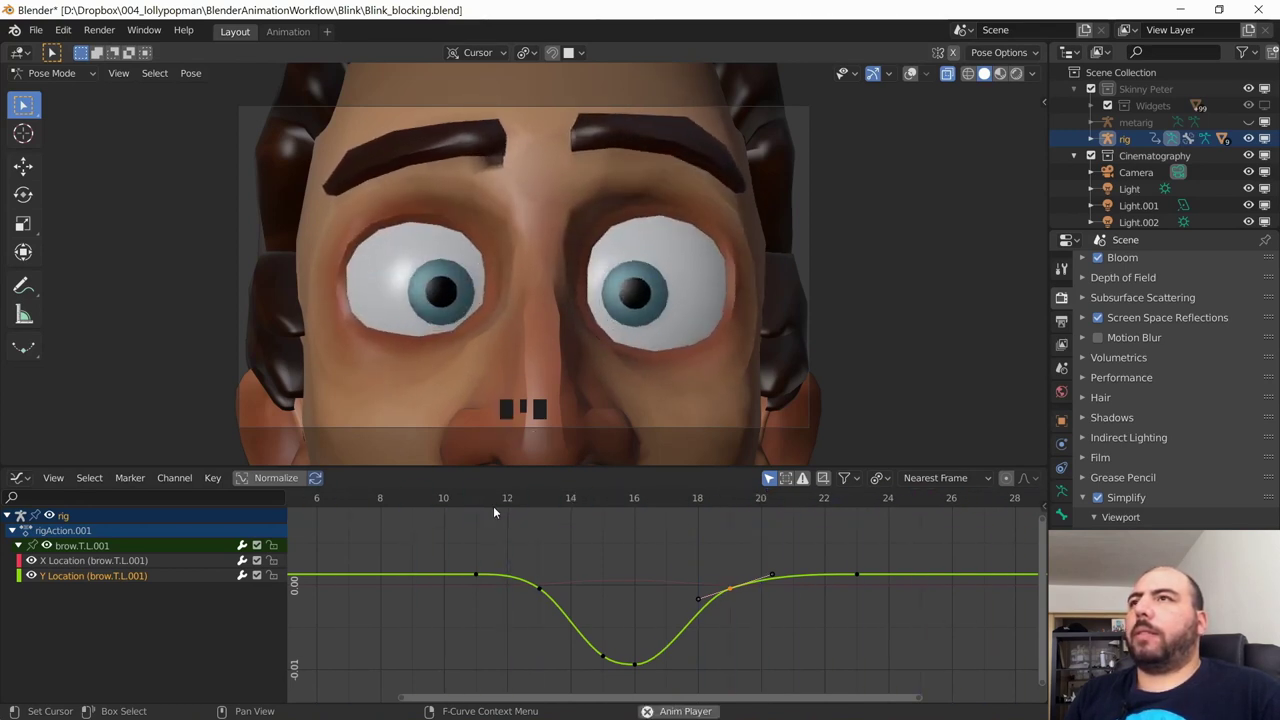
key(space)
drag(510, 503, 734, 245)
key(shift+alt+z)
drag(482, 502, 734, 330)
key(shift+alt+z)
Step: Slide the selected brow keys along X with G and replay to check the change
key(g)
drag(514, 507, 725, 485)
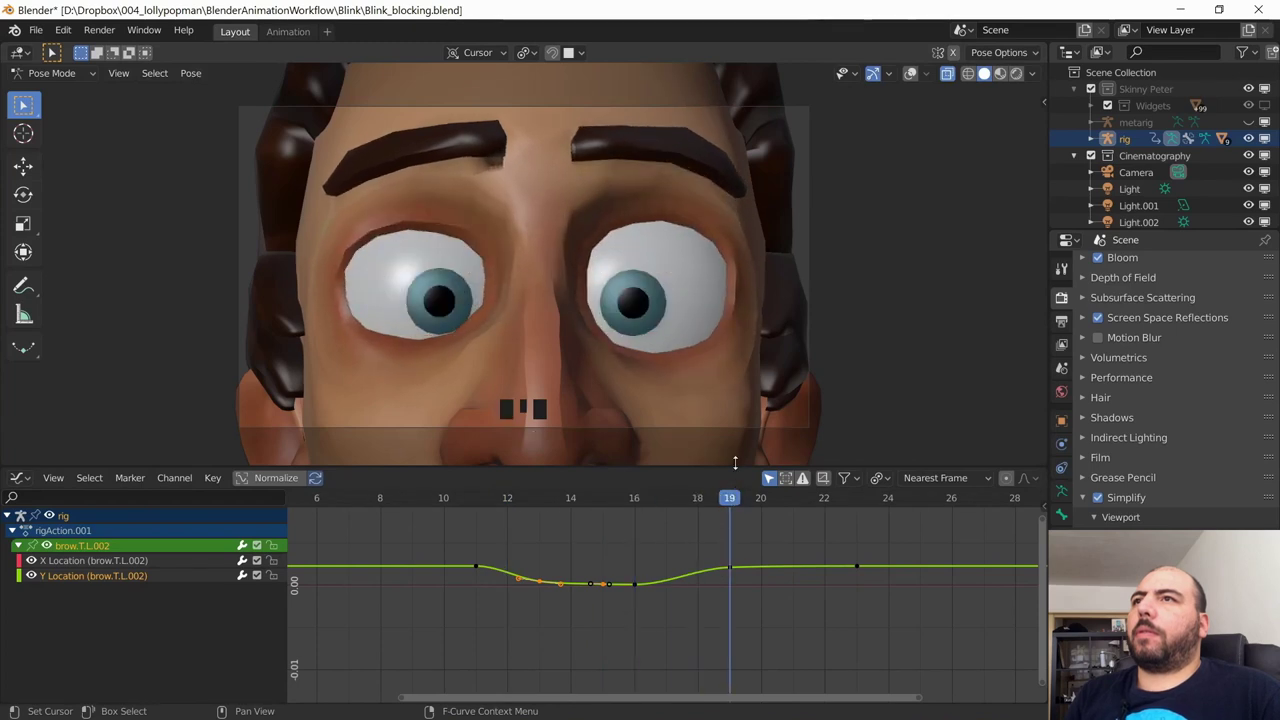
drag(743, 499, 514, 496)
key(space)
key(space)
drag(505, 495, 660, 349)
key(shift+alt+z)
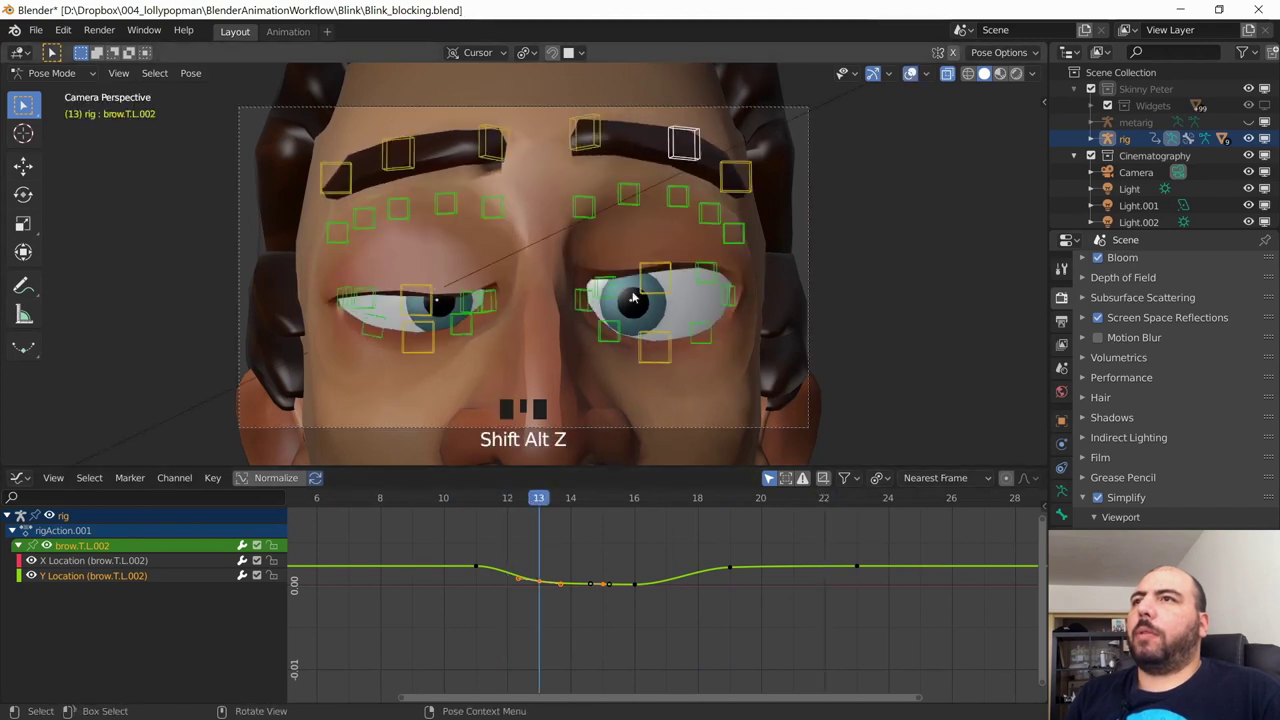
Step: Select the brow.T.L.002 blink keys and shift them earlier in time
drag(540, 505, 606, 587)
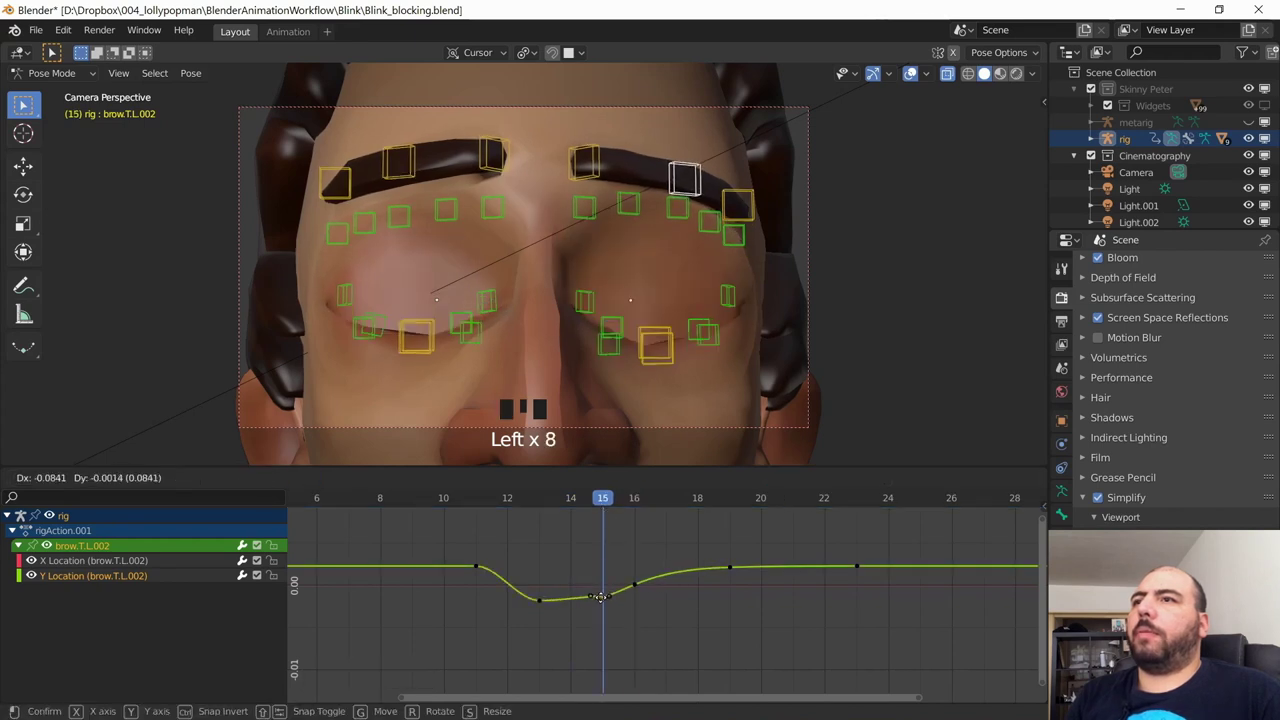
drag(615, 501, 637, 584)
drag(615, 505, 721, 524)
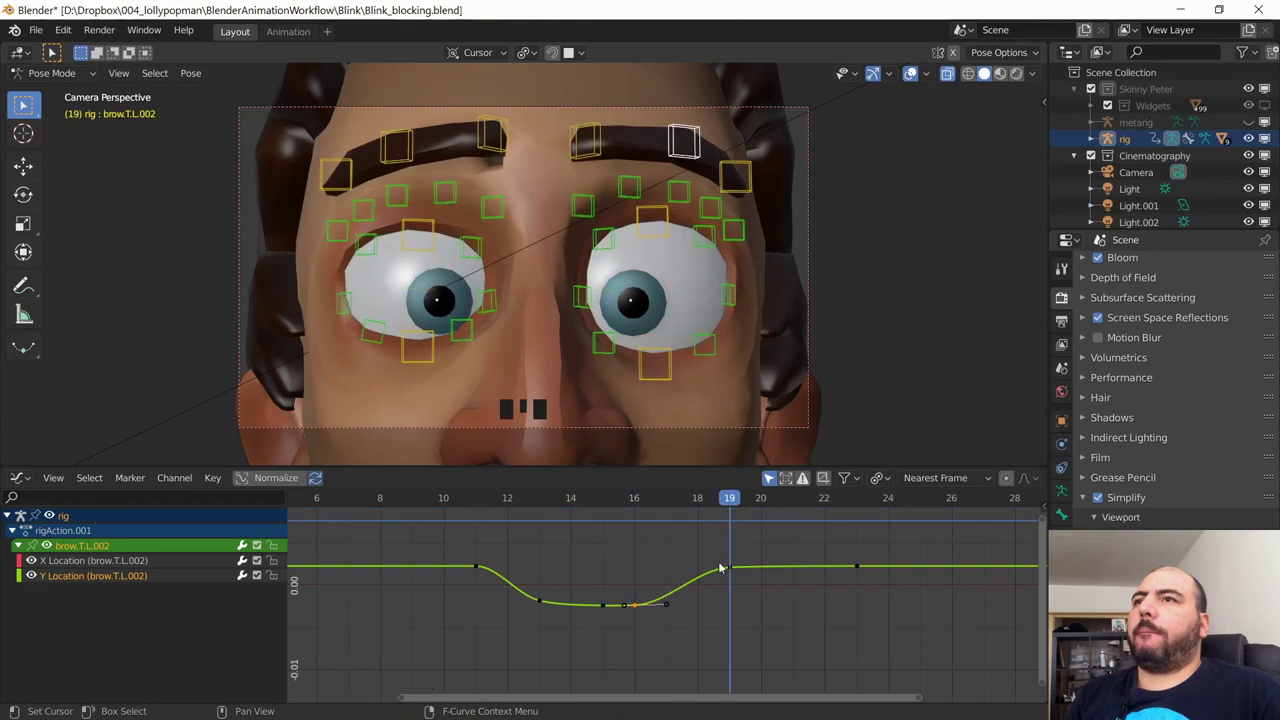
click(733, 572)
drag(742, 502, 555, 500)
Step: Replay the blink with rig controls hidden, then select all three left brow controls
key(space)
key(shift+alt+z)
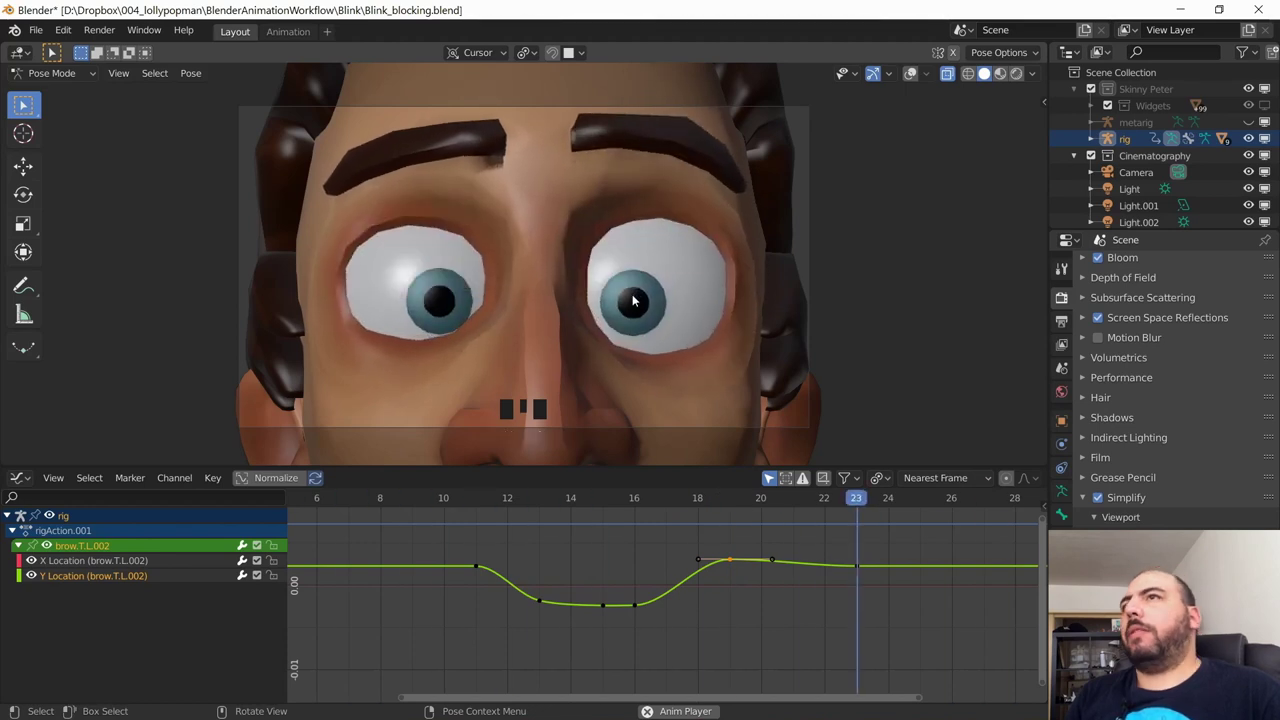
key(space)
key(shift+alt+z)
click(672, 152)
Step: Ease the three brow curves' blink keys toward their following values with AnimAide's Scale Right slider
click(707, 184)
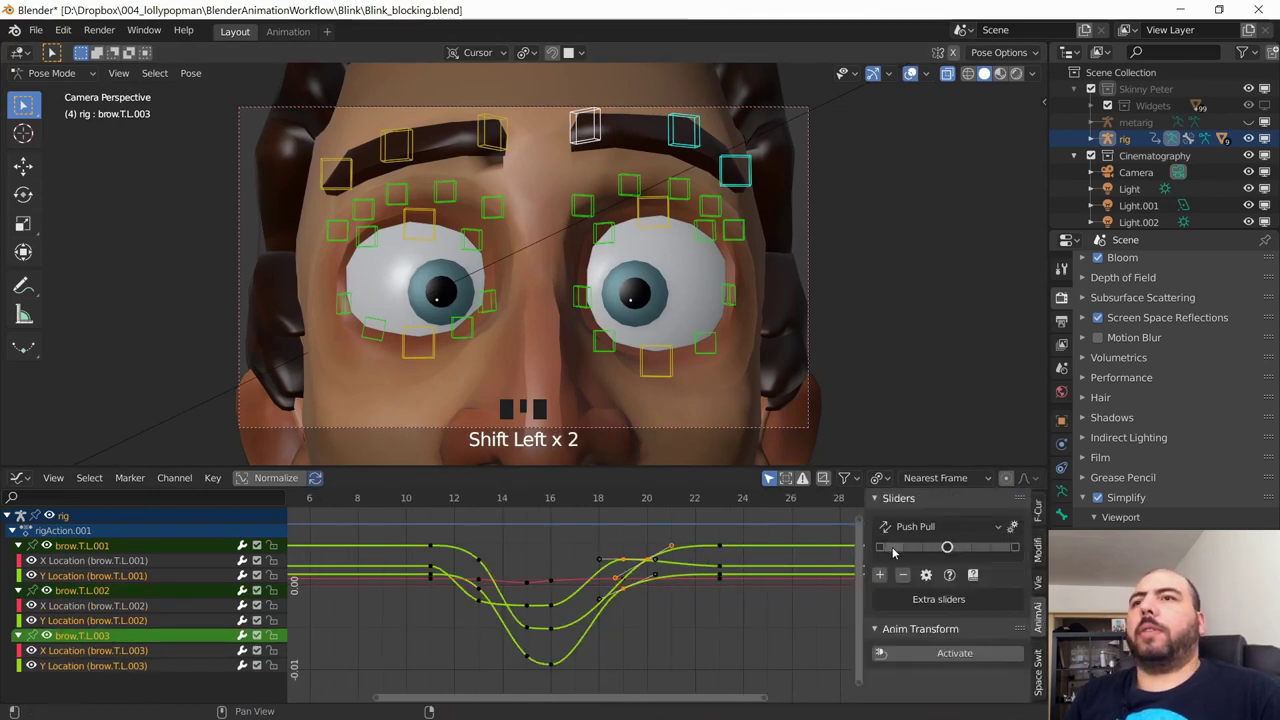
click(659, 645)
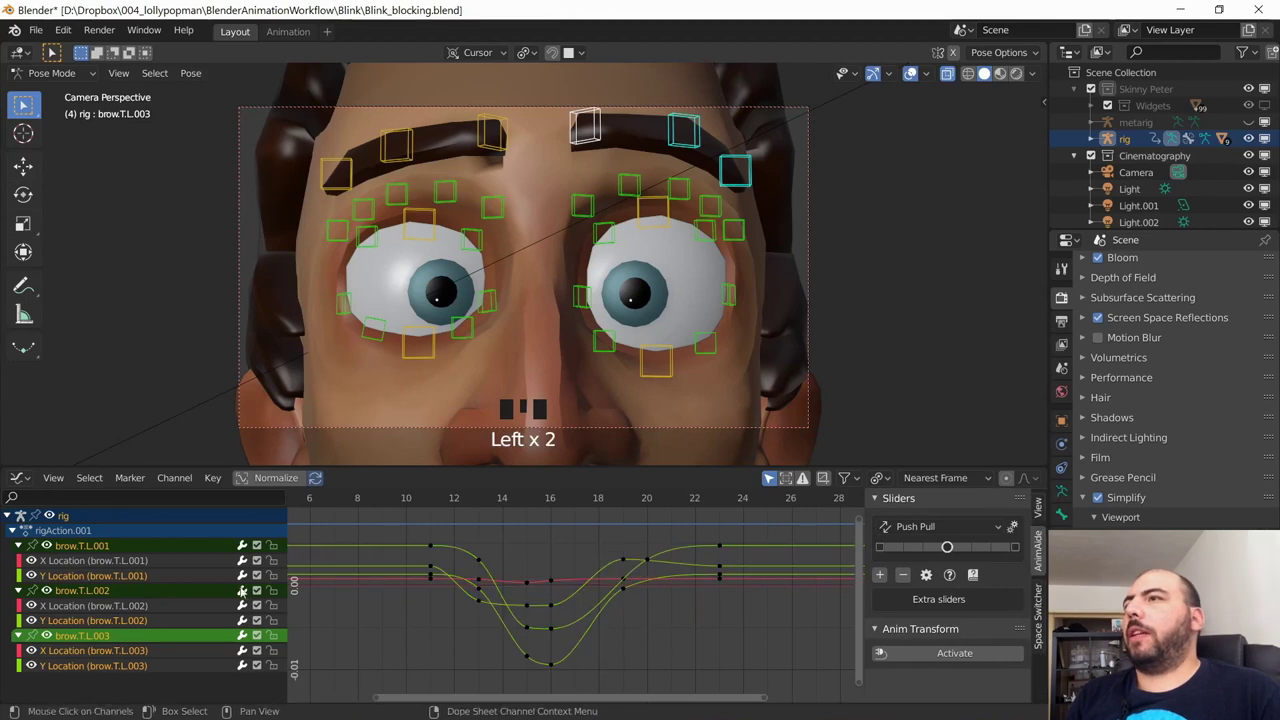
drag(136, 623, 909, 433)
drag(944, 552, 915, 549)
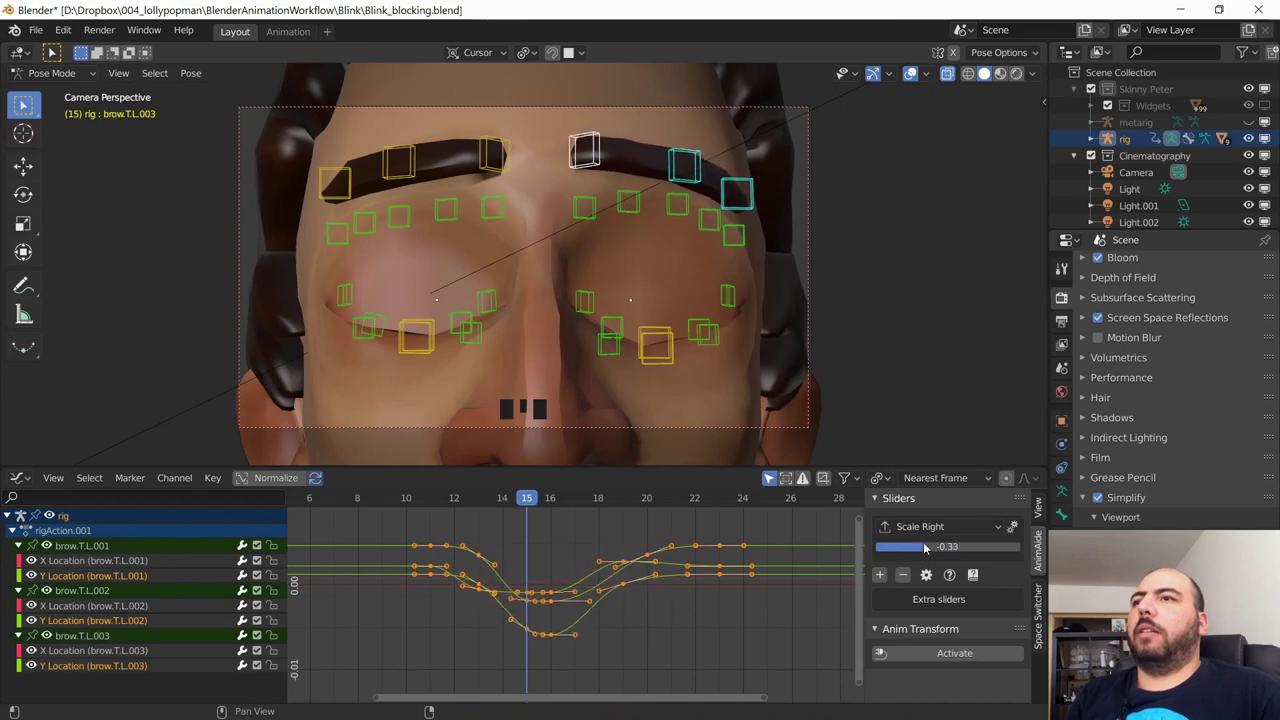
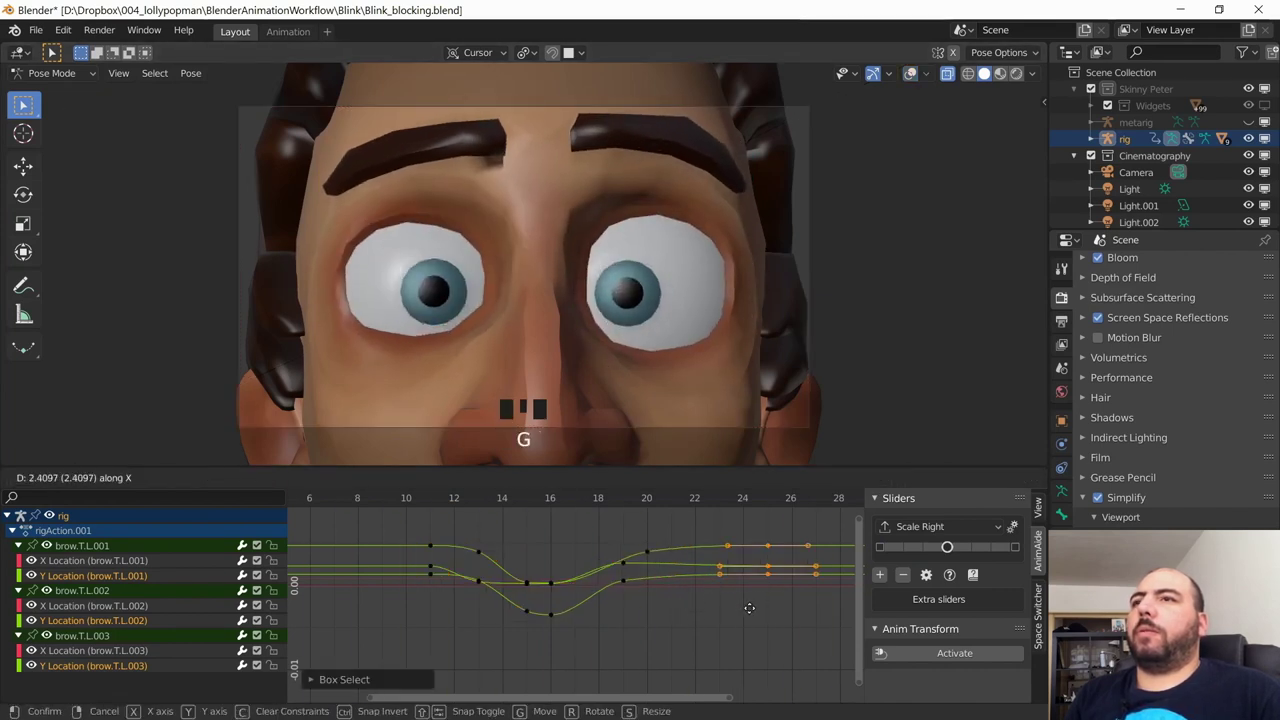
Step: Push the trailing brow keys later in time and replay with rig controls hidden
drag(722, 498, 473, 497)
key(space)
key(shift+alt+z)
key(shift+alt+z)
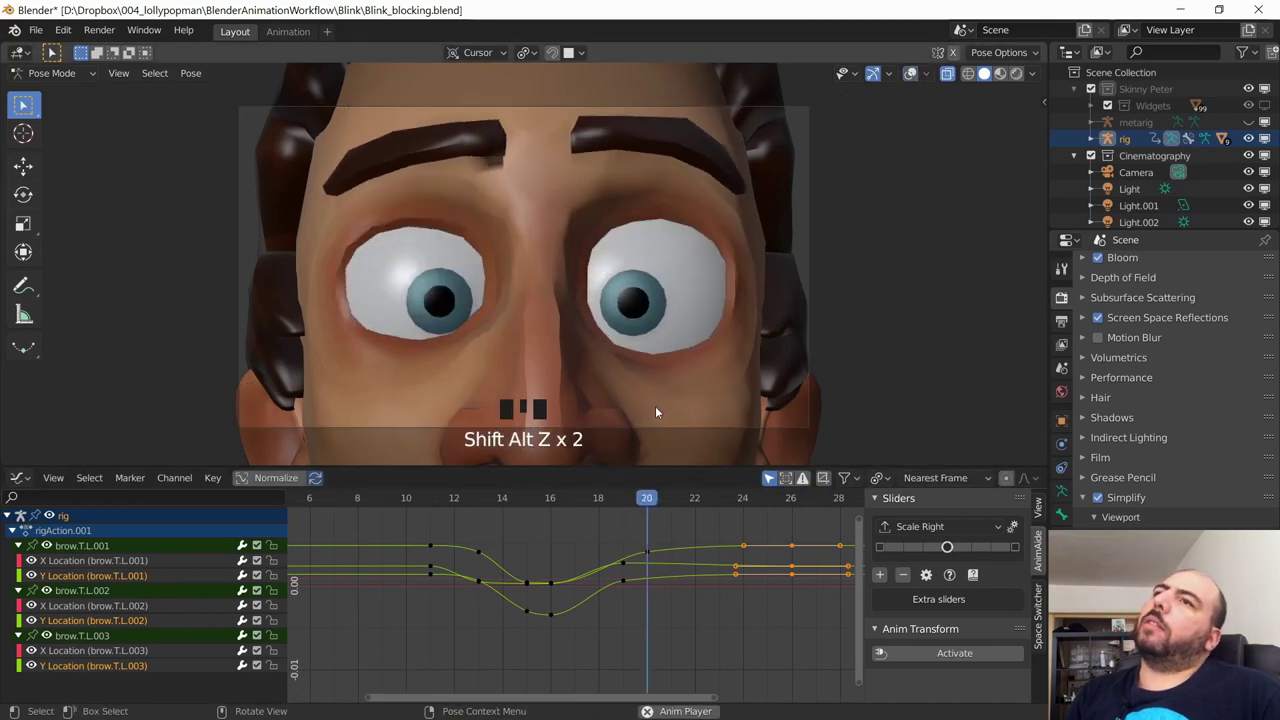
key(space)
Step: Grab a further group of brow keys, move them along X and replay the blink
drag(625, 572, 677, 624)
key(g)
click(427, 500)
key(space)
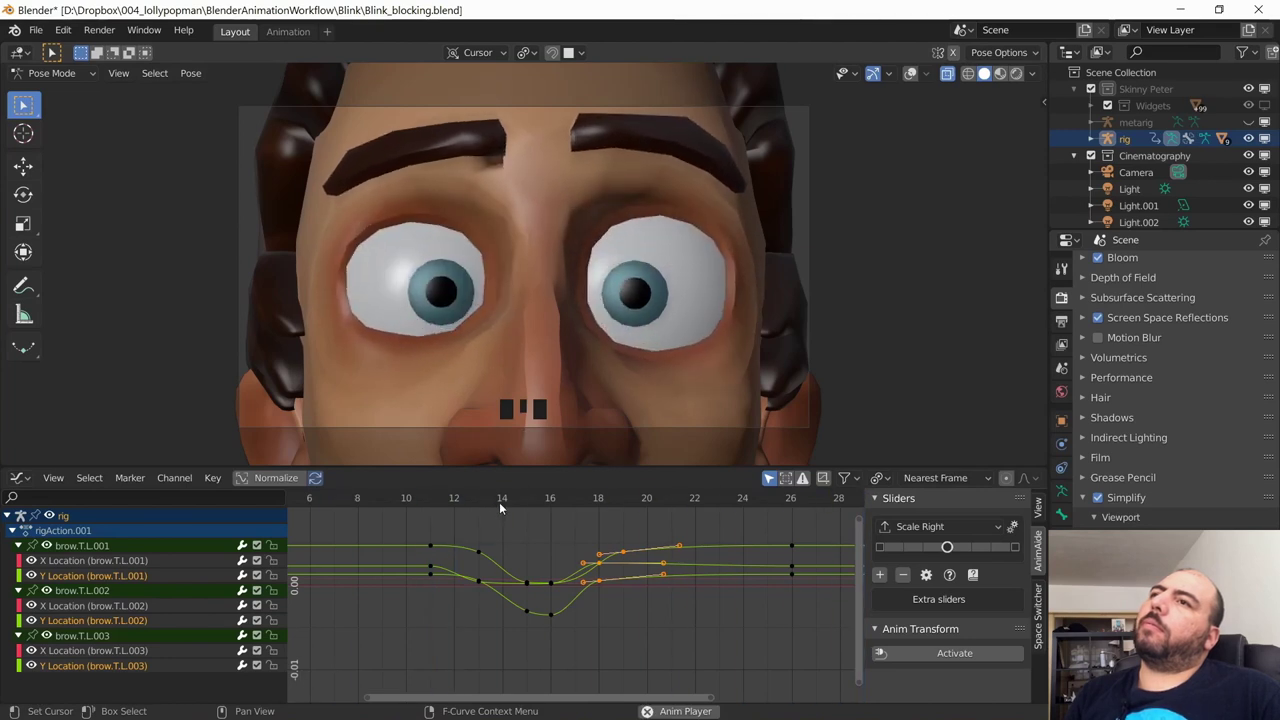
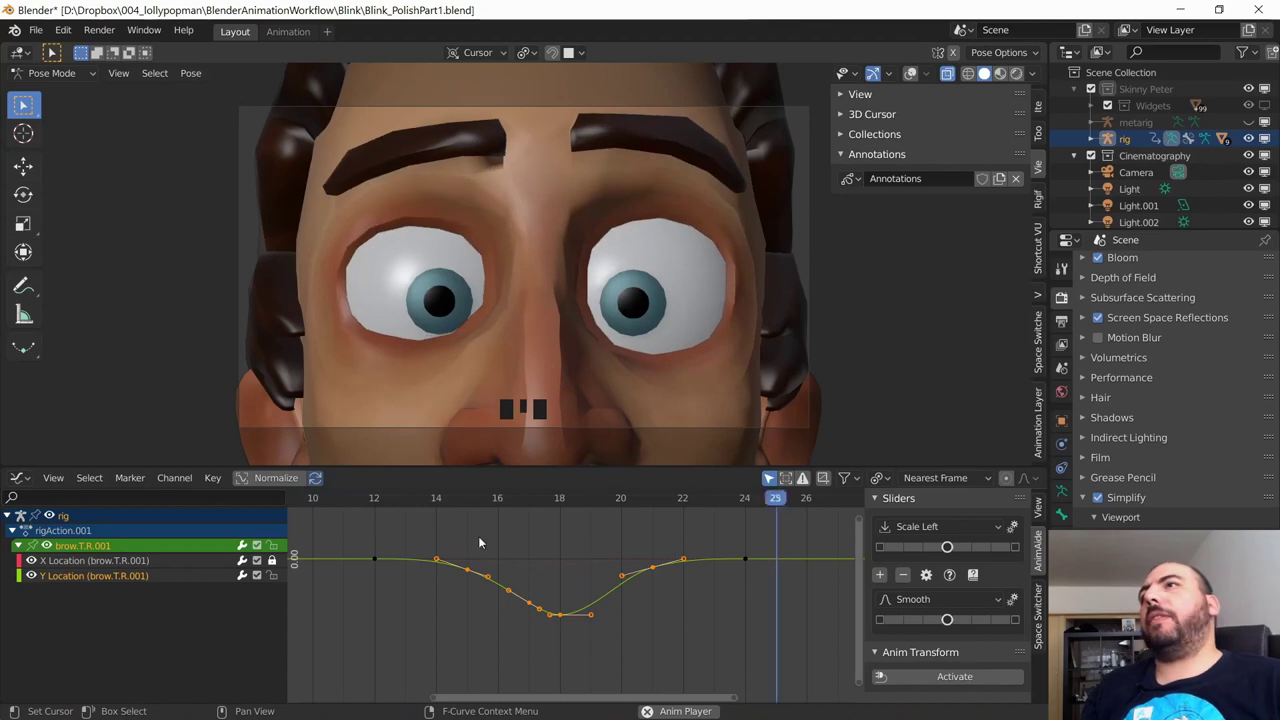
key(alt+h)
drag(721, 359, 670, 396)
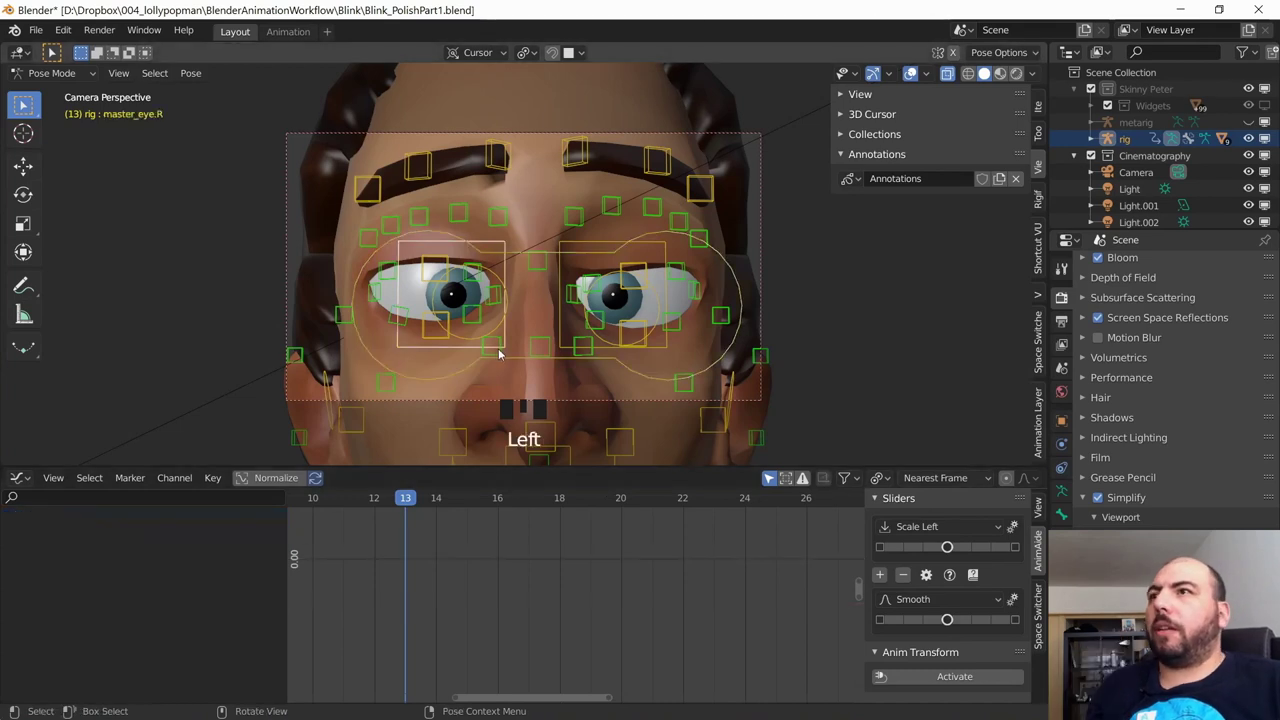
click(499, 352)
click(501, 355)
key(g)
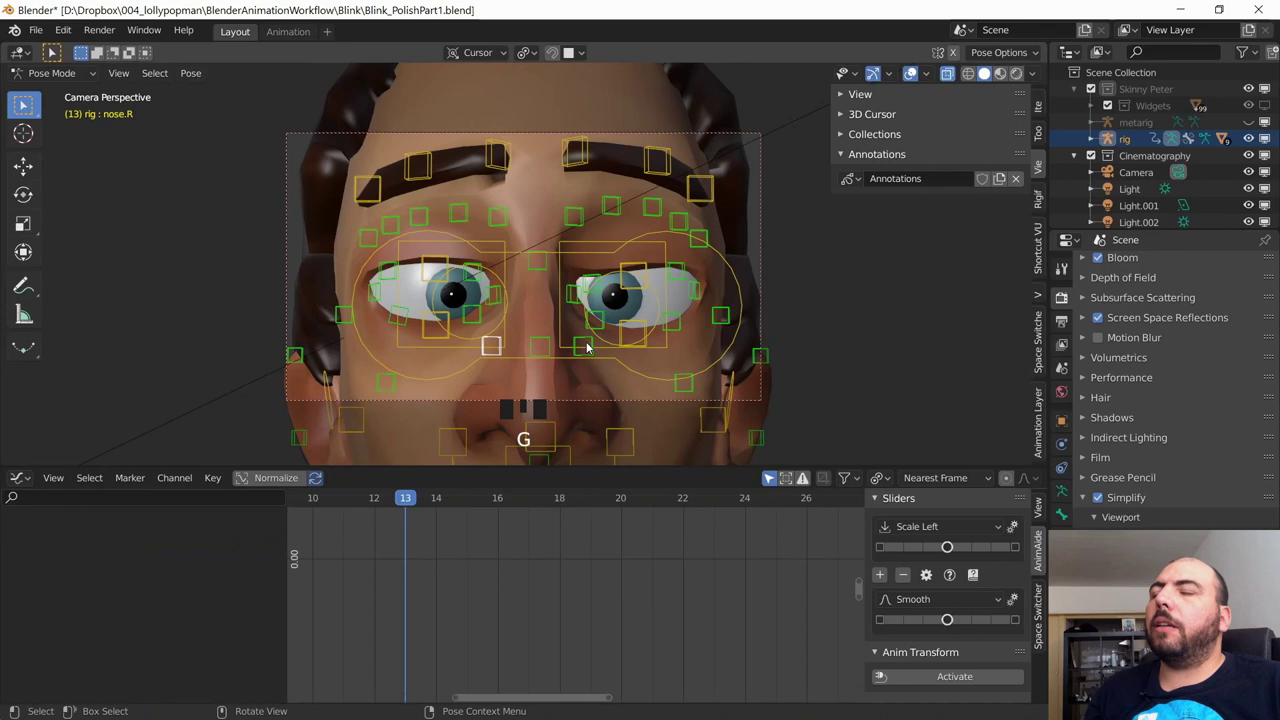
click(590, 343)
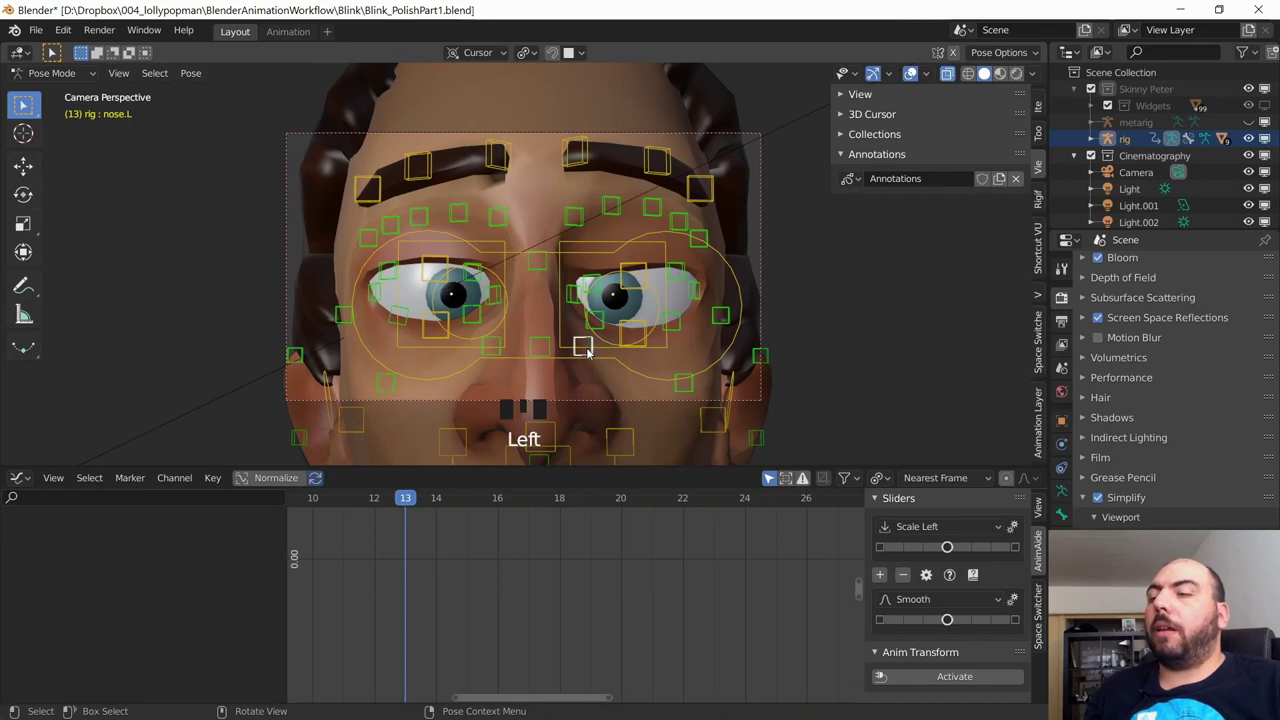
key(space)
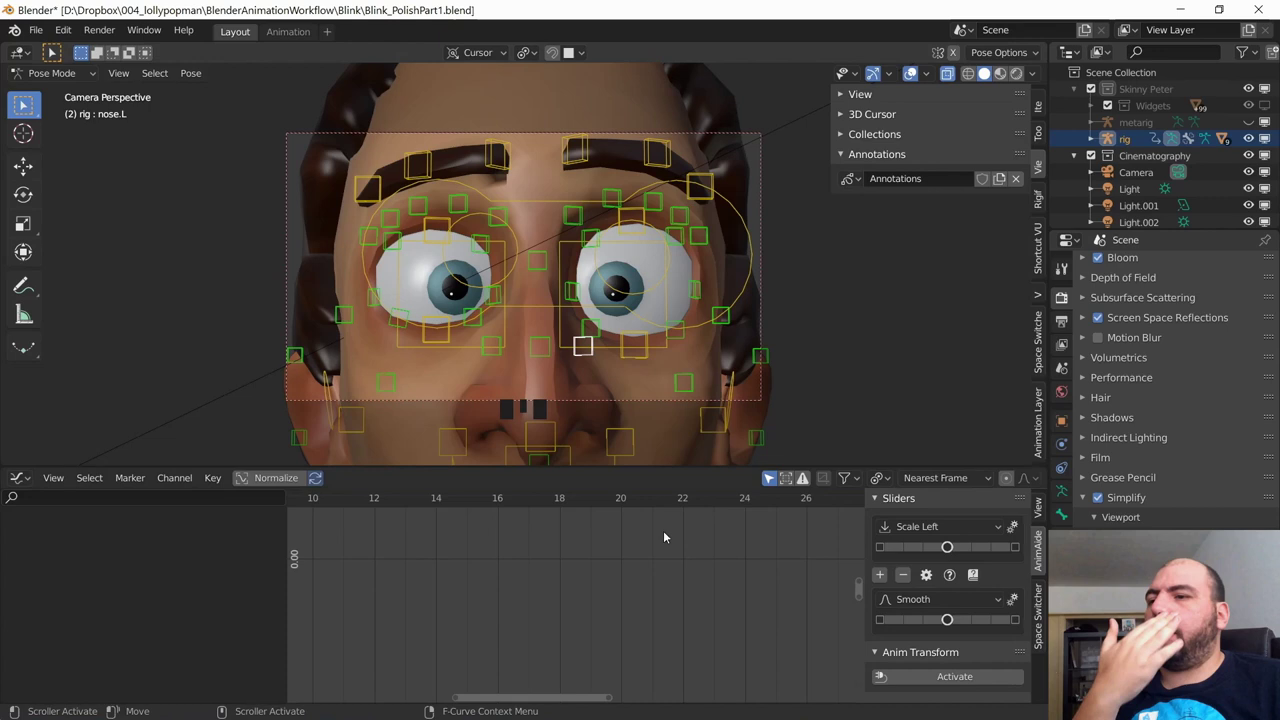
click(468, 566)
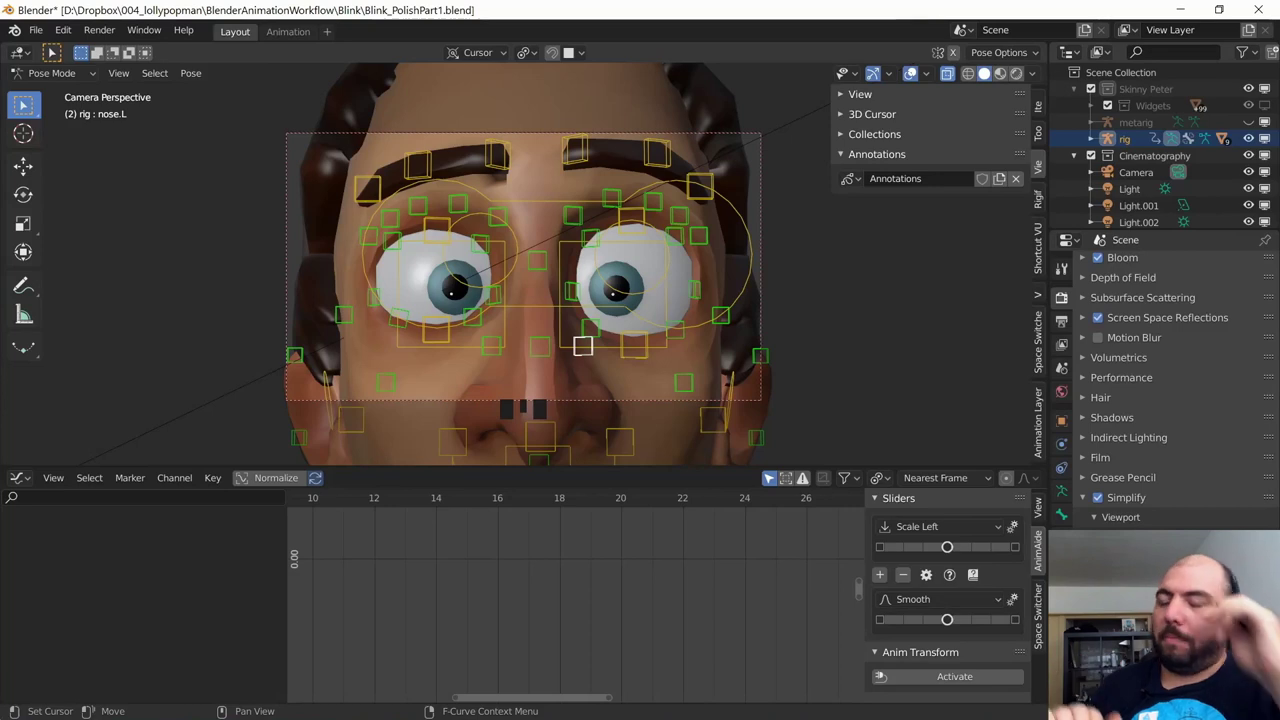
Step: Replay the blink with the rig controls hidden to review the face
key(`)
key(space)
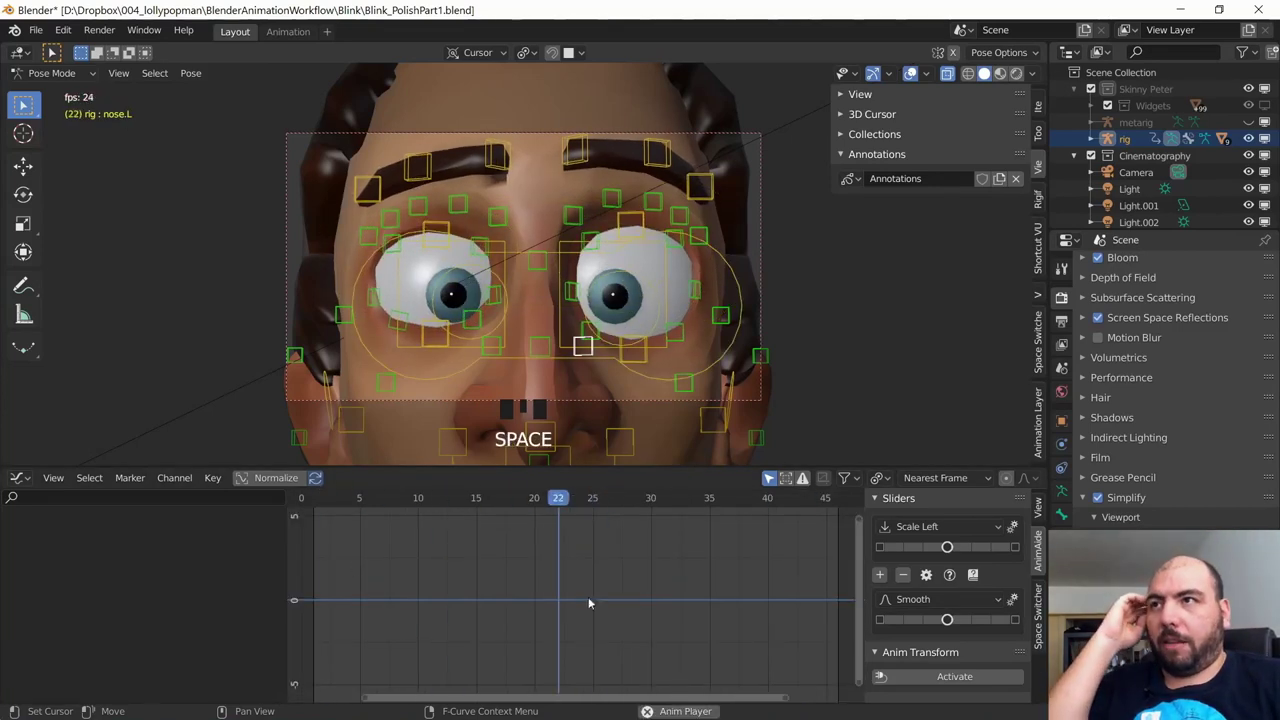
key(shift+alt+z)
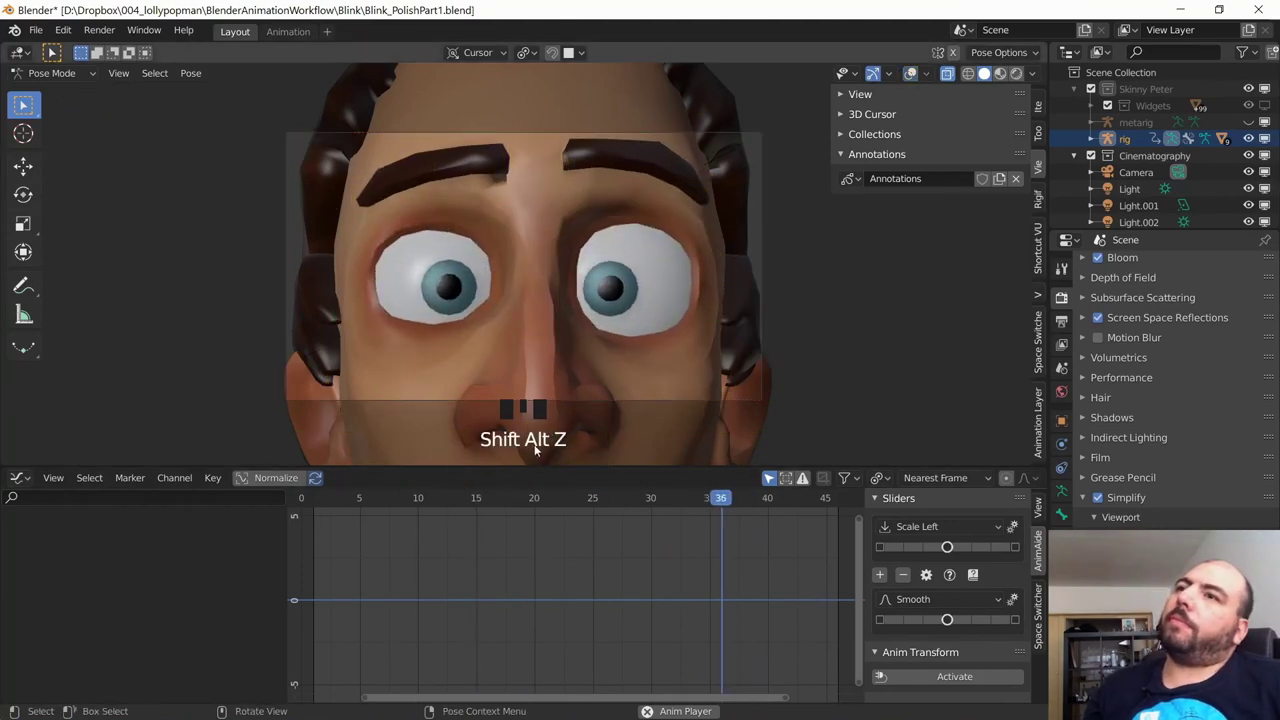
Step: Show the rig again and select brow.T.L.002 so its X and Y location curves appear
key(space)
click(665, 159)
drag(664, 165, 623, 254)
Step: Frame brow.T.L.002's curve in the Graph Editor and bring its dip into view
key(space)
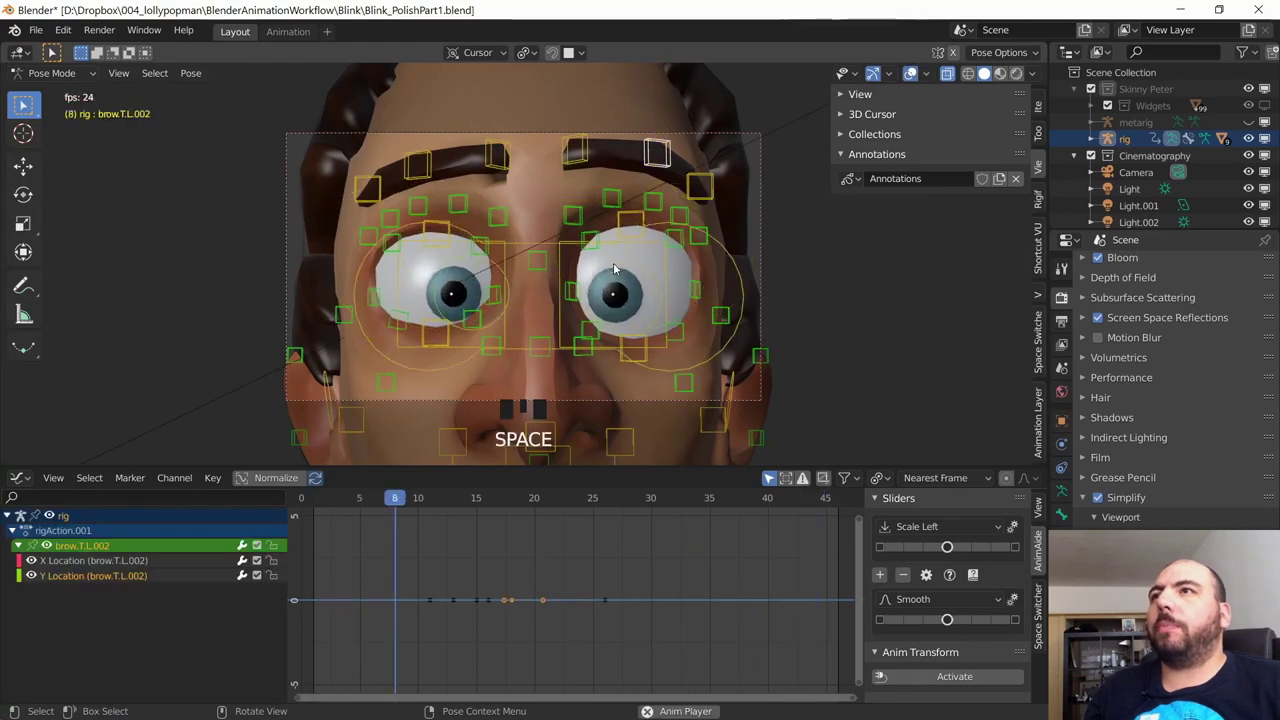
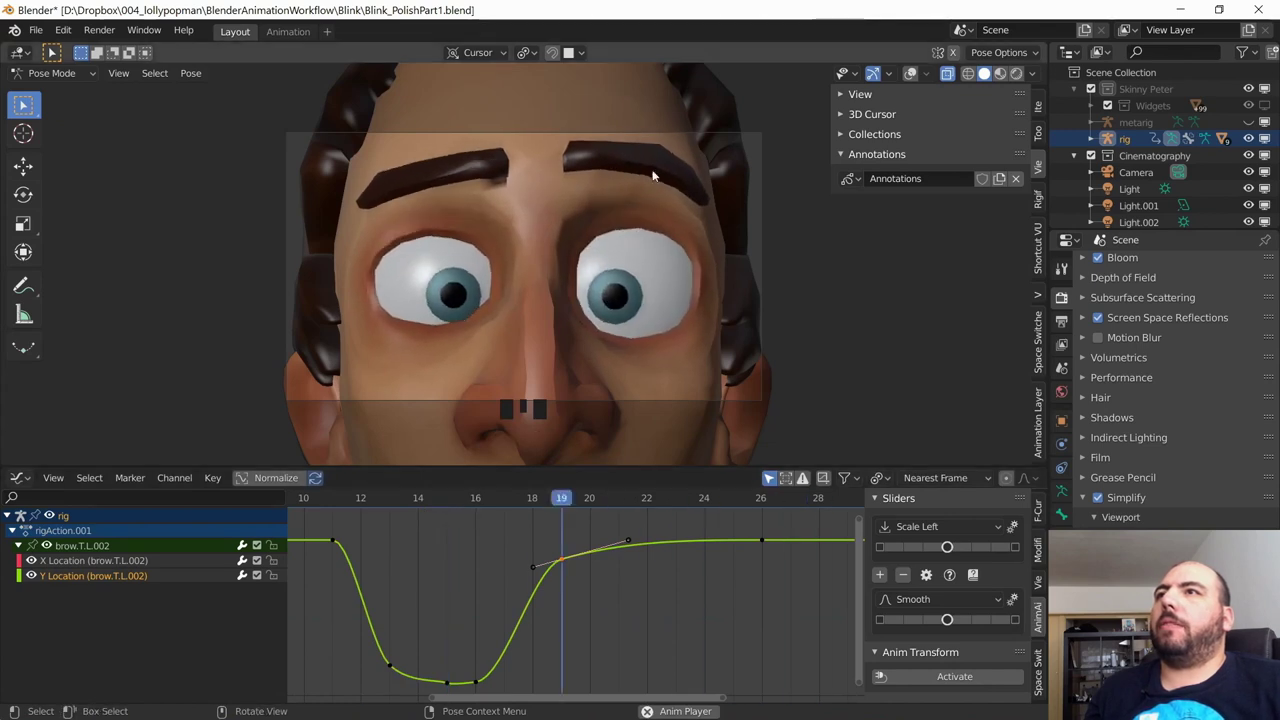
key(space)
drag(565, 564, 379, 539)
drag(379, 539, 474, 504)
drag(474, 504, 540, 567)
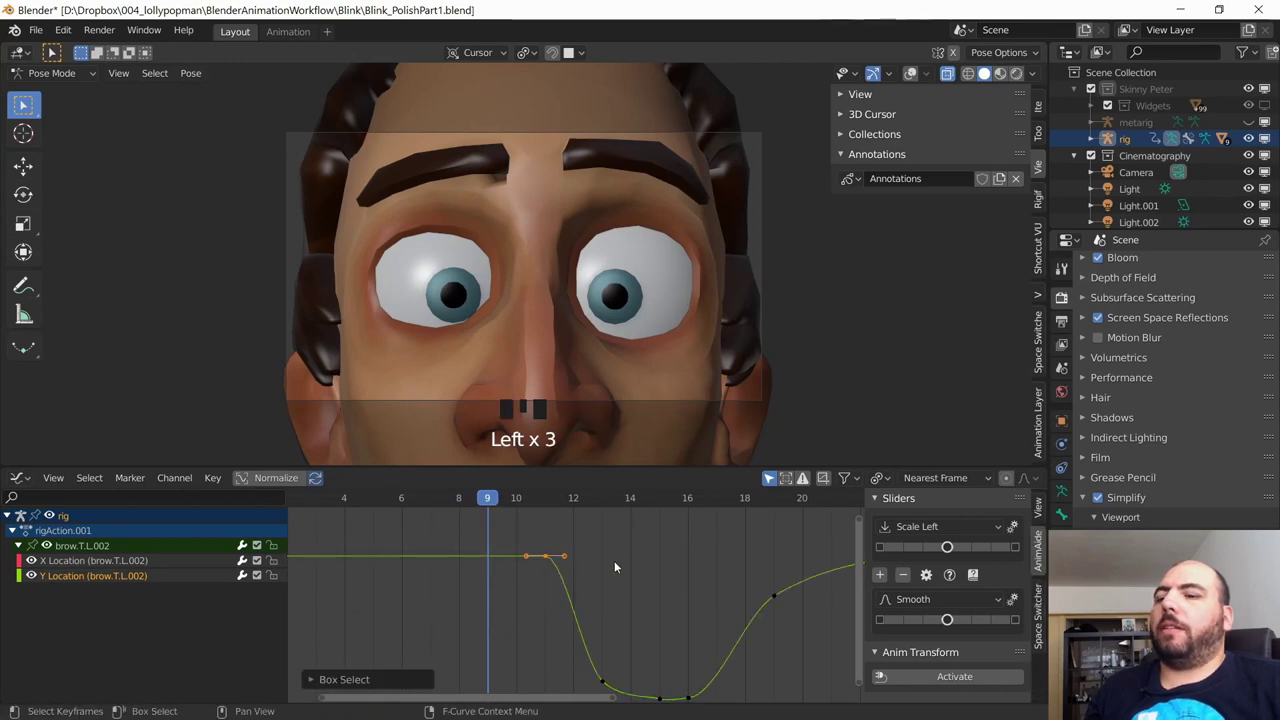
Step: Box-select the keyframes along the bottom of the dip and move them with G
key(i)
click(577, 550)
drag(549, 557, 542, 570)
key(space)
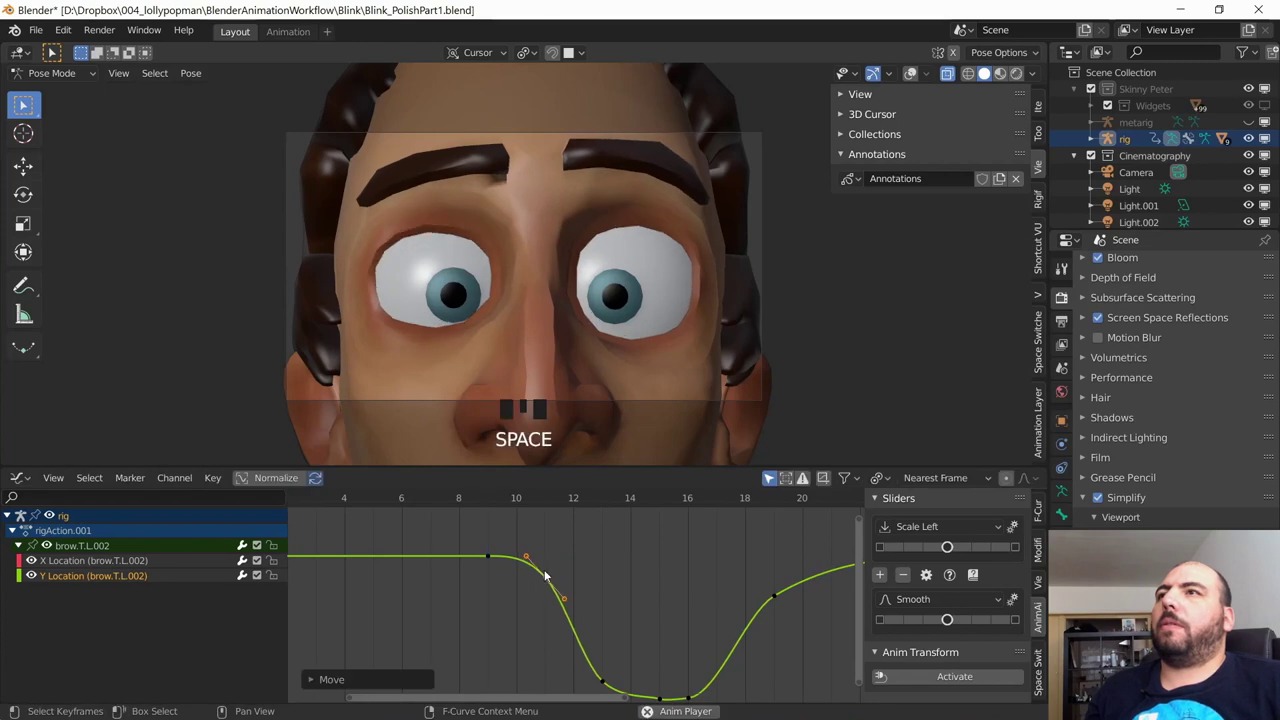
key(space)
Step: Select the dip's bottom keyframes and change their handle type with V
drag(549, 577, 558, 613)
drag(558, 613, 631, 644)
click(631, 644)
key(v)
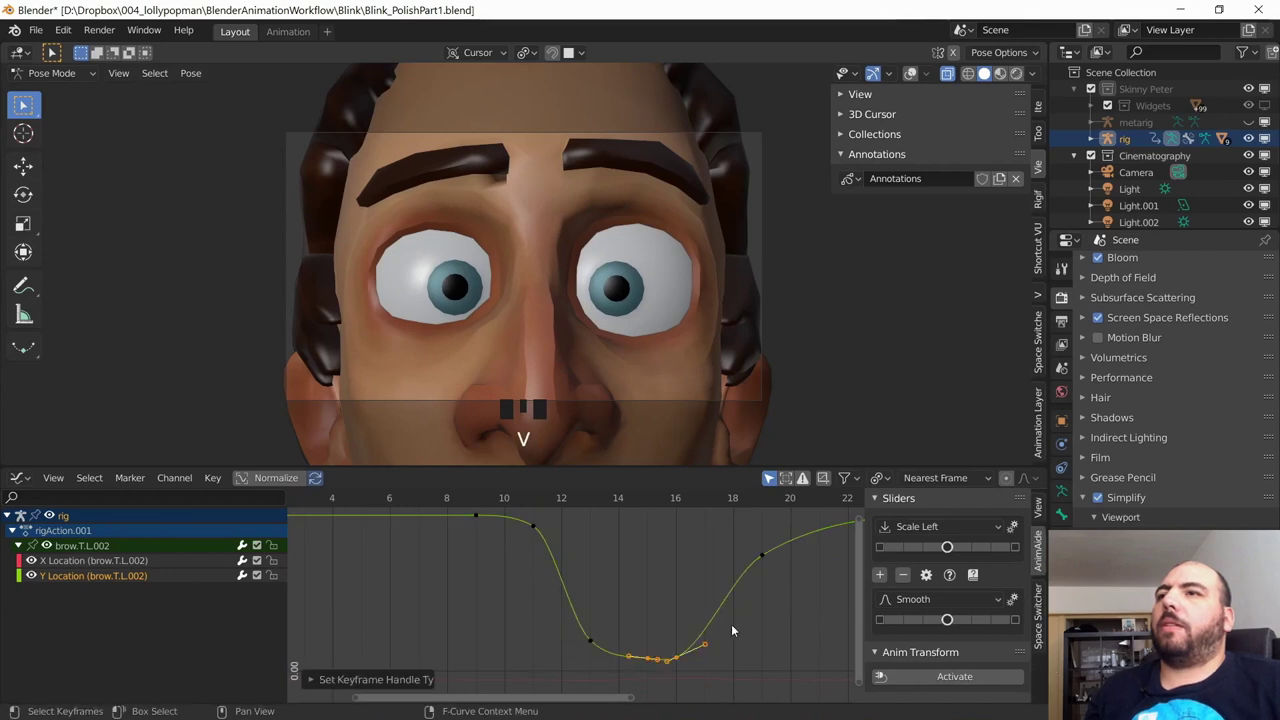
Step: Nudge the right bottom keyframe slightly and replay the blink to review the brow
click(789, 631)
click(679, 659)
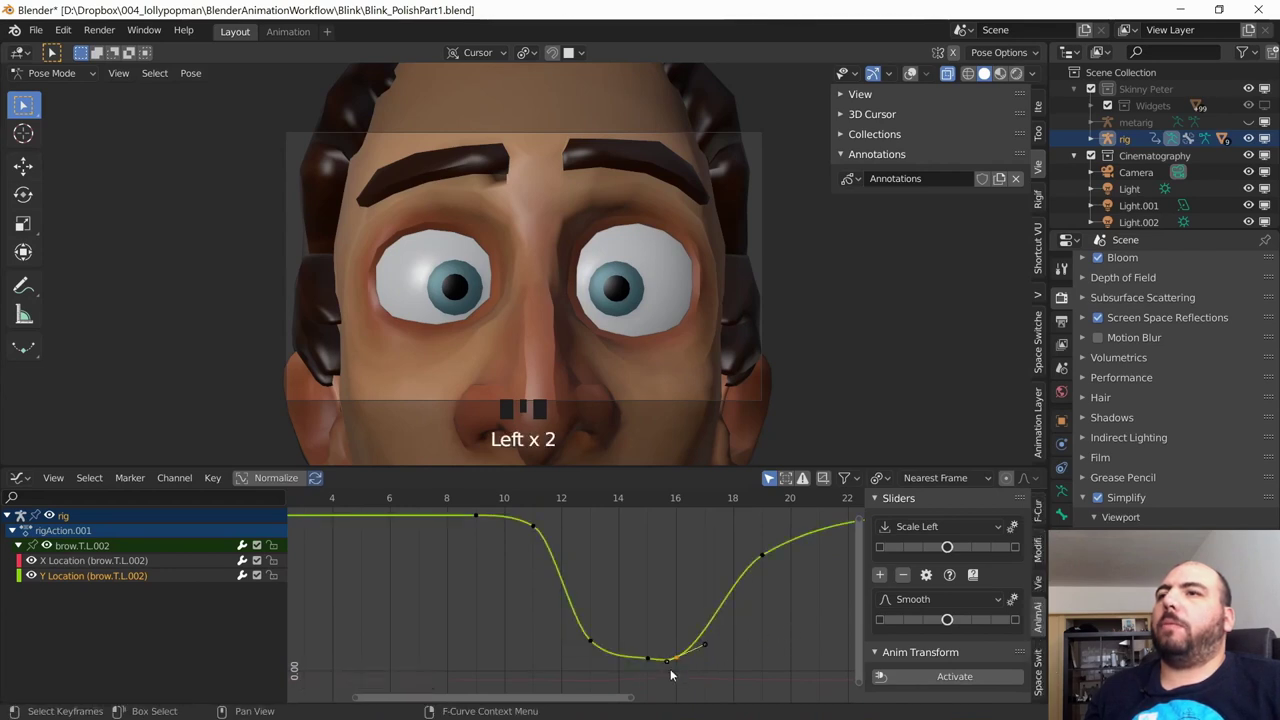
click(670, 663)
click(680, 660)
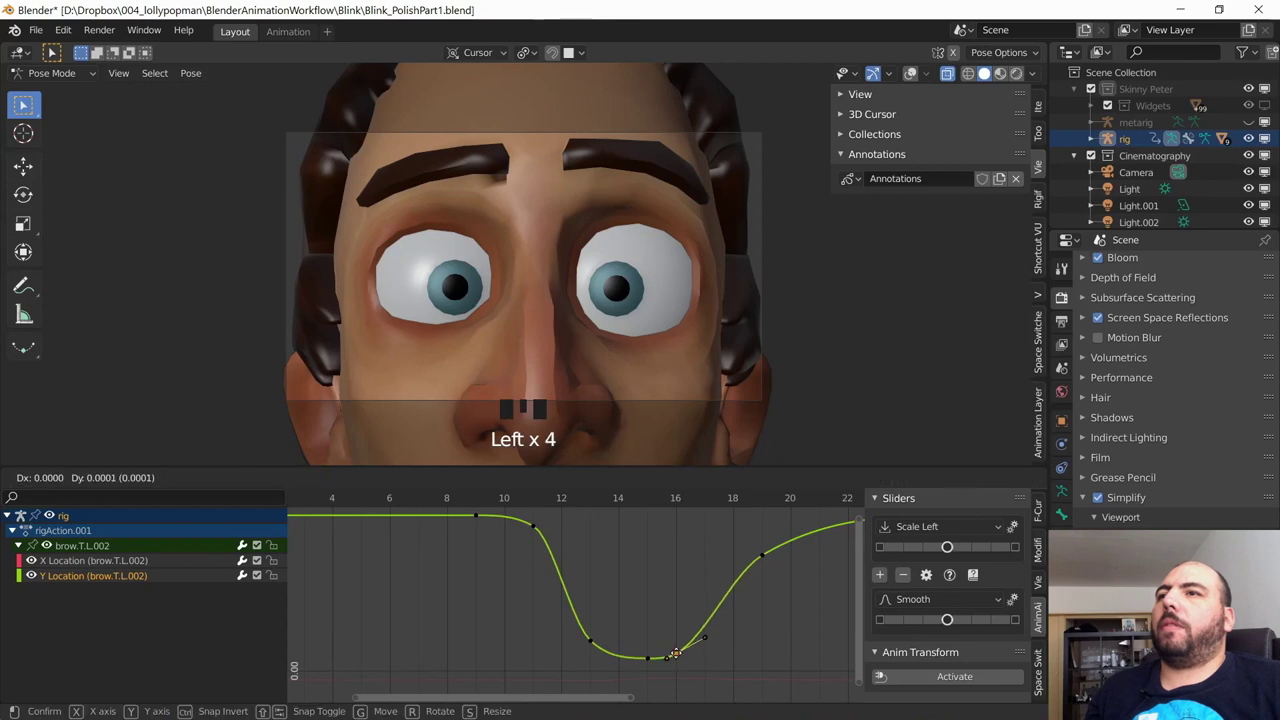
drag(813, 625, 787, 628)
key(space)
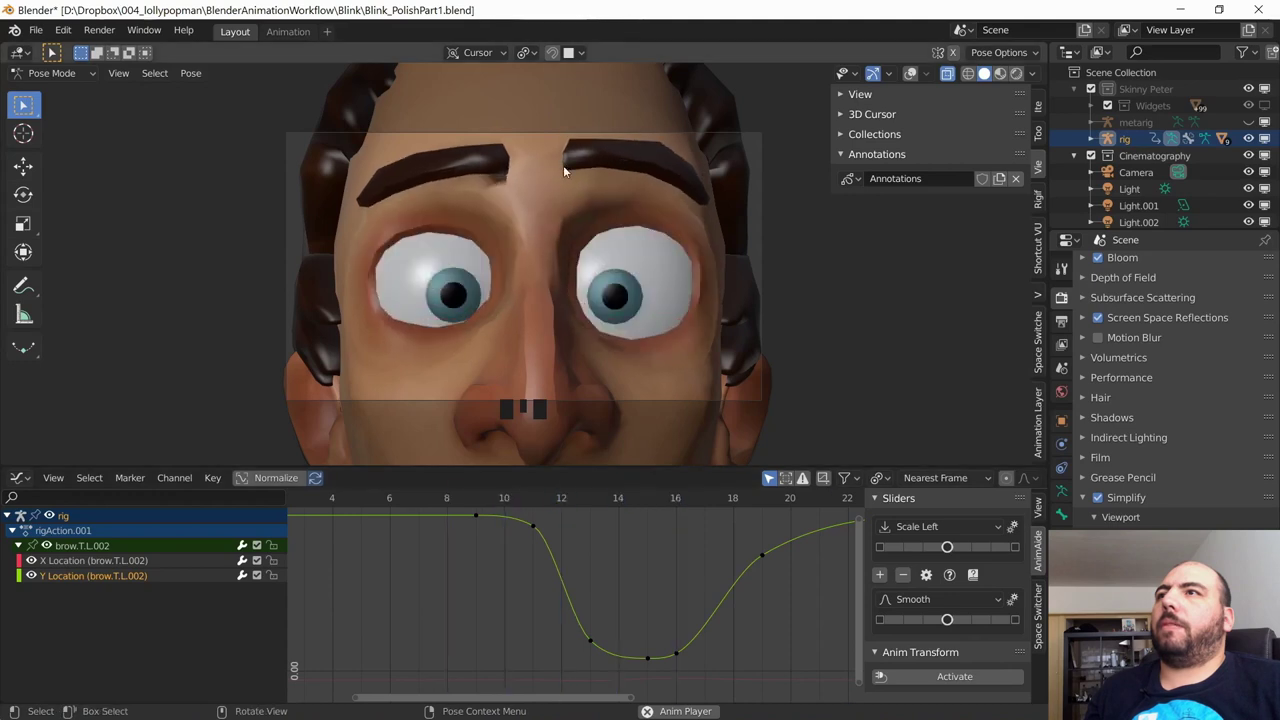
key(space)
Step: Select brow.T.L.003 and move the left keyframe of its curve's dip
key(shift+alt+z)
drag(571, 165, 543, 414)
drag(561, 605, 393, 498)
drag(393, 498, 444, 534)
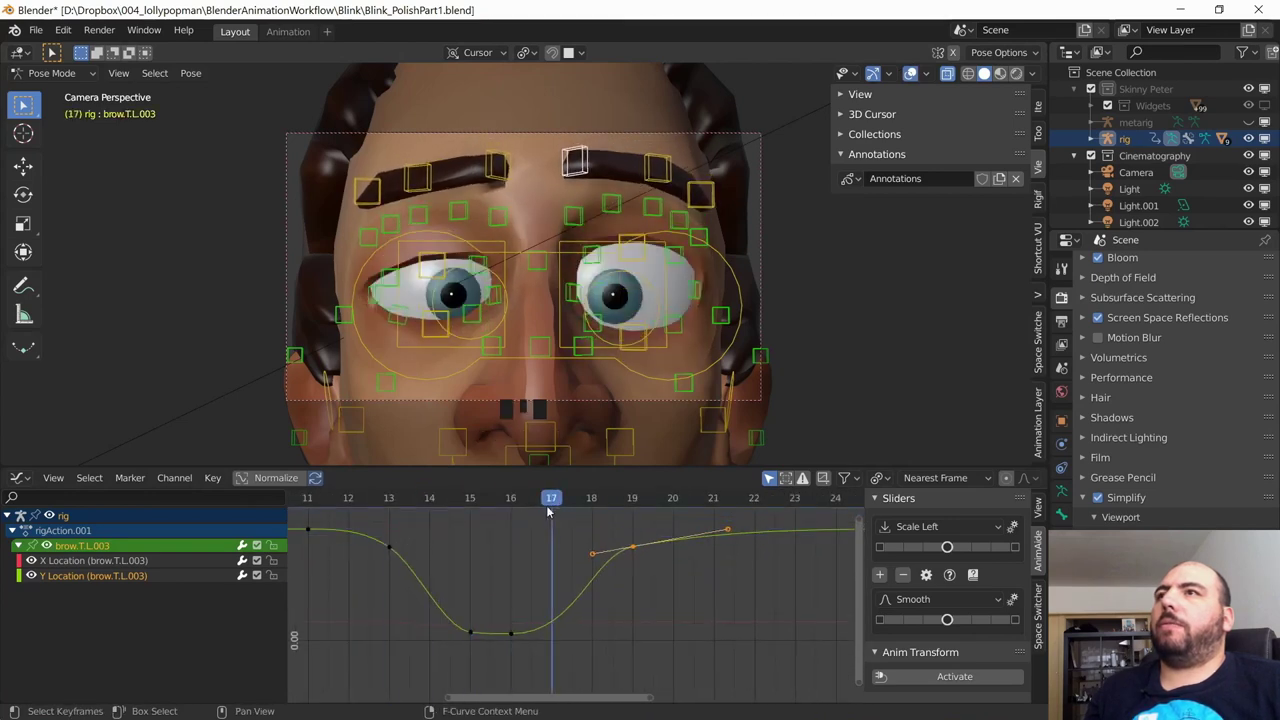
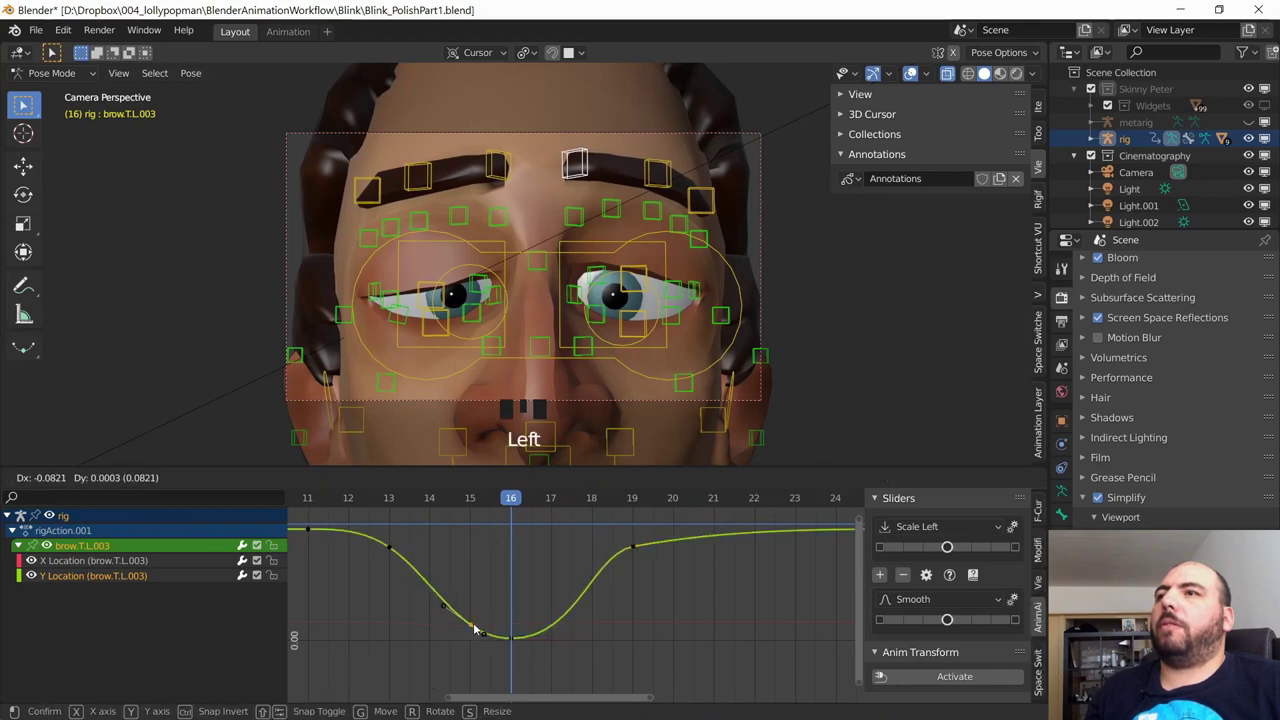
drag(417, 501, 519, 536)
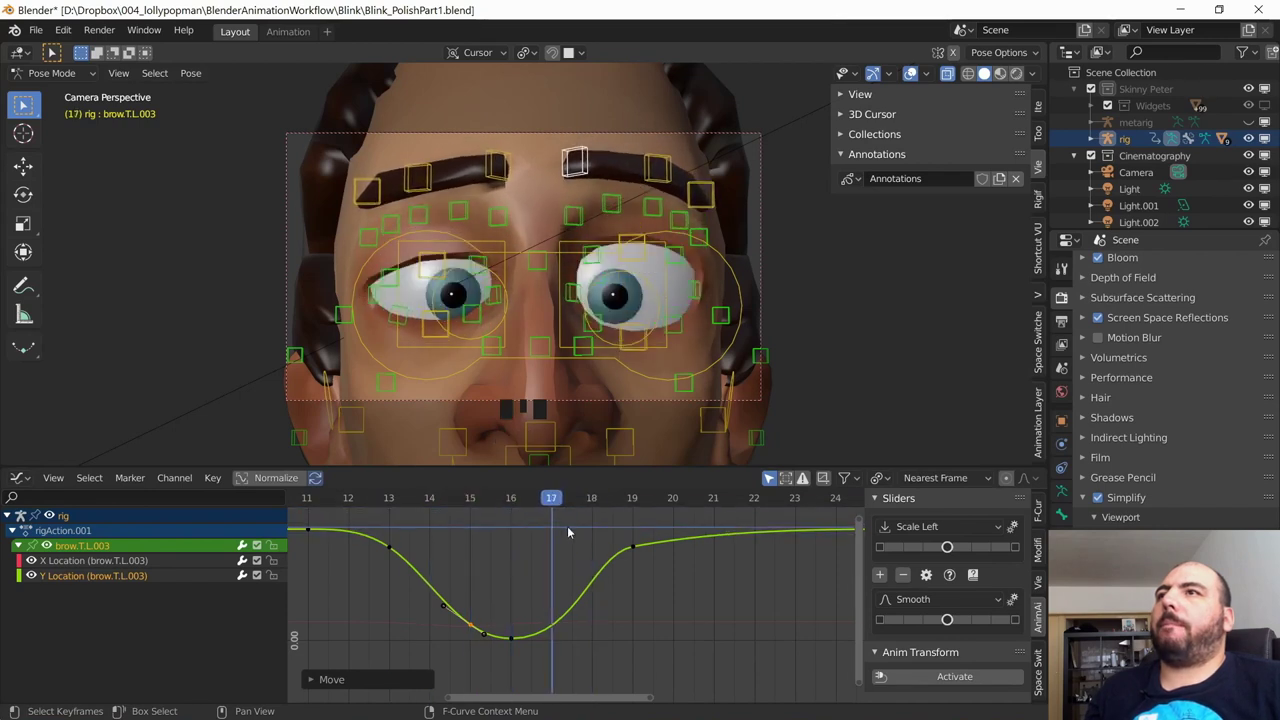
click(518, 641)
Step: Widen the bottom keyframe's handles with S and slide them to flatten the hold
click(583, 640)
key(s)
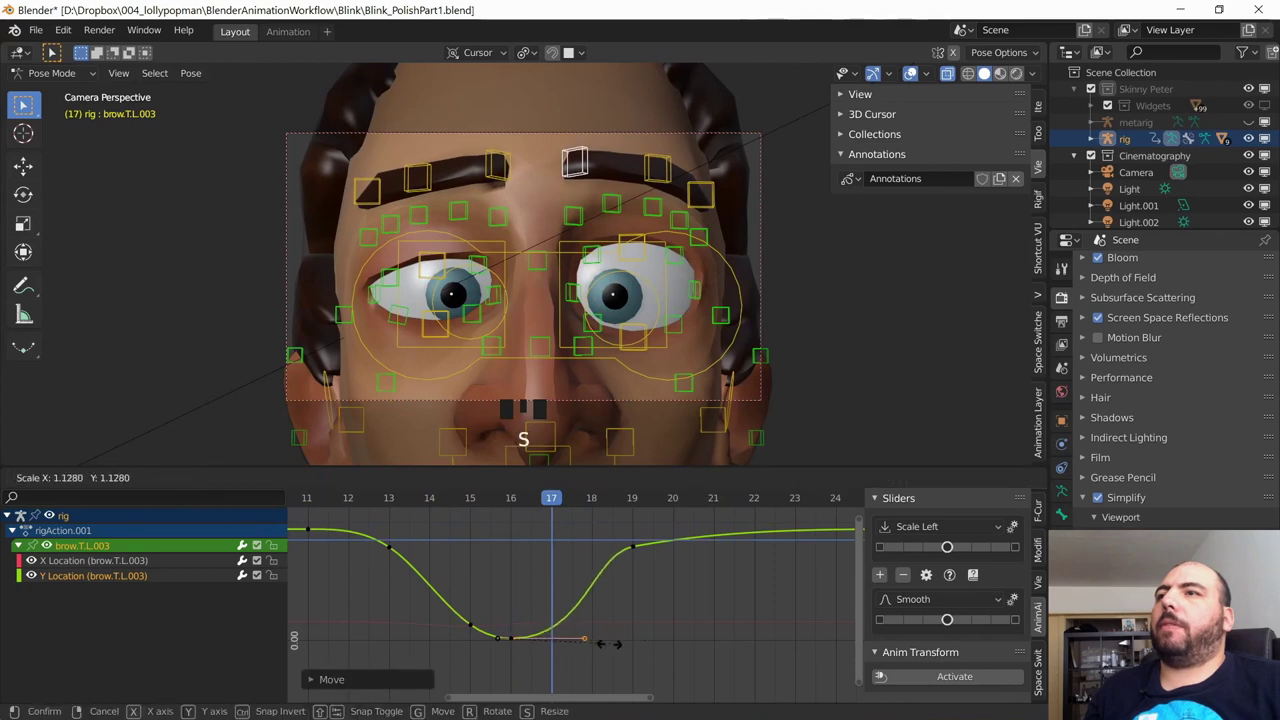
click(599, 633)
click(556, 651)
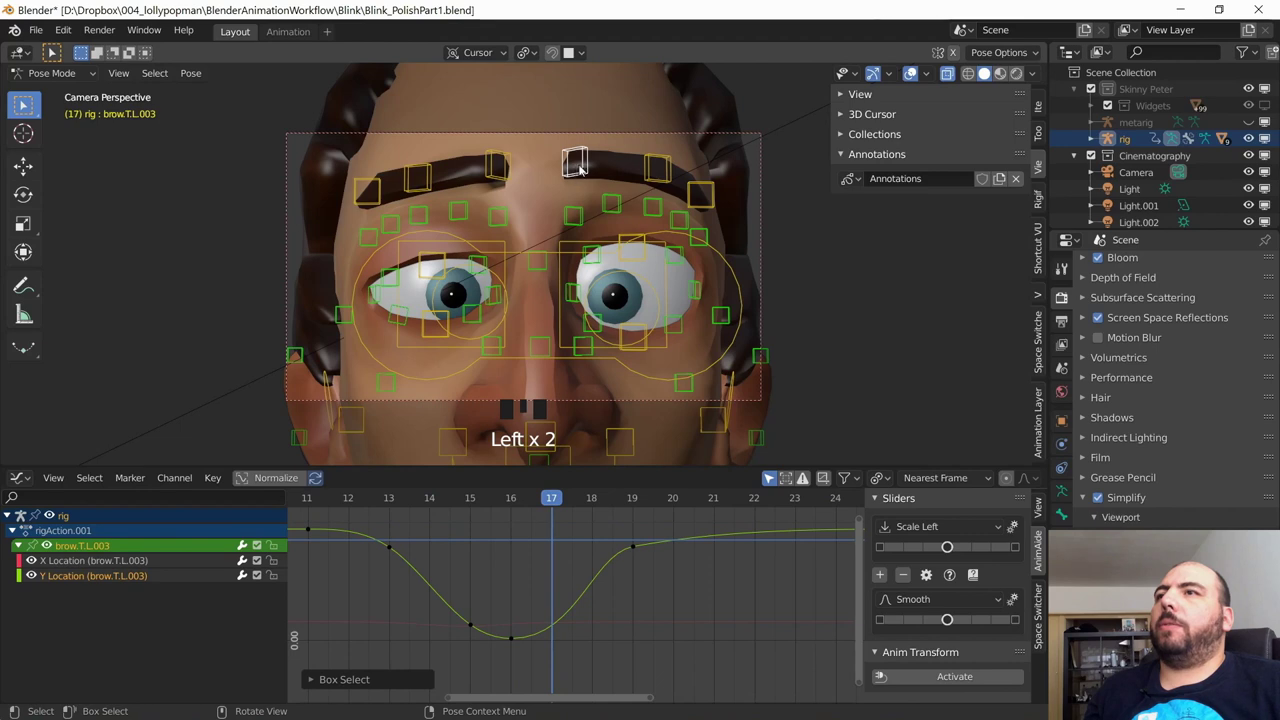
click(584, 166)
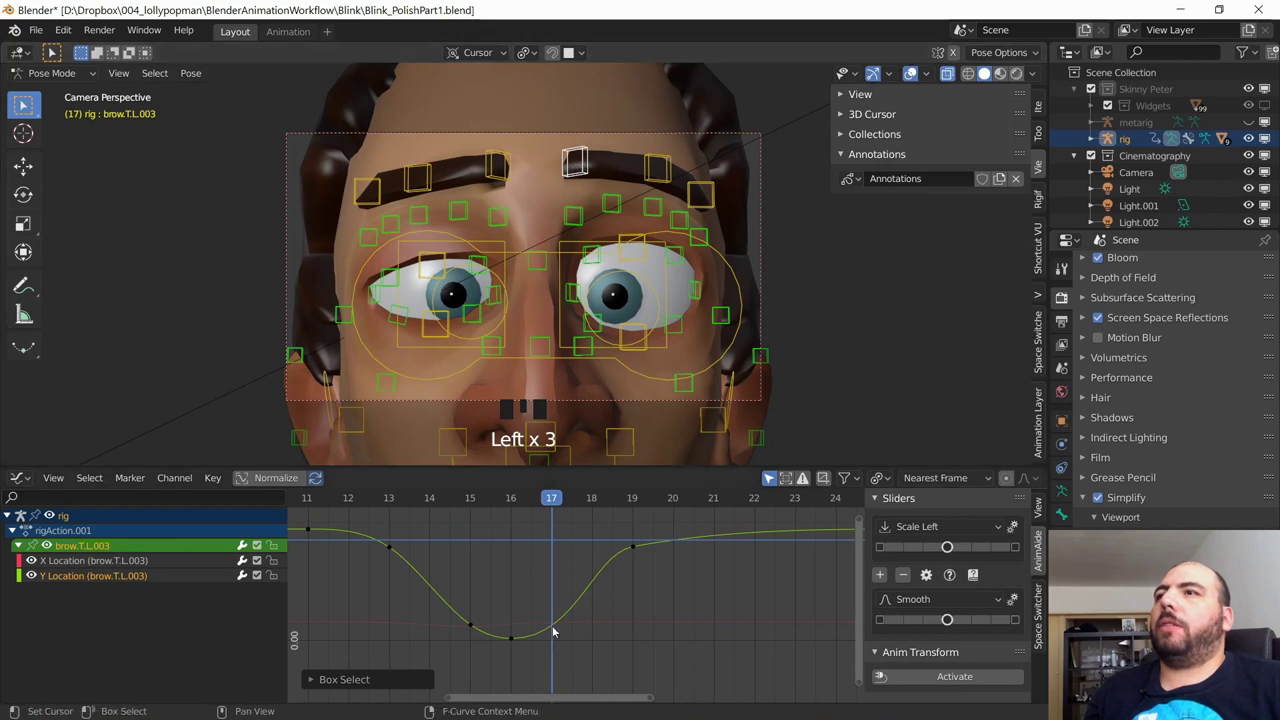
key(shift+d)
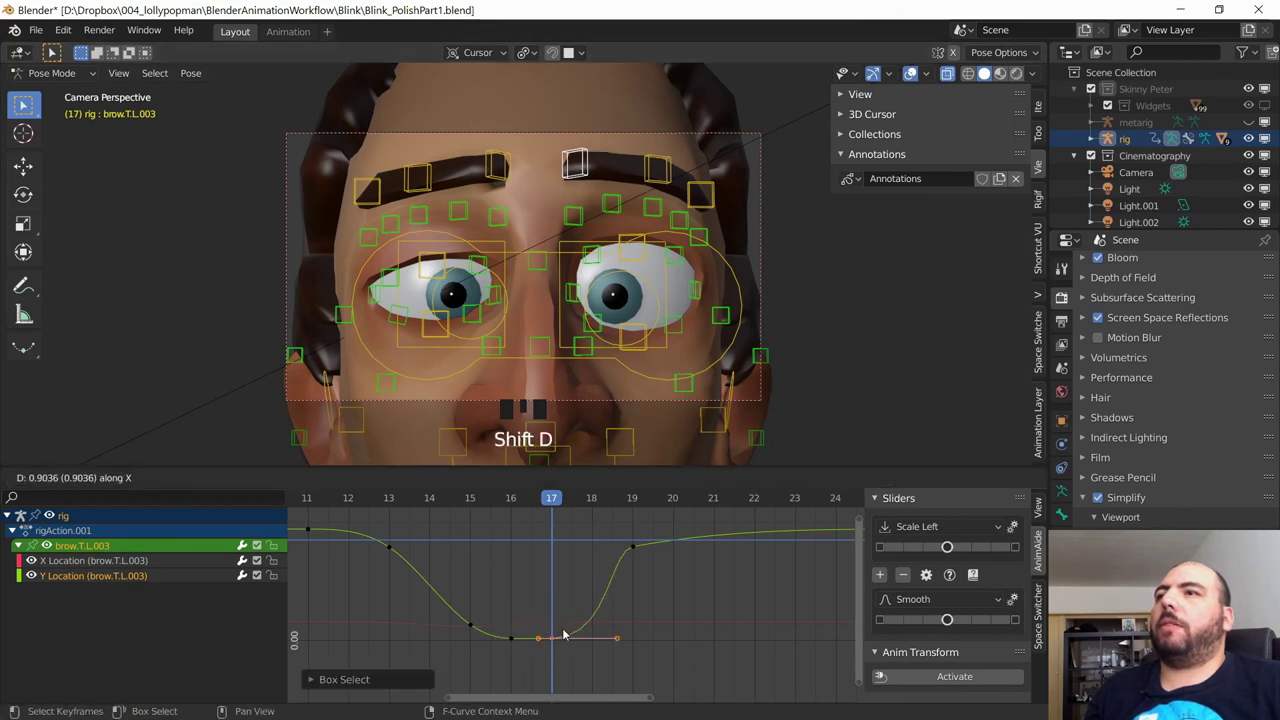
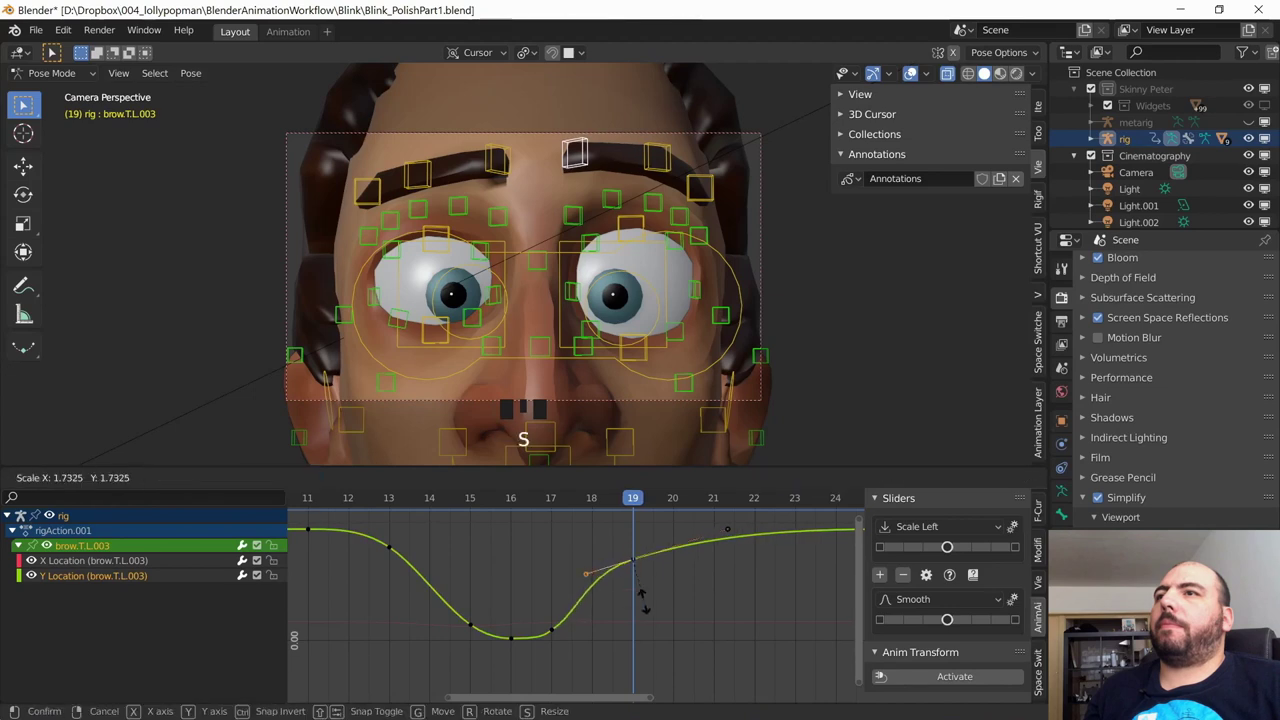
Step: Widen the right bottom keyframe's handles to ease the curve out of the hold
click(638, 562)
drag(637, 562, 434, 536)
key(space)
Step: After a playback check, move the dip's right keyframe later in time to lengthen the hold
key(shift+alt+z)
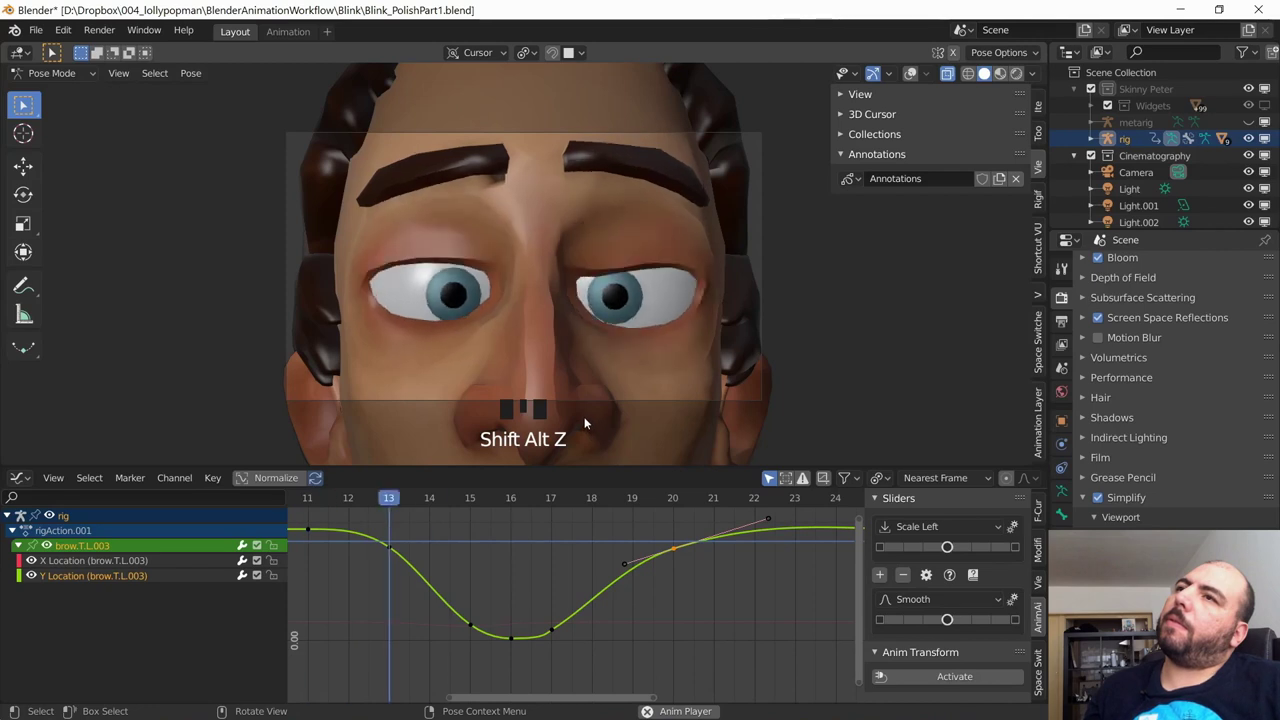
key(space)
drag(476, 505, 398, 514)
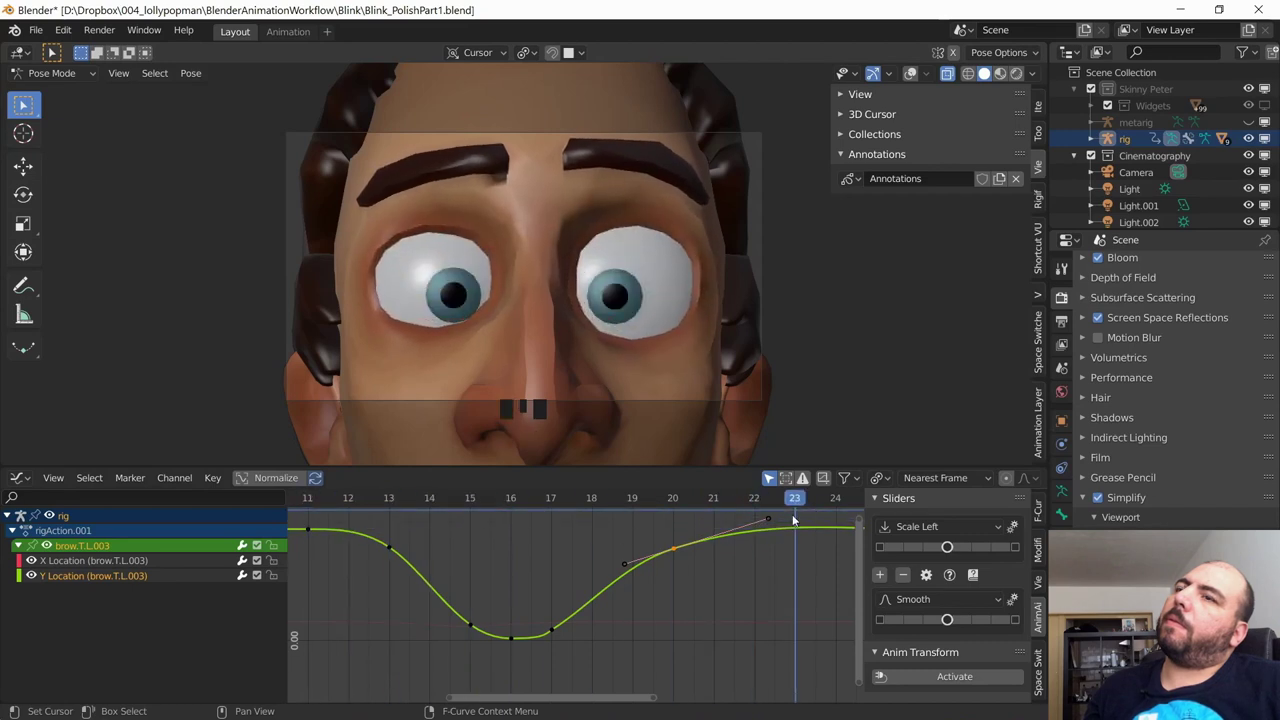
click(559, 631)
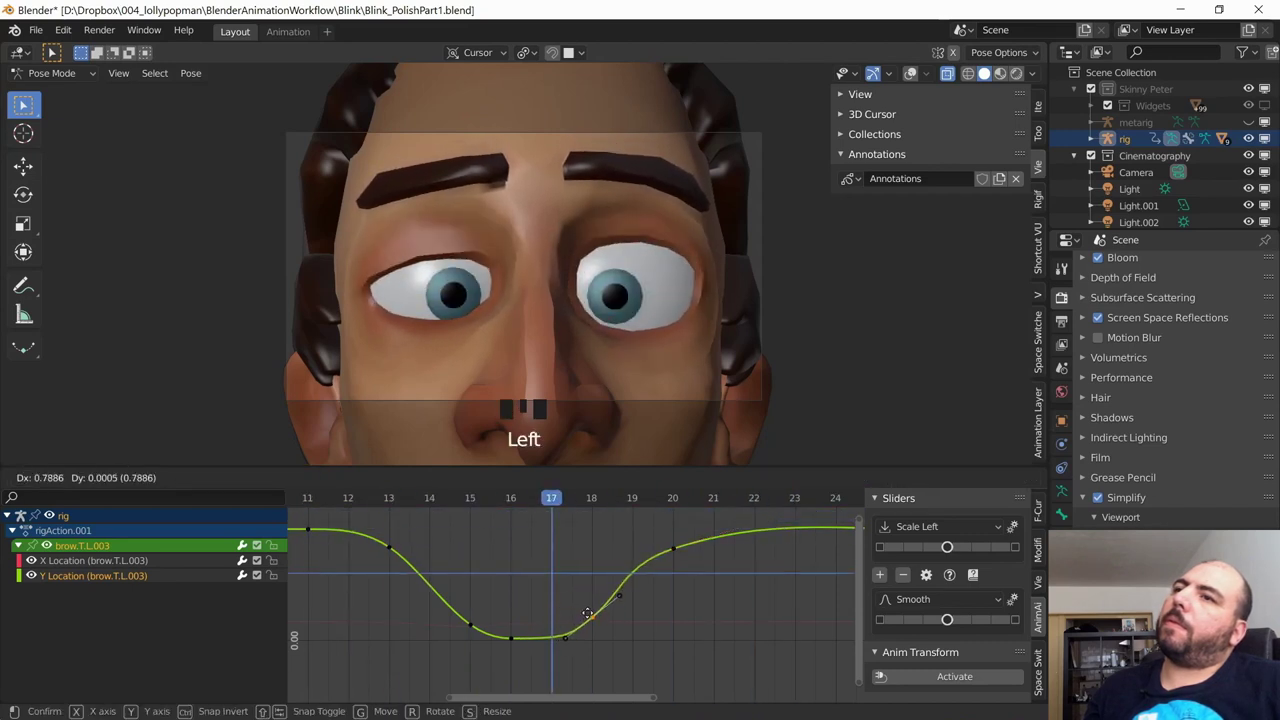
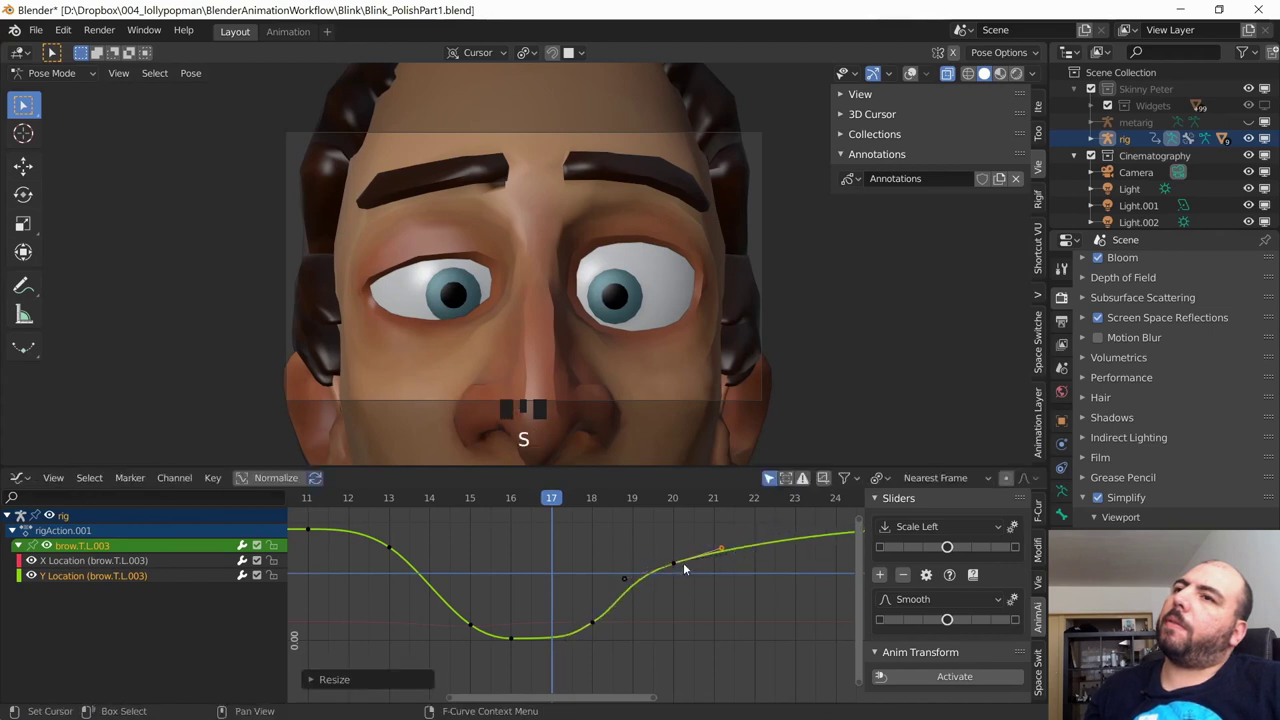
click(681, 567)
Step: Tilt the keyframe handles with R, nudge the rising-slope key and replay the blink
key(r)
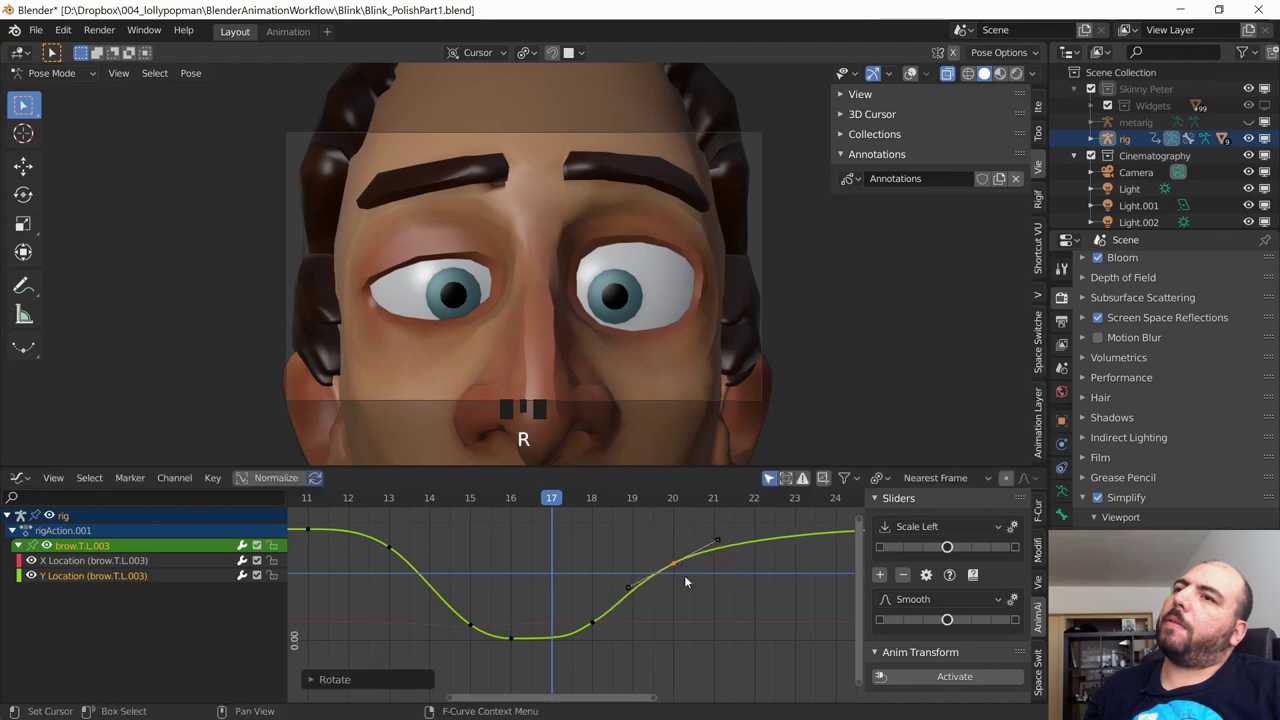
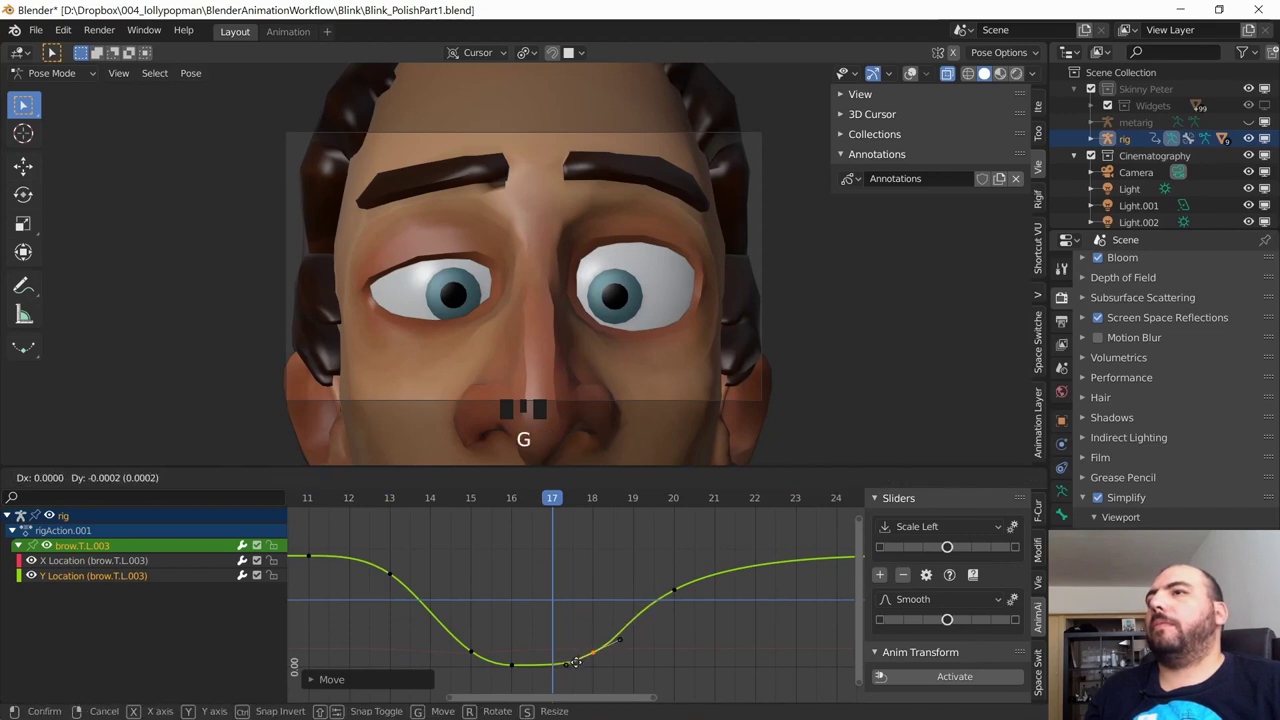
drag(511, 507, 424, 607)
key(space)
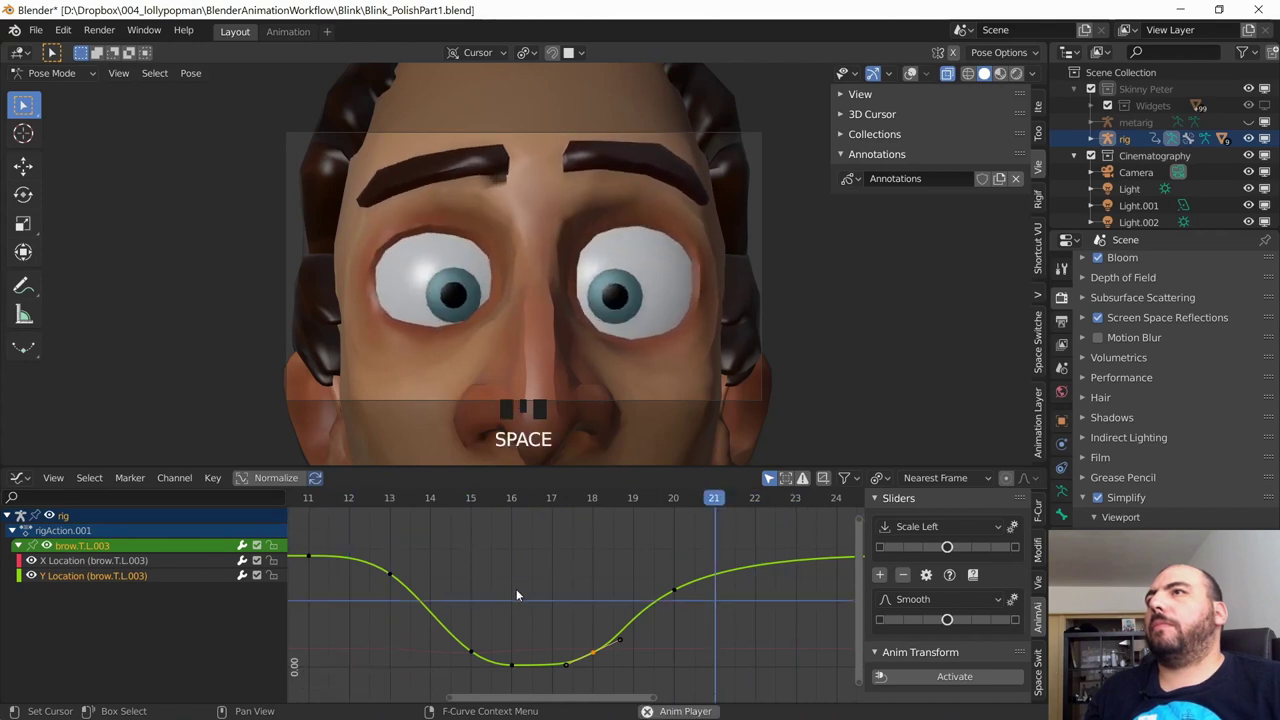